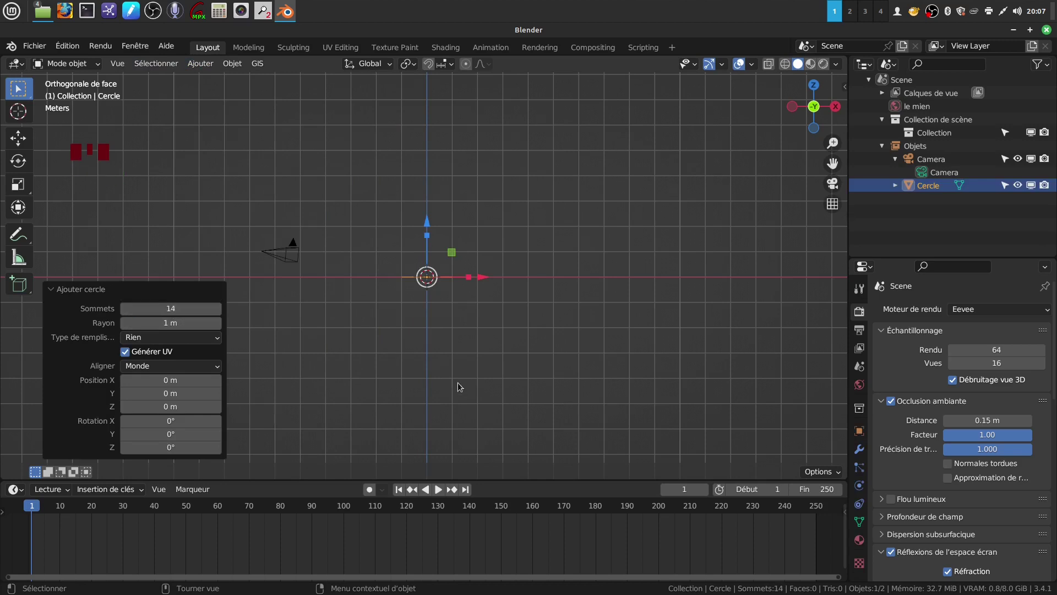
- Recentre the view on the new circle and begin adding a reference image
{"action": "scroll", "scroll_direction": "up", "scroll_amount": 3}
{"action": "scroll", "scroll_direction": "down", "scroll_amount": 3}
{"action": "middle_click", "coordinate": [474, 317]}
{"action": "scroll", "scroll_direction": "down", "scroll_amount": 3}
{"action": "left_click_drag", "start_coordinate": [476, 303], "coordinate": [459, 265]}
{"action": "scroll", "scroll_direction": "up", "scroll_amount": 3}
{"action": "left_click_drag", "start_coordinate": [454, 268], "coordinate": [442, 268]}
{"action": "key", "text": "Tab"}
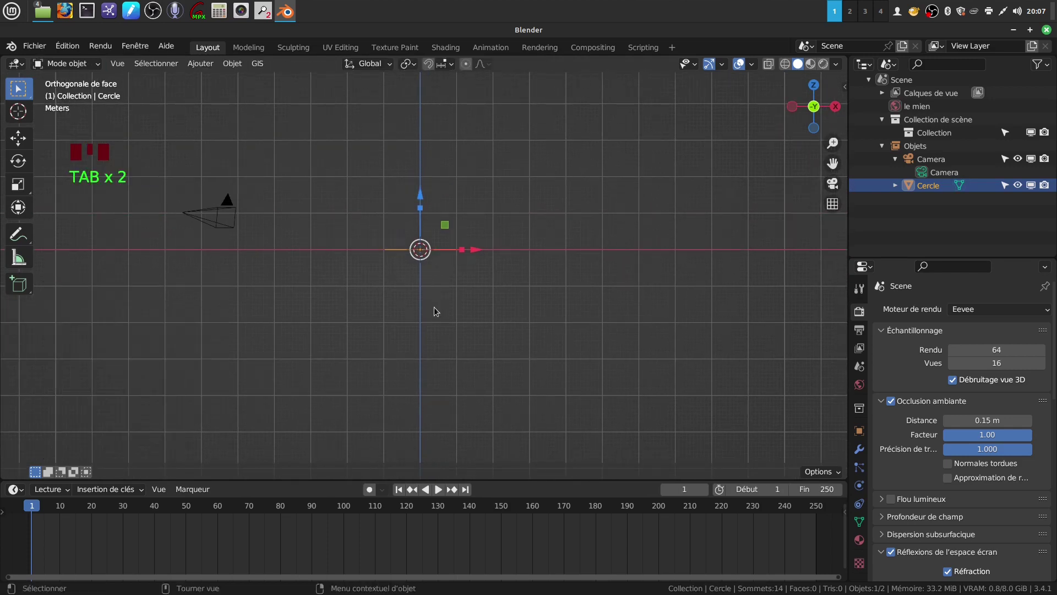
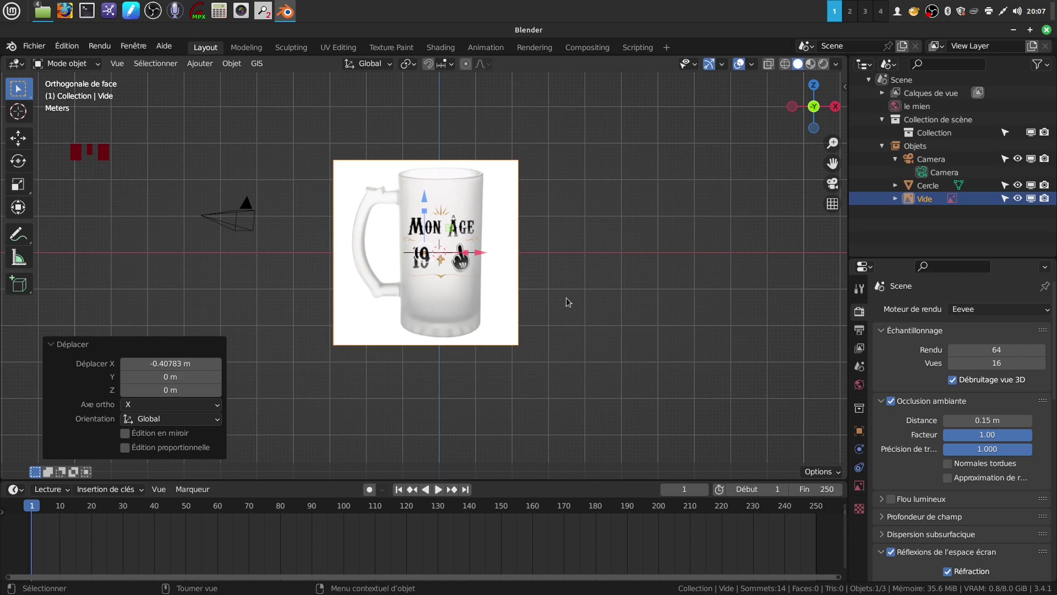
- Drag the chope.png reference image into place over the circle
{"action": "left_click_drag", "start_coordinate": [935, 185], "coordinate": [512, 319]}
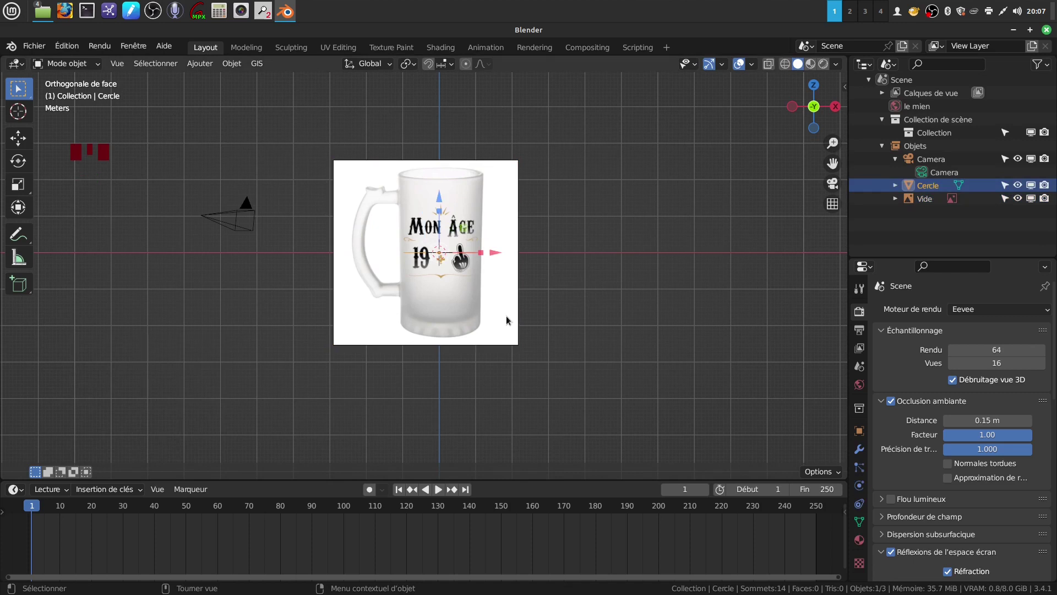
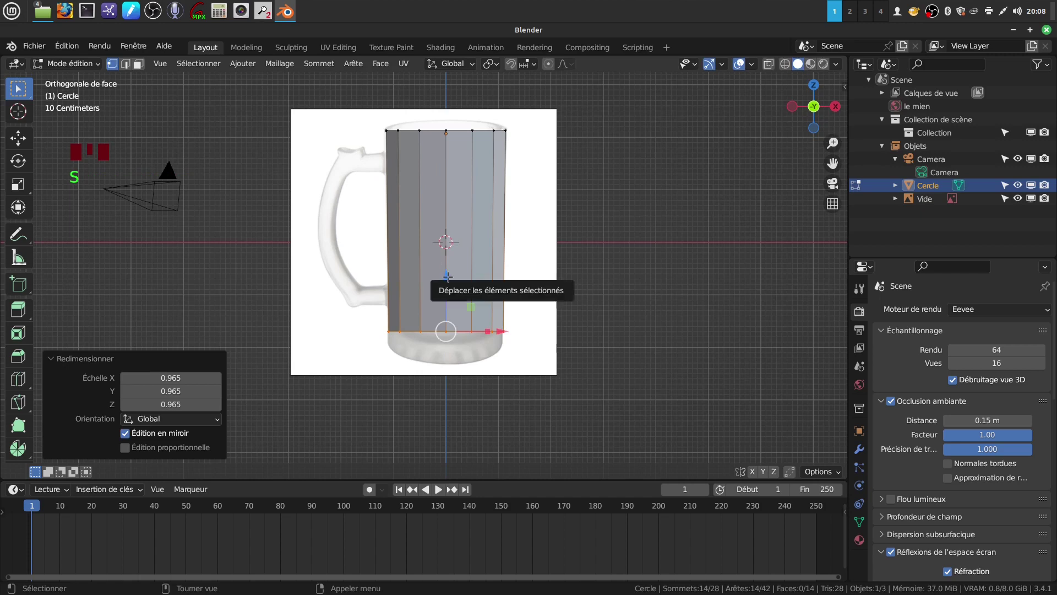
- Lower the bottom ring, extrude it again and push the new ring down to the base
{"action": "left_click_drag", "start_coordinate": [449, 277], "coordinate": [445, 288]}
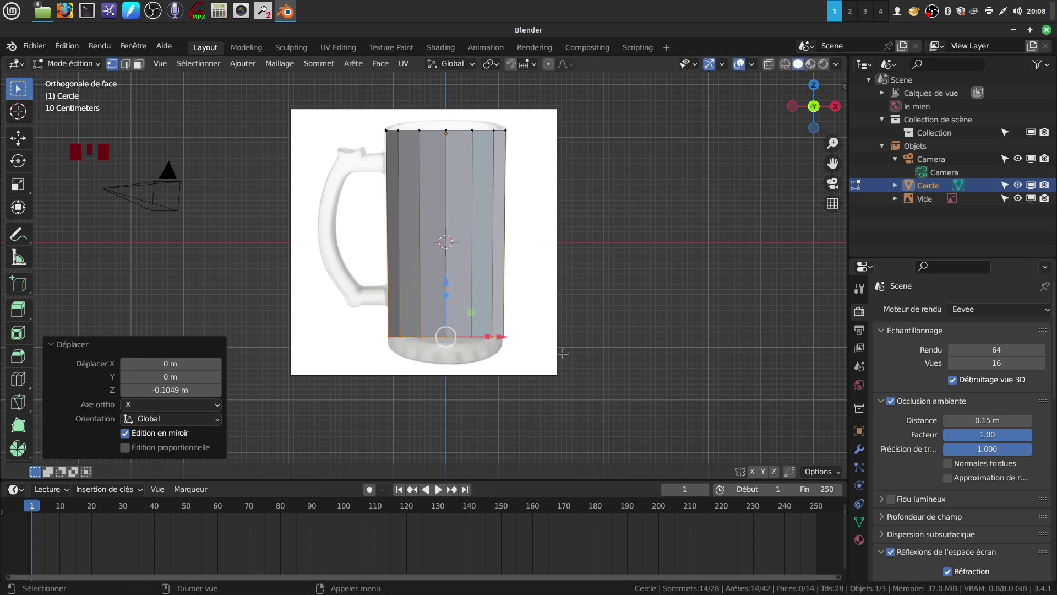
{"action": "key", "text": "e"}
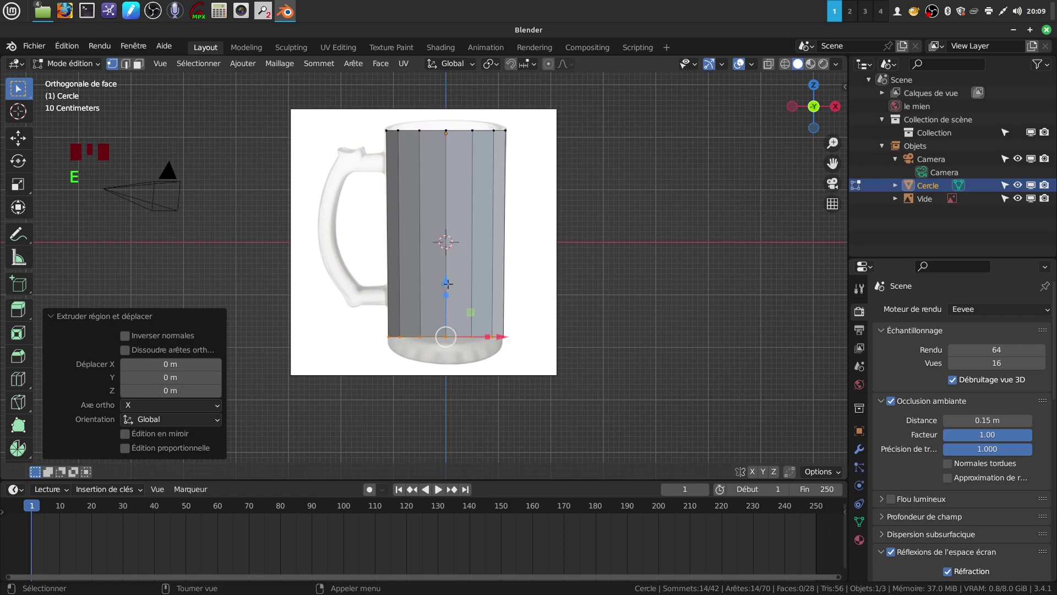
{"action": "left_click_drag", "start_coordinate": [448, 283], "coordinate": [444, 306]}
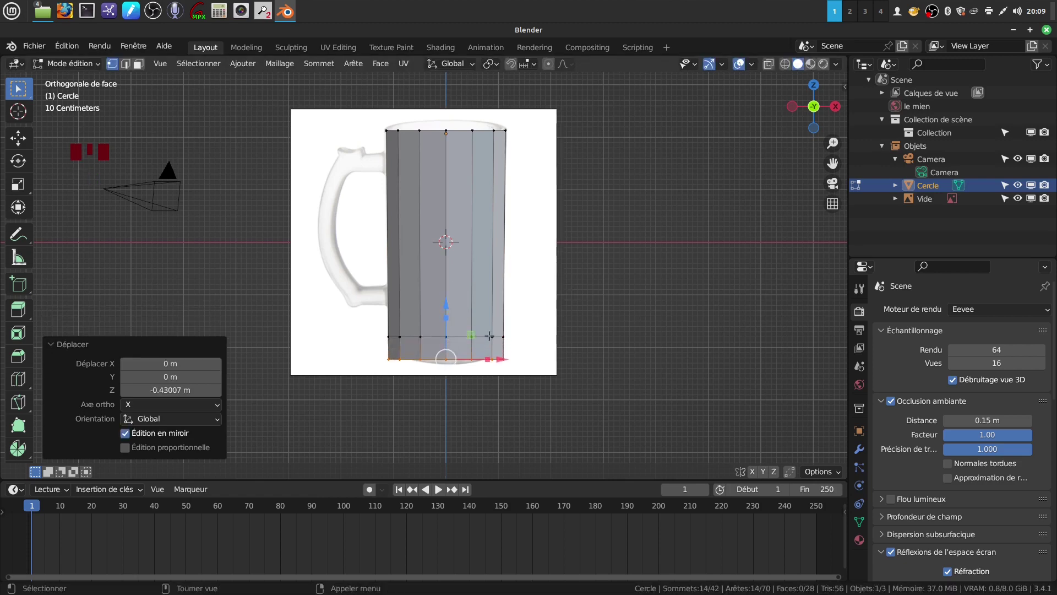
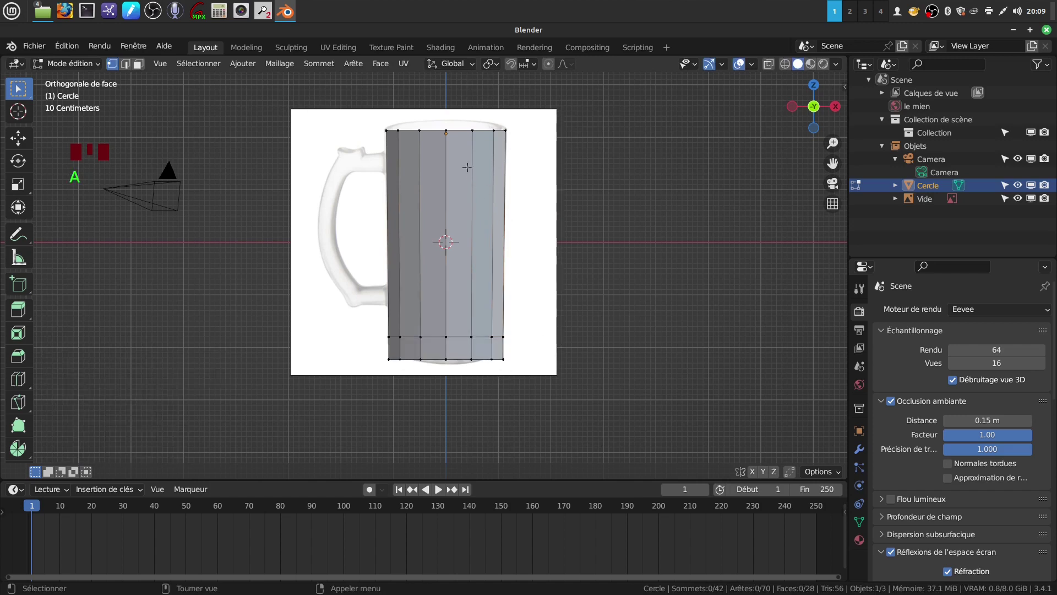
- Add four horizontal loop cuts: near the top, below it, mid-body and lower down
{"action": "key", "text": "ctrl+r"}
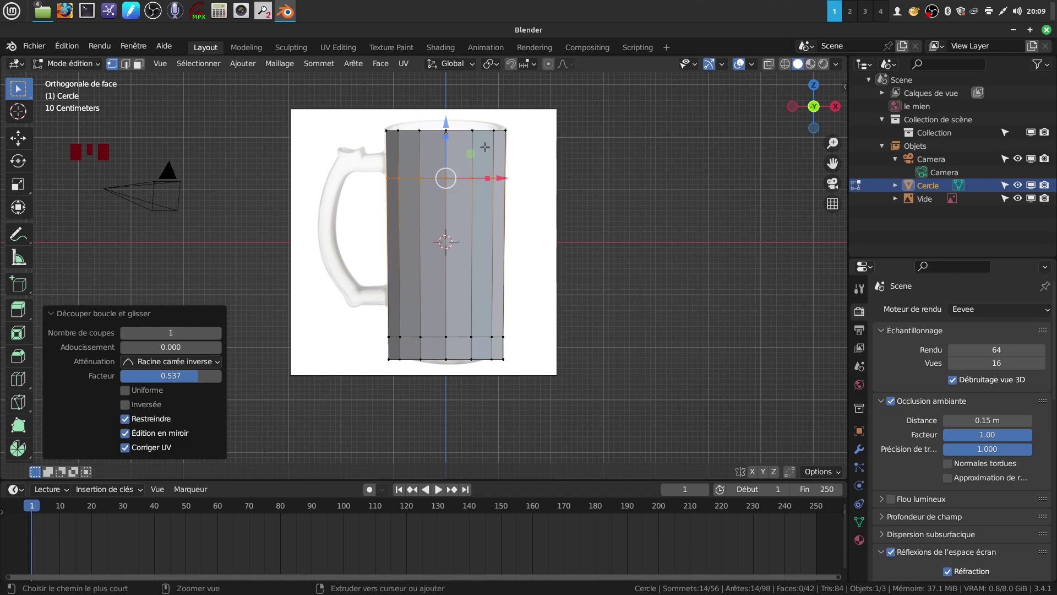
{"action": "key", "text": "ctrl+r"}
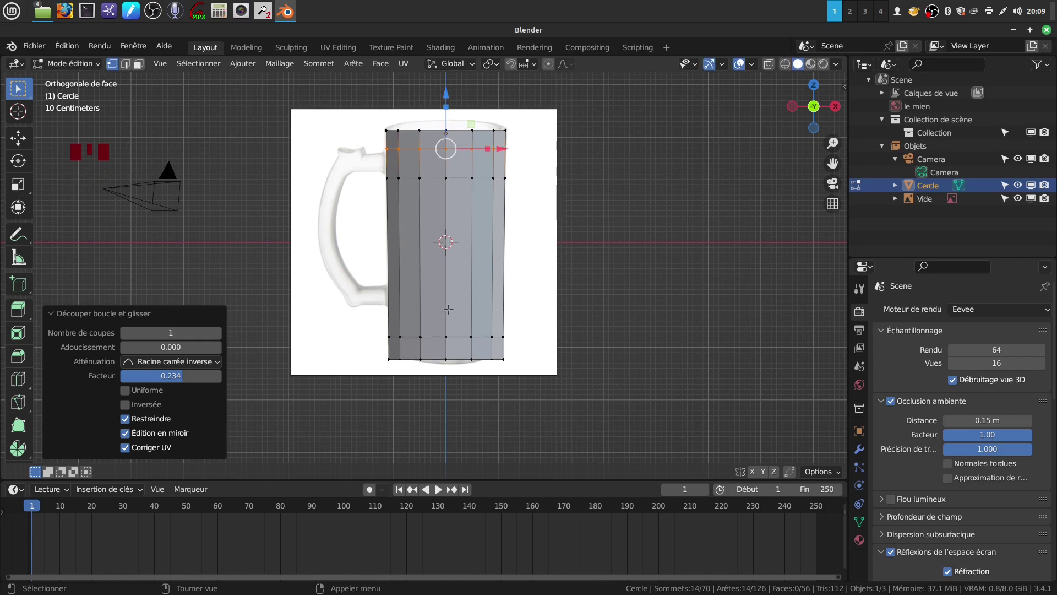
{"action": "key", "text": "ctrl+r"}
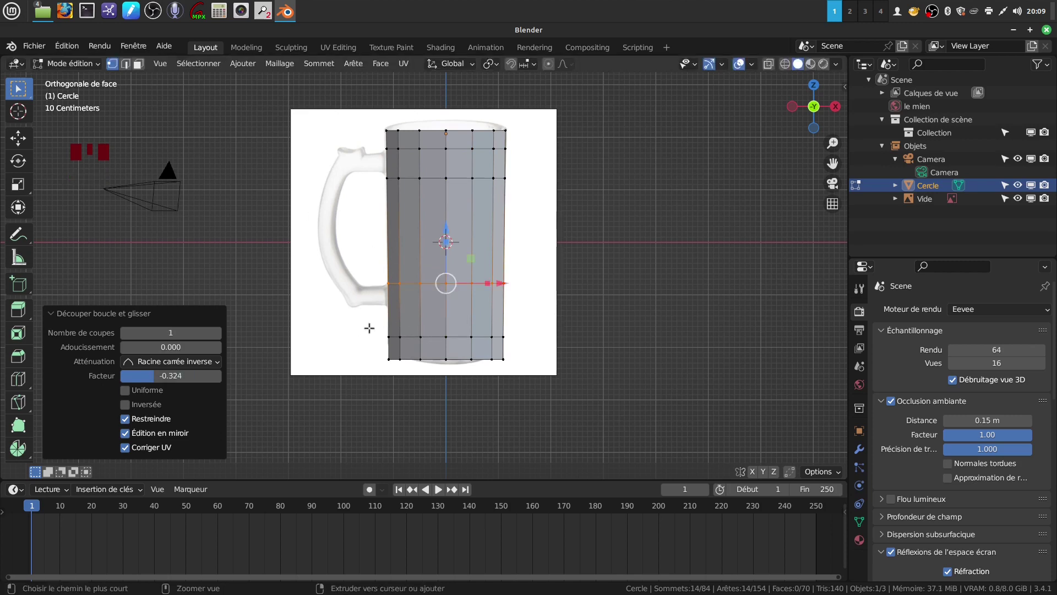
{"action": "key", "text": "ctrl+r"}
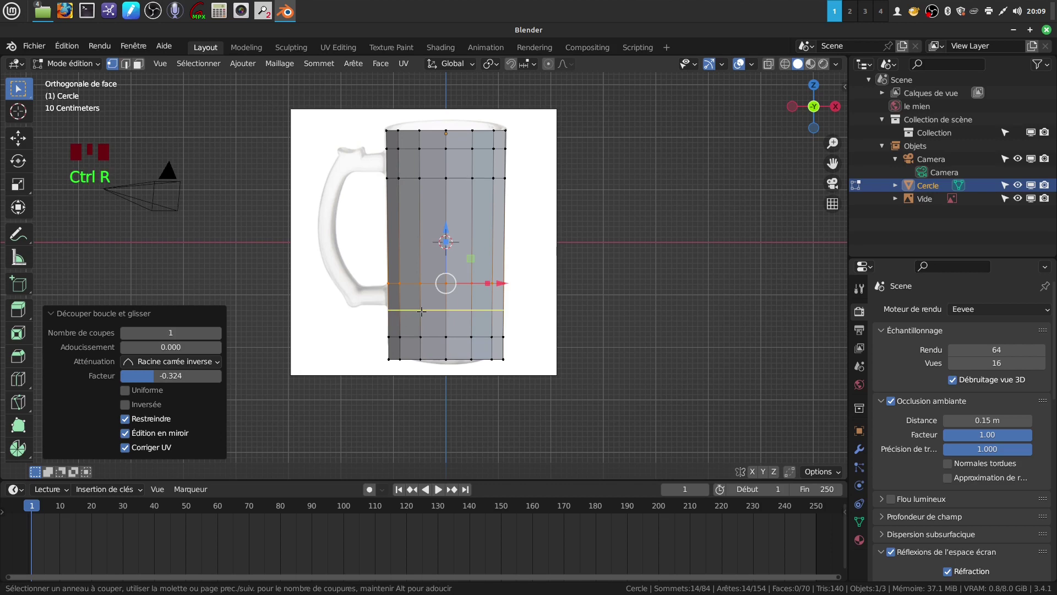
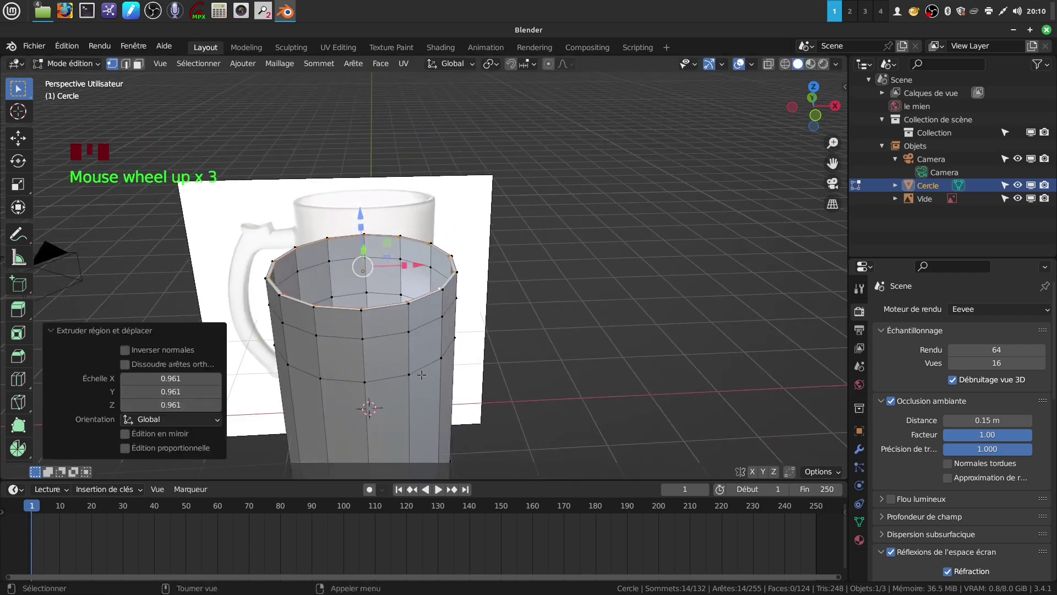
- Zoom in on the rim while insetting it to form the wall thickness
{"action": "scroll", "scroll_direction": "up", "scroll_amount": 3}
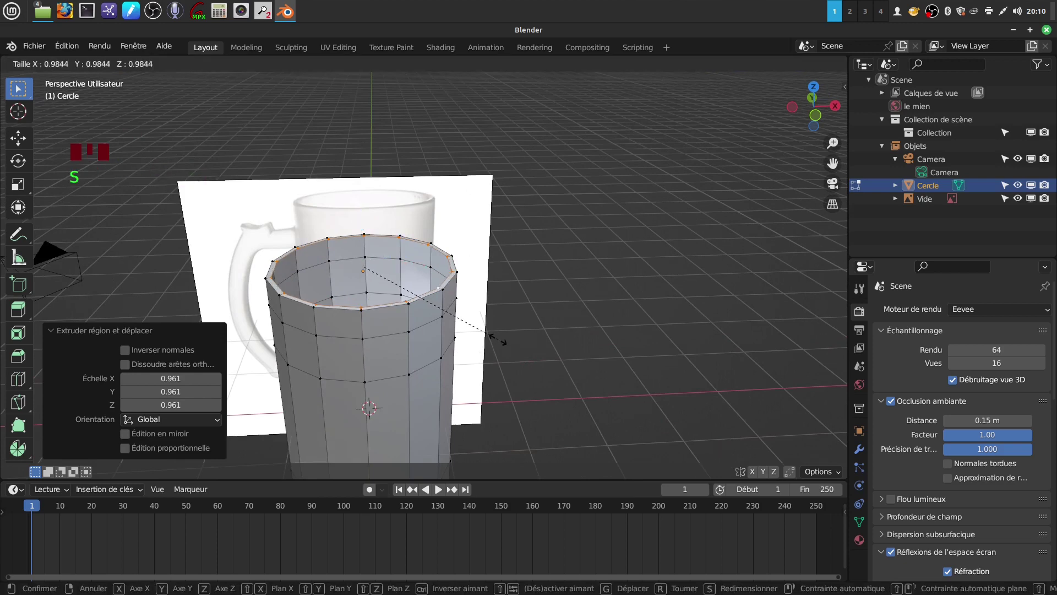
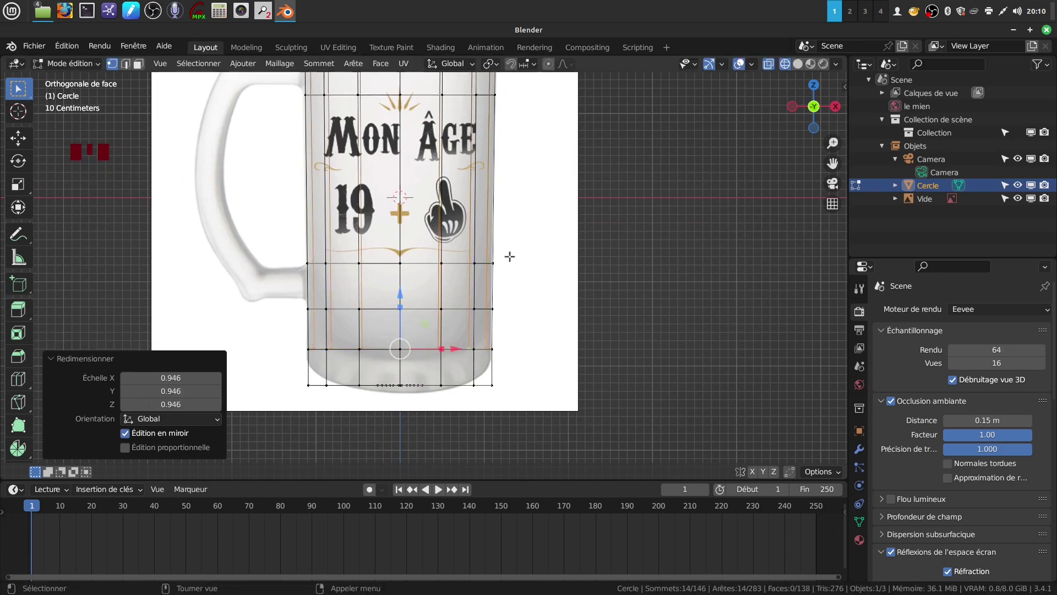
- Extrude the inner bottom ring to start the mug's floor
{"action": "key", "text": "e"}
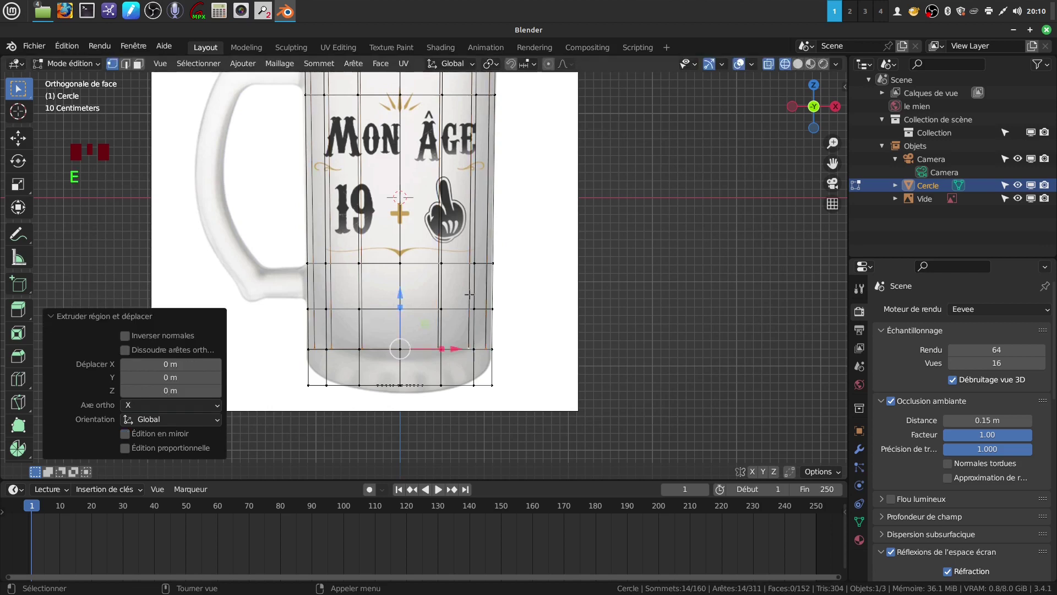
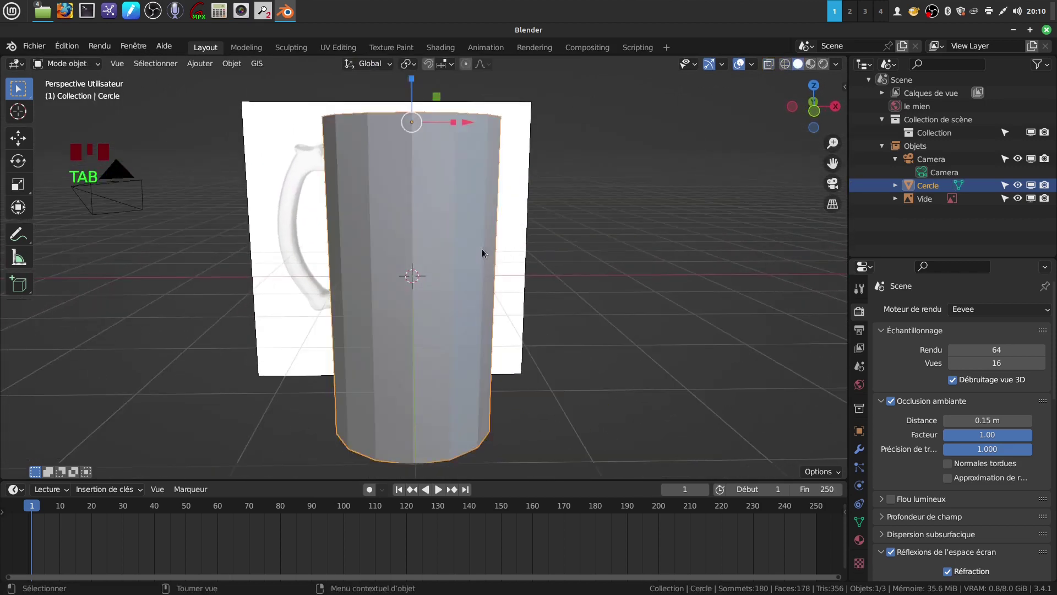
- Orbit to inspect the mug interior and rim, then enter Edit Mode for bevelling
{"action": "scroll", "scroll_direction": "down", "scroll_amount": 3}
{"action": "middle_click", "coordinate": [476, 262]}
{"action": "left_click_drag", "start_coordinate": [452, 261], "coordinate": [866, 453]}
{"action": "left_click_drag", "start_coordinate": [866, 452], "coordinate": [537, 309]}
{"action": "scroll", "scroll_direction": "up", "scroll_amount": 3}
{"action": "left_click_drag", "start_coordinate": [535, 303], "coordinate": [504, 351]}
{"action": "scroll", "scroll_direction": "up", "scroll_amount": 3}
{"action": "scroll", "scroll_direction": "down", "scroll_amount": 3}
{"action": "scroll", "scroll_direction": "up", "scroll_amount": 3}
{"action": "key", "text": "Tab"}
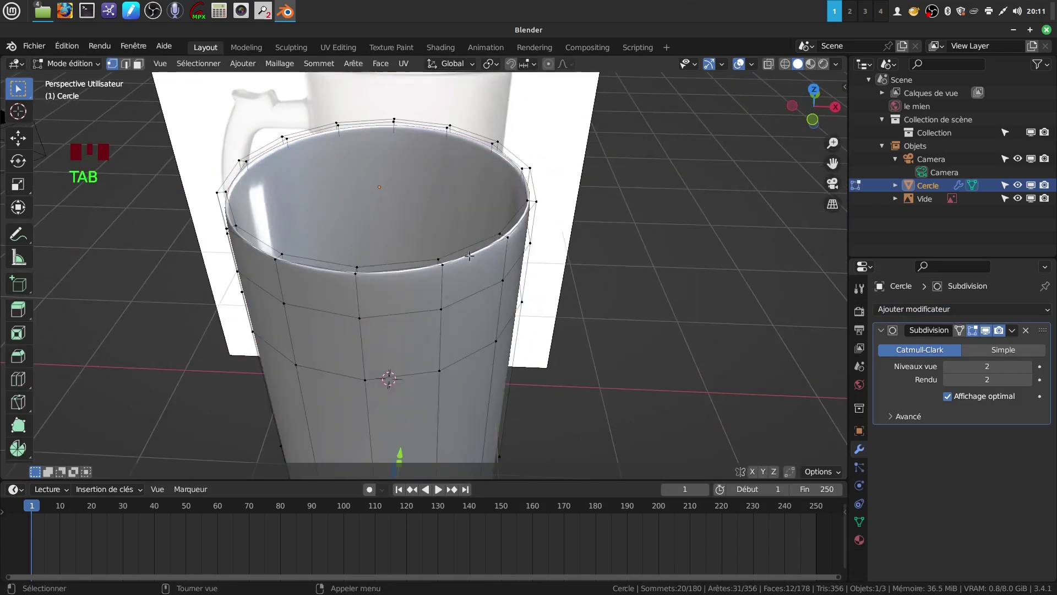
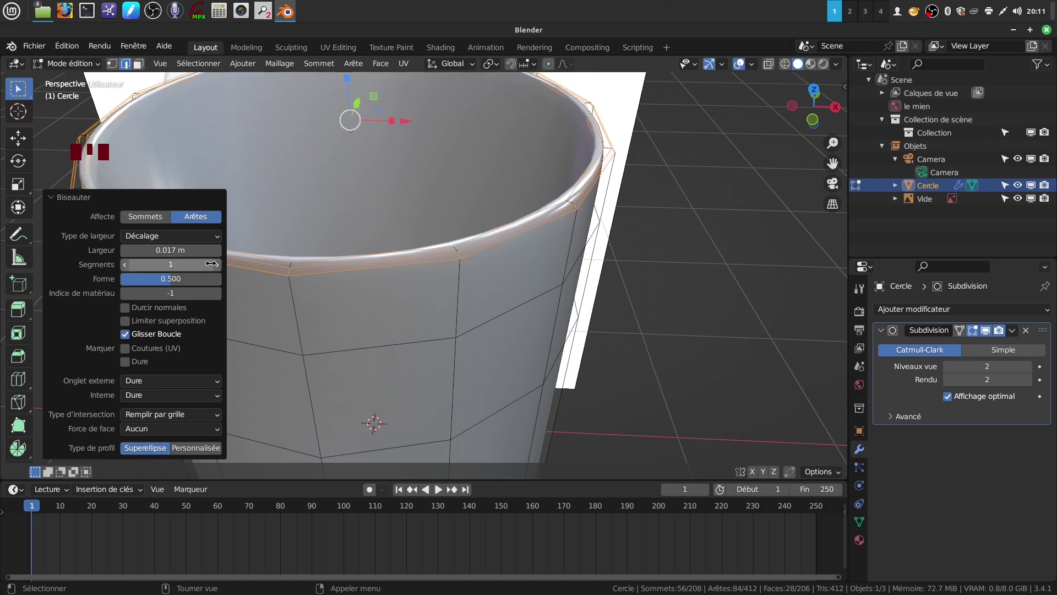
- Return to Object Mode and orbit to view the bevelled mug from the front
{"action": "left_click", "coordinate": [222, 268]}
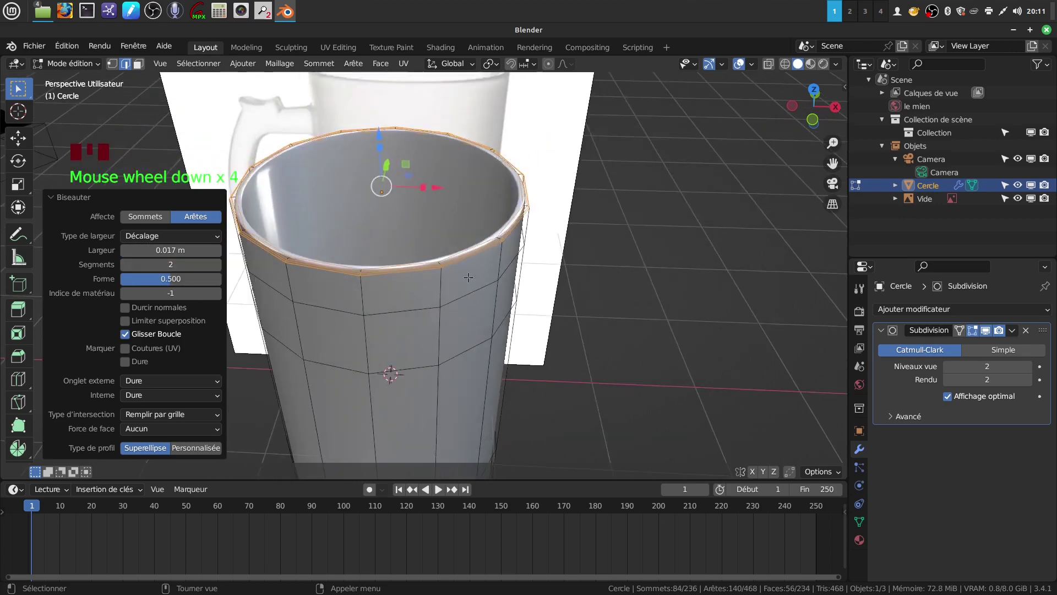
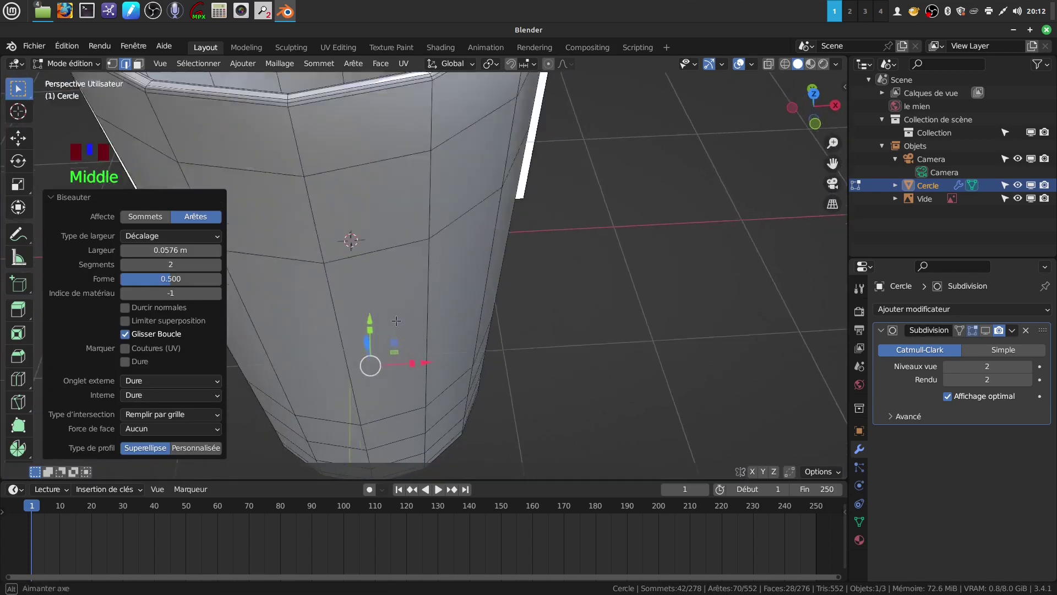
{"action": "scroll", "scroll_direction": "down", "scroll_amount": 3}
{"action": "key", "text": "Tab"}
{"action": "left_click_drag", "start_coordinate": [399, 312], "coordinate": [986, 332]}
{"action": "left_click", "coordinate": [987, 331]}
{"action": "scroll", "scroll_direction": "down", "scroll_amount": 3}
{"action": "left_click_drag", "start_coordinate": [441, 300], "coordinate": [404, 334]}
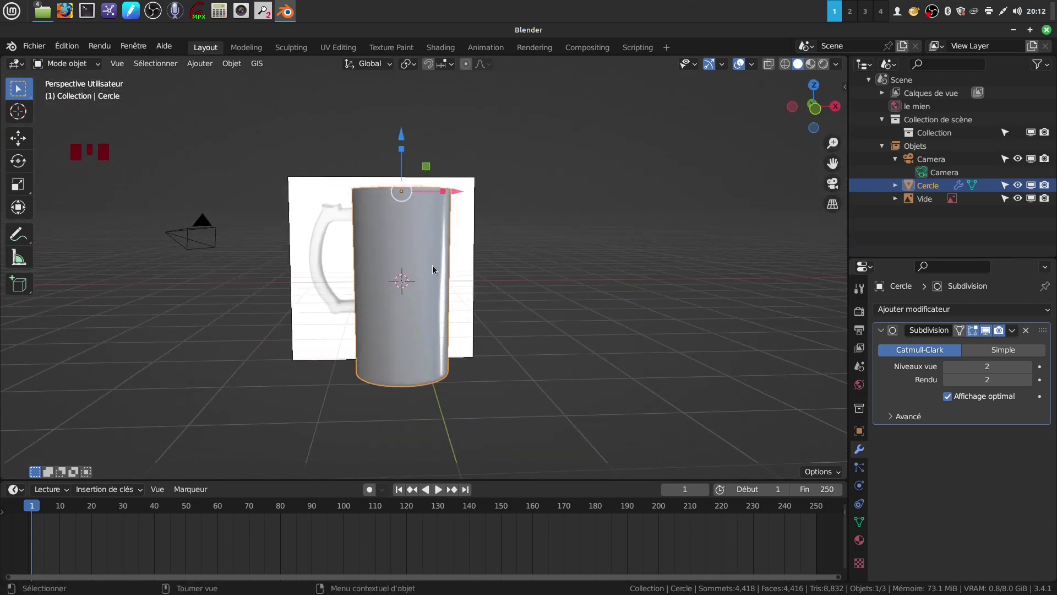
- Switch to orthographic side view and enter Edit Mode on the mug body
{"action": "scroll", "scroll_direction": "up", "scroll_amount": 3}
{"action": "left_click_drag", "start_coordinate": [416, 273], "coordinate": [488, 302]}
{"action": "key", "text": "ctrl+KP_3"}
{"action": "key", "text": "Tab"}
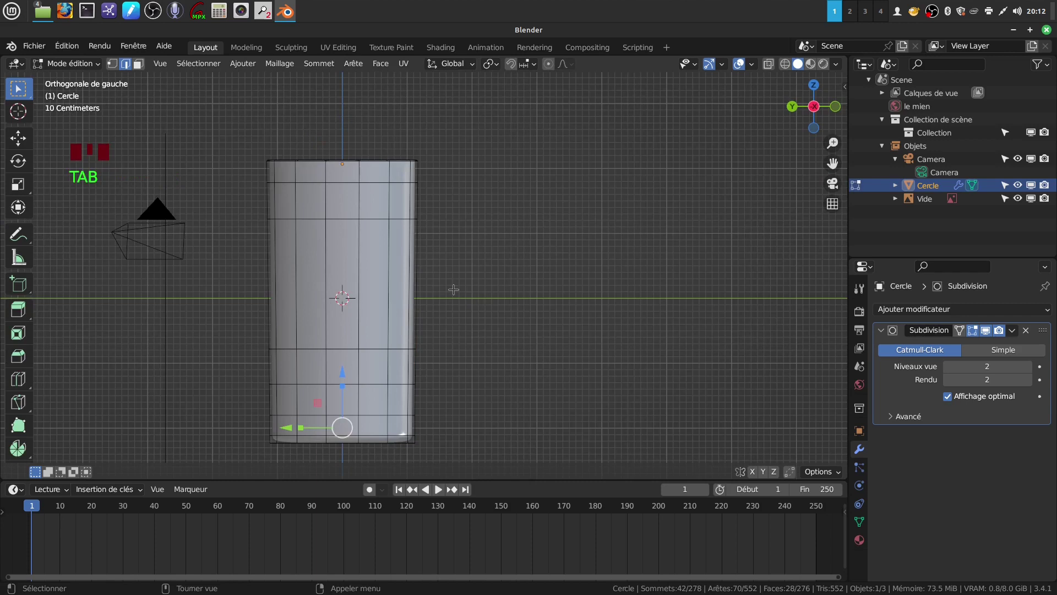
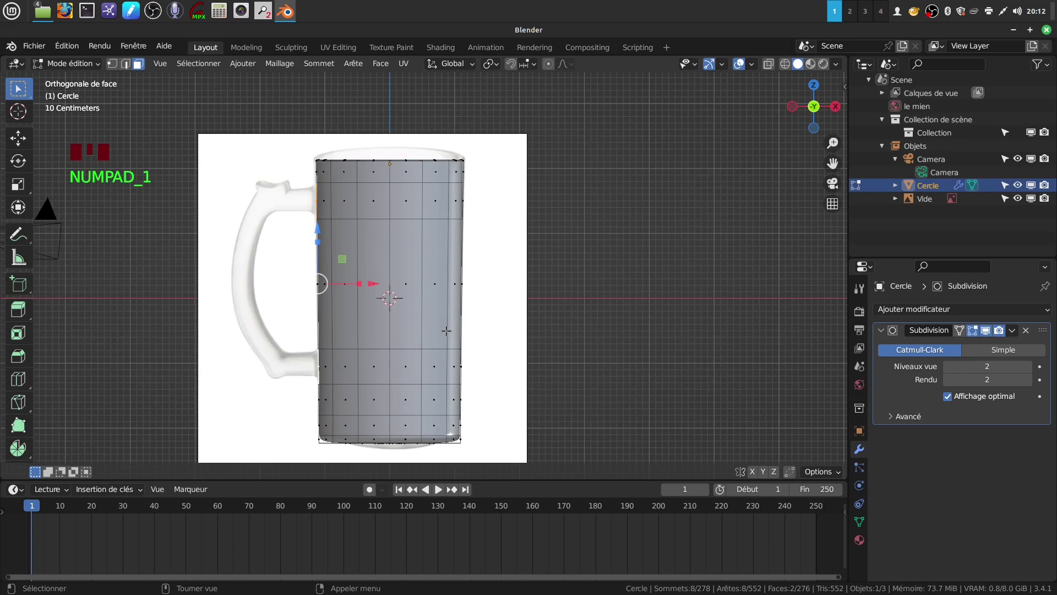
- From side view, extrude the inset handle-attachment faces outward from the body
{"action": "key", "text": "ctrl+KP_3"}
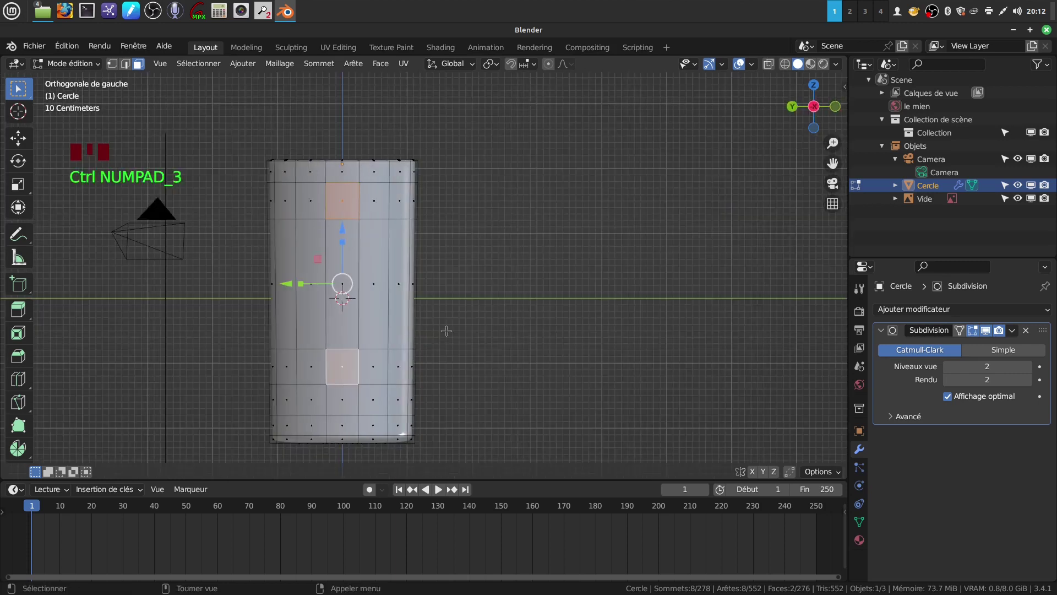
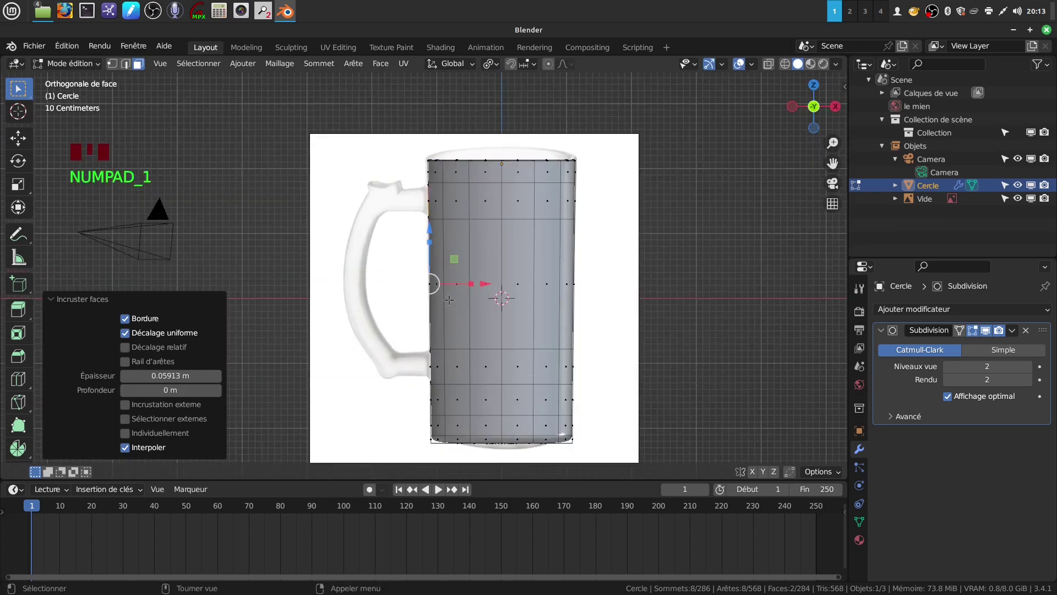
{"action": "key", "text": "e"}
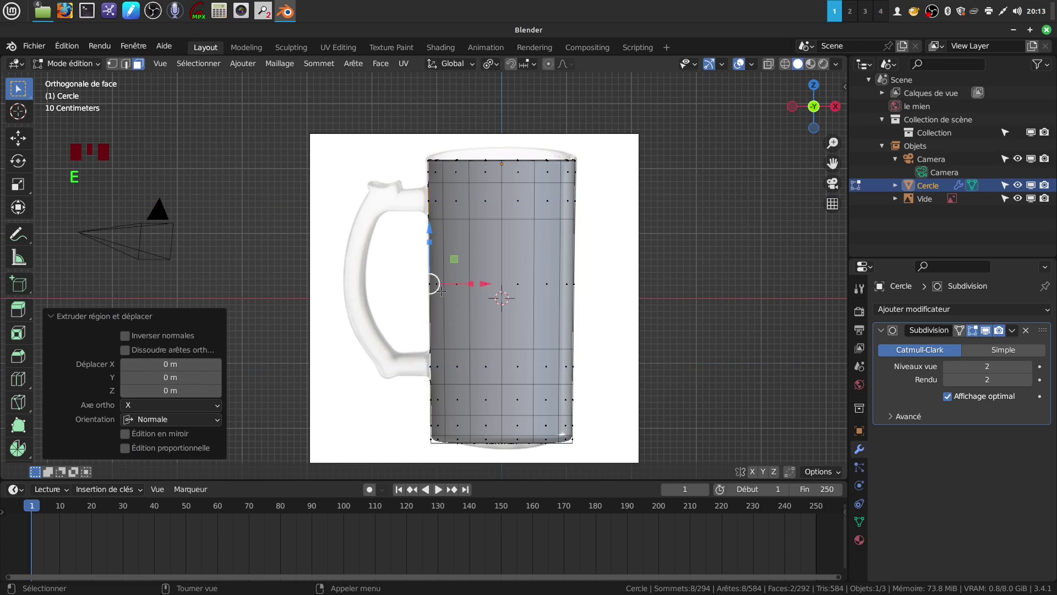
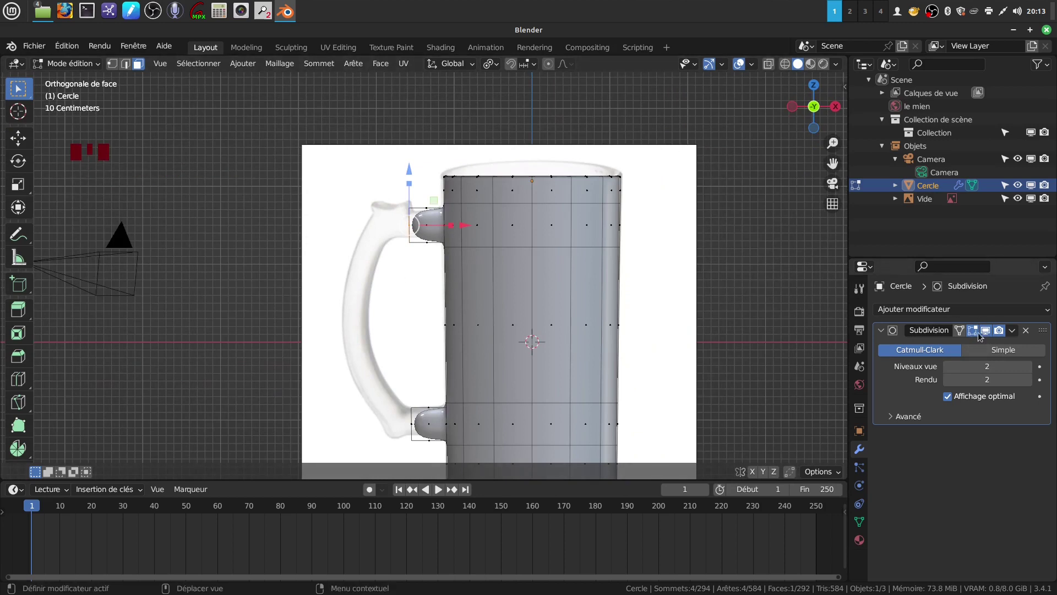
- Turn off the Subdivision modifier's edit-mode display so the mug body shows unsmoothed while editing
{"action": "left_click", "coordinate": [987, 334]}
{"action": "scroll", "scroll_direction": "up", "scroll_amount": 3}
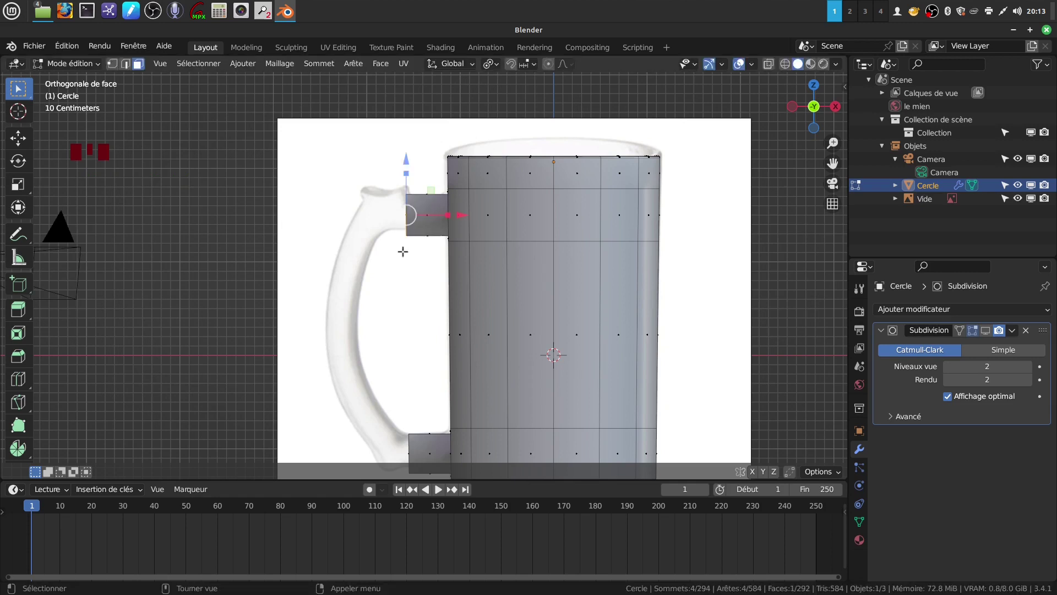
- Tilt the upper handle stub to follow the reference handle and return to the side view
{"action": "key", "text": "r"}
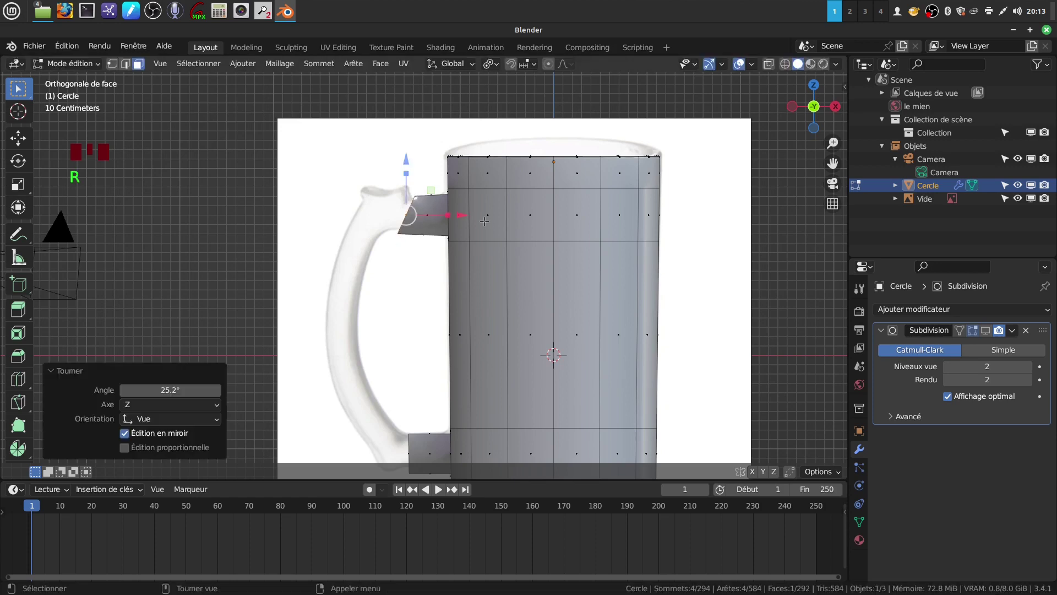
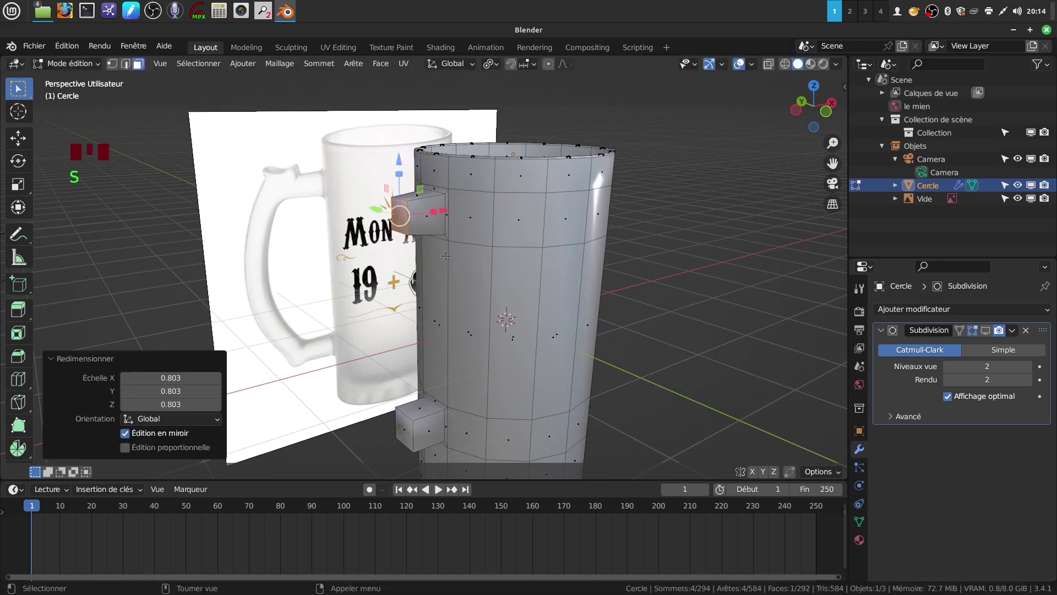
{"action": "key", "text": "KP_1"}
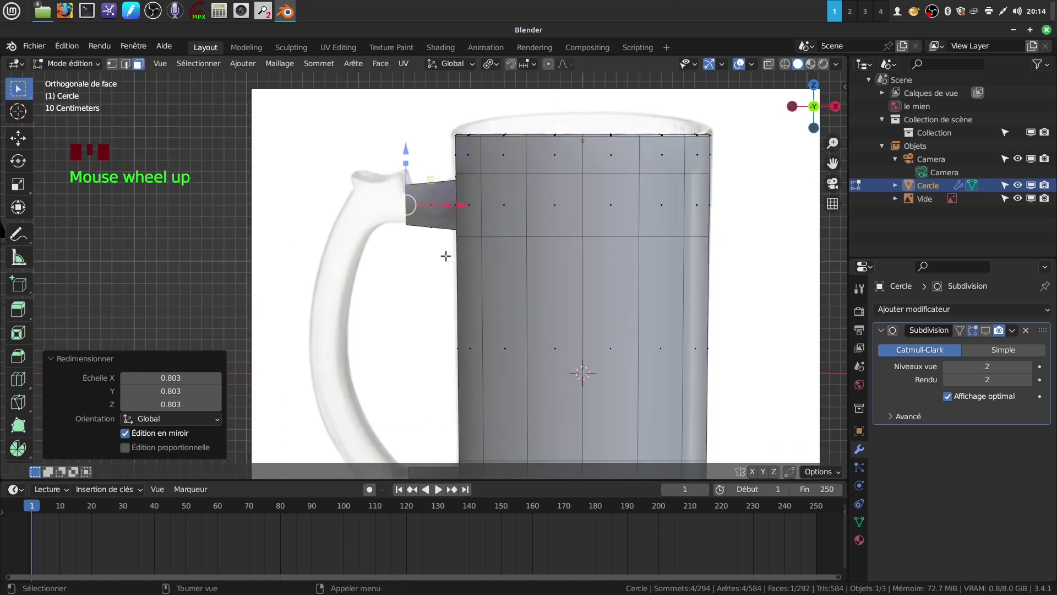
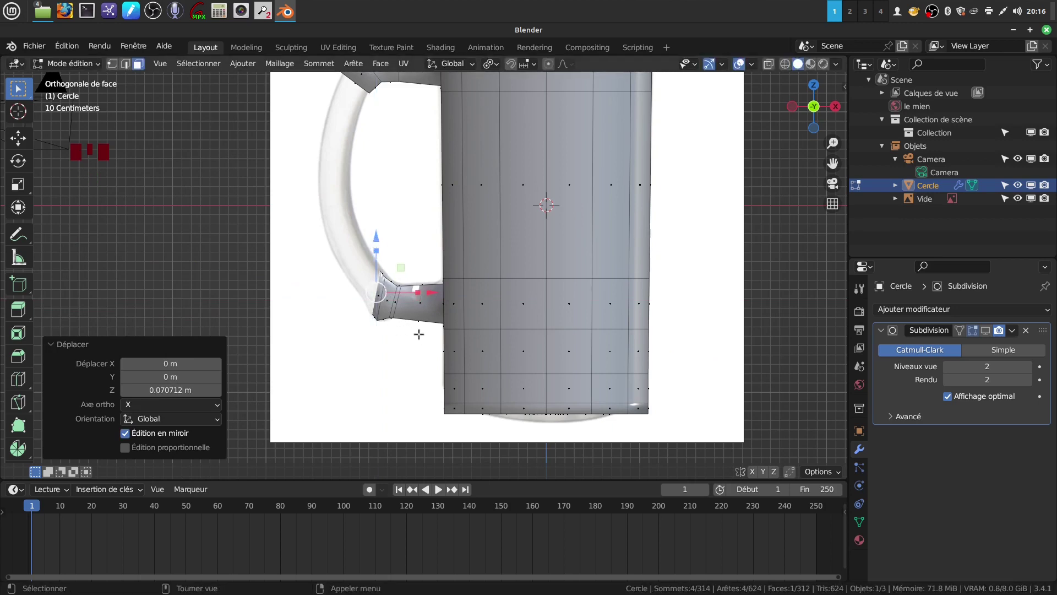
- Tilt the lower handle end upward along the reference curve
{"action": "key", "text": "r"}
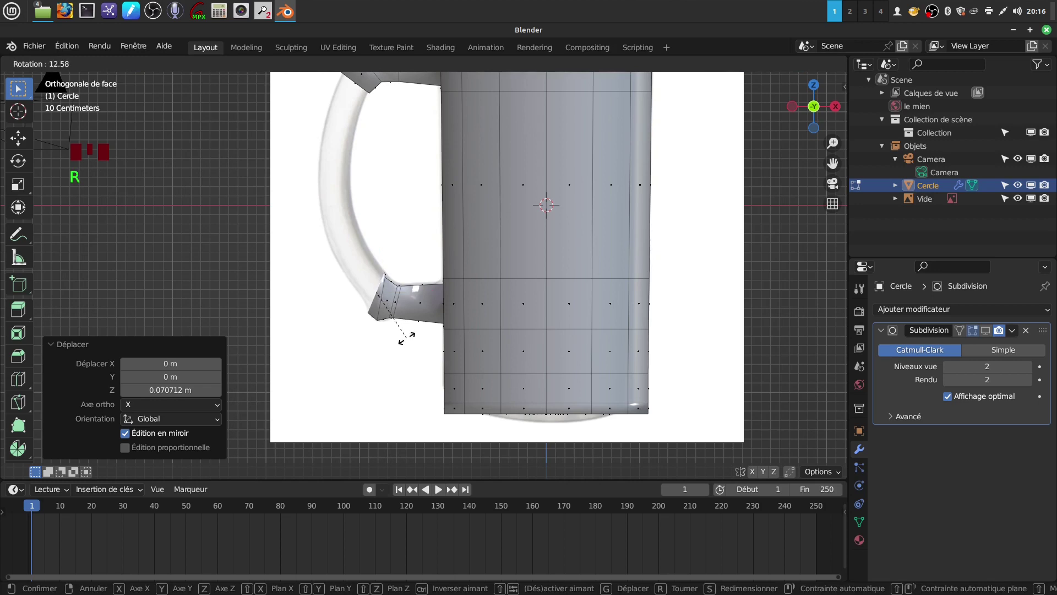
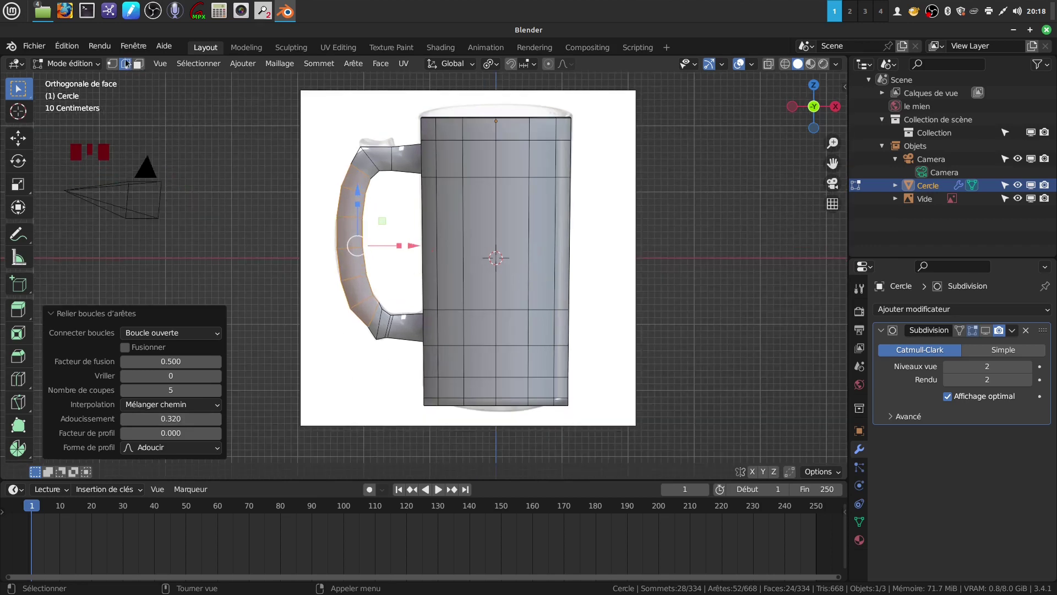
- Deselect the bridged handle edges and enable X-Ray to see the reference image through the mug
{"action": "left_click", "coordinate": [115, 63]}
{"action": "scroll", "scroll_direction": "up", "scroll_amount": 3}
{"action": "key", "text": "z"}
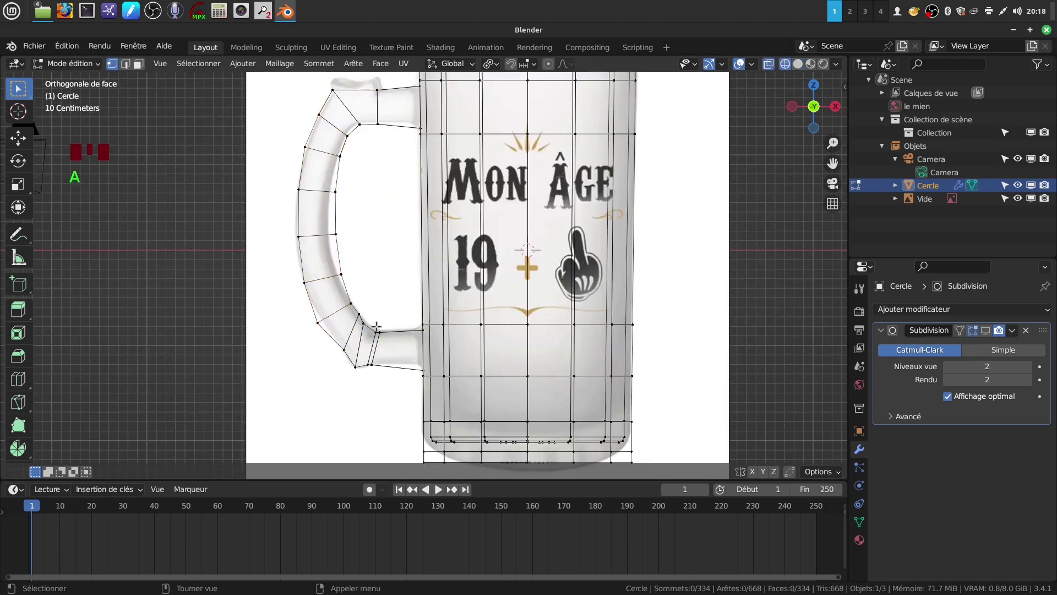
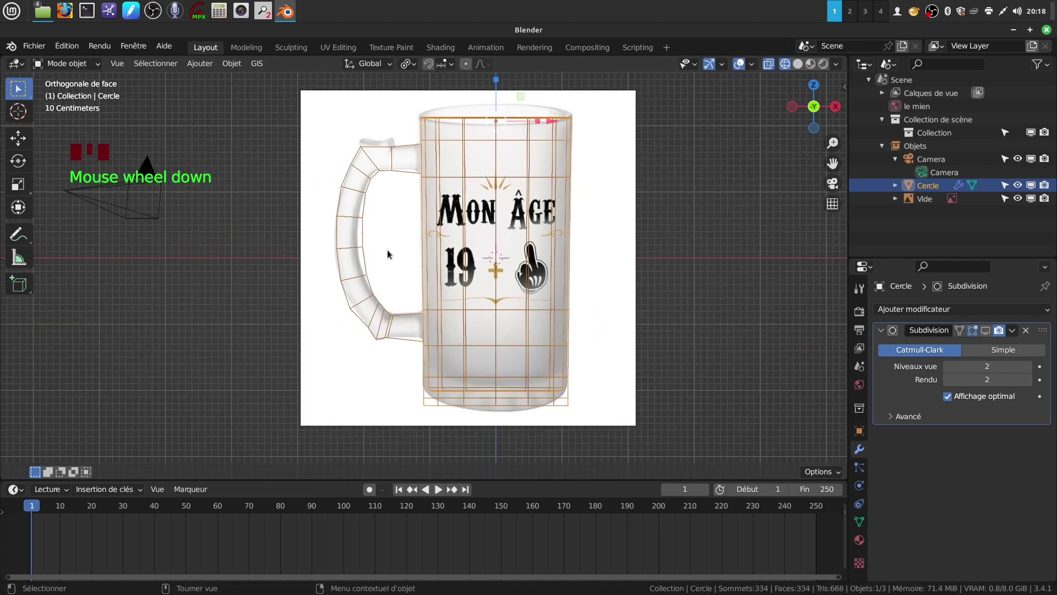
- Turn X-Ray off and leave Edit Mode so the mug and handle show as an opaque solid
{"action": "key", "text": "z"}
{"action": "key", "text": "Tab"}
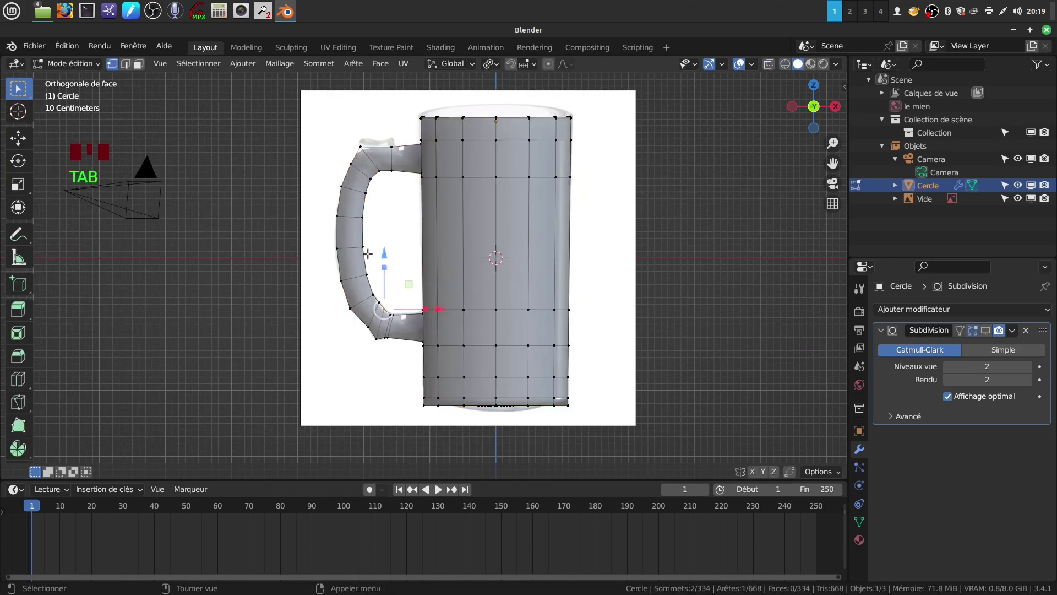
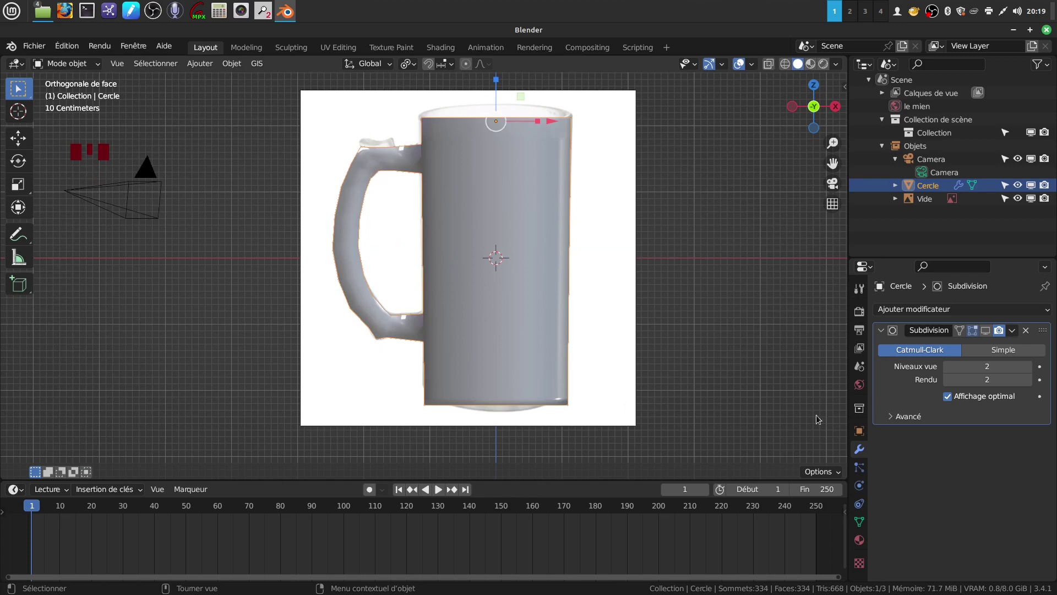
- Orbit toward the handle and rim and enter Edit Mode on the mug mesh
{"action": "left_click_drag", "start_coordinate": [989, 329], "coordinate": [446, 248]}
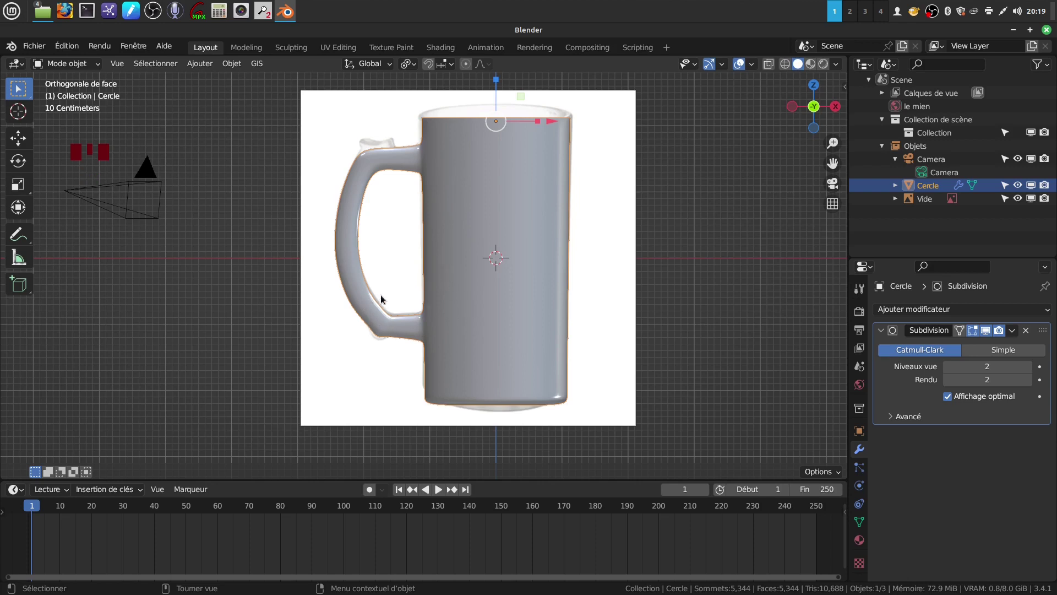
{"action": "left_click_drag", "start_coordinate": [463, 309], "coordinate": [493, 311]}
{"action": "left_click_drag", "start_coordinate": [427, 214], "coordinate": [406, 178]}
{"action": "left_click_drag", "start_coordinate": [411, 136], "coordinate": [409, 291]}
{"action": "scroll", "scroll_direction": "up", "scroll_amount": 3}
{"action": "middle_click", "coordinate": [394, 238]}
{"action": "key", "text": "Tab"}
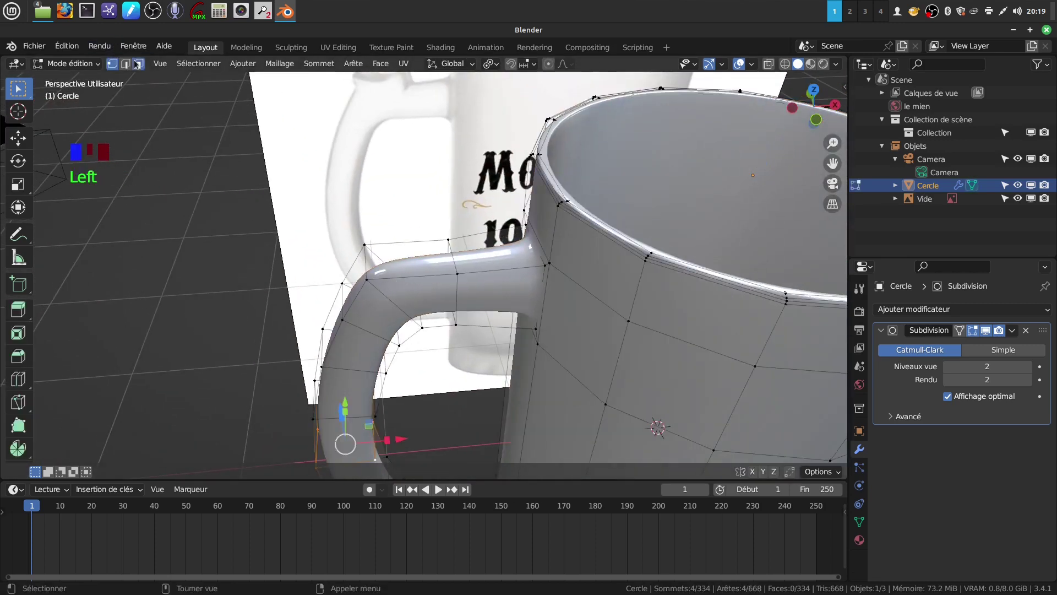
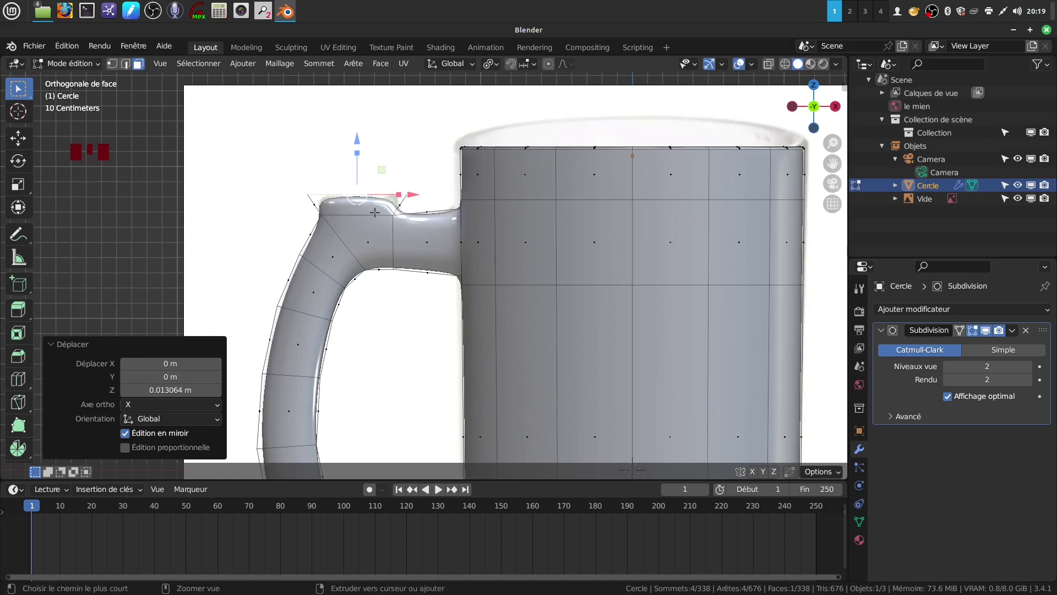
- Cut a new edge loop across the handle joint, centered along its edges
{"action": "key", "text": "ctrl+r"}
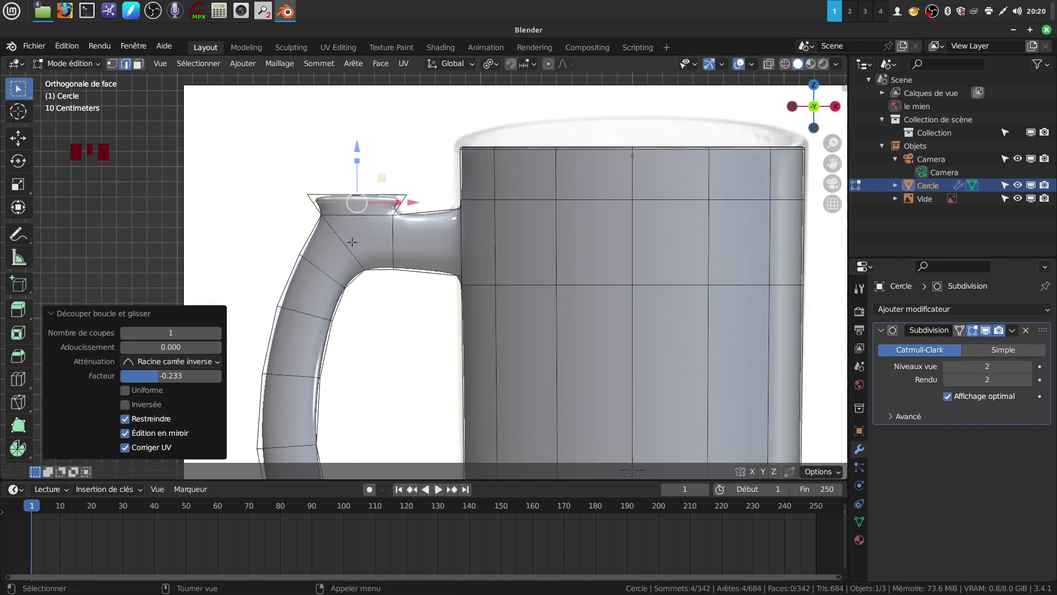
{"action": "key", "text": "ctrl+r"}
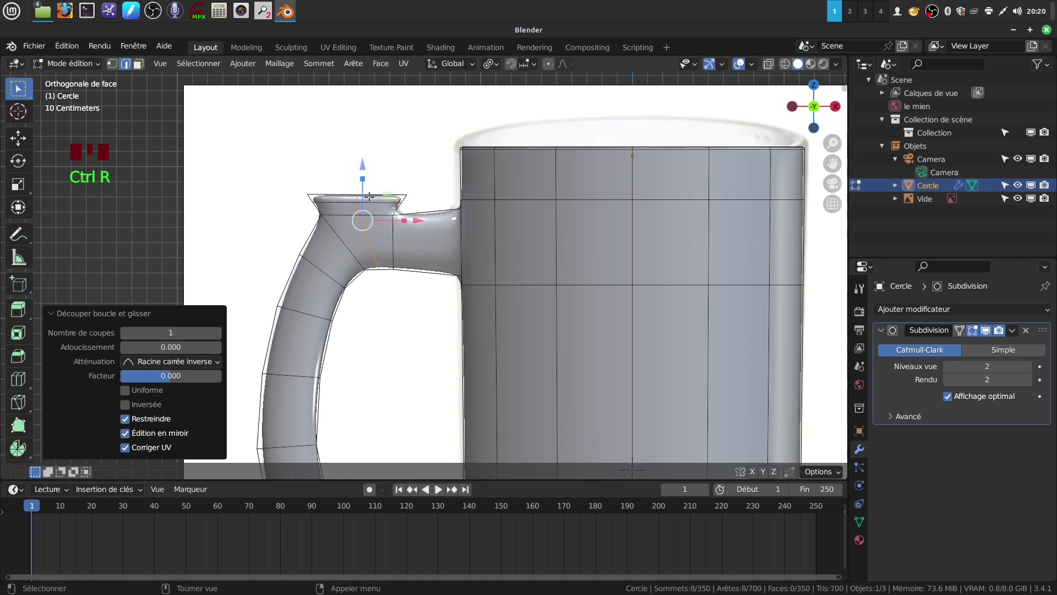
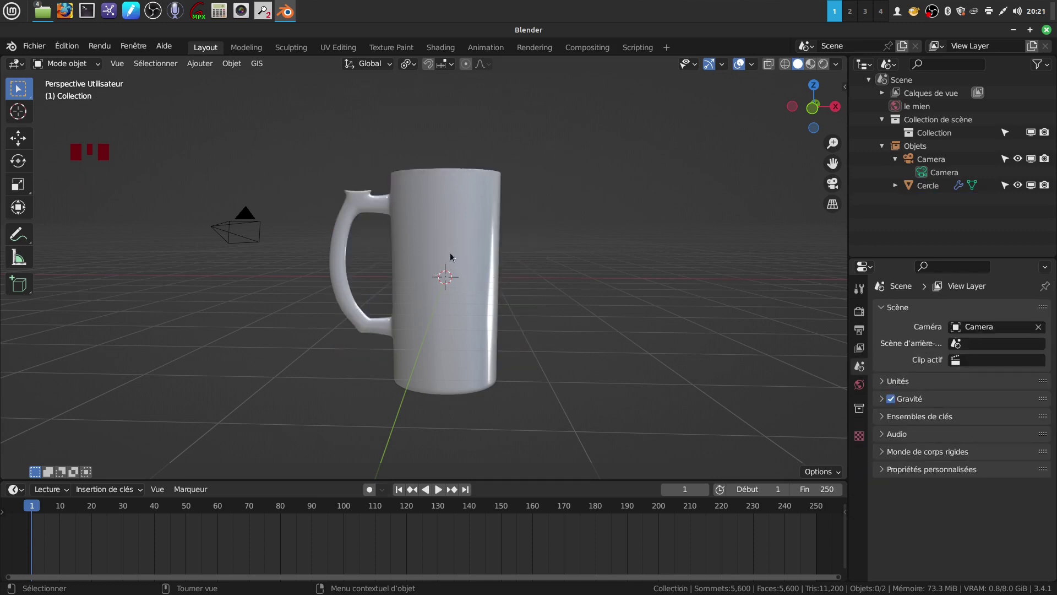
- Select the mug and split the viewport to make room for a Shader Editor beside the 3D view
{"action": "left_click_drag", "start_coordinate": [427, 256], "coordinate": [432, 239]}
{"action": "left_click_drag", "start_coordinate": [431, 239], "coordinate": [530, 285]}
{"action": "scroll", "scroll_direction": "down", "scroll_amount": 3}
{"action": "scroll", "scroll_direction": "down", "scroll_amount": 3}
{"action": "key", "text": "n"}
{"action": "left_click", "coordinate": [716, 474]}
{"action": "middle_click", "coordinate": [696, 310]}
{"action": "scroll", "scroll_direction": "up", "scroll_amount": 3}
{"action": "middle_click", "coordinate": [686, 284]}
{"action": "left_click_drag", "start_coordinate": [592, 196], "coordinate": [592, 196]}
- Delete the Principled BSDF and wire Glossy and Transparent into a Mix Shader driven by Layer Weight Facing, into the output
{"action": "key", "text": "x"}
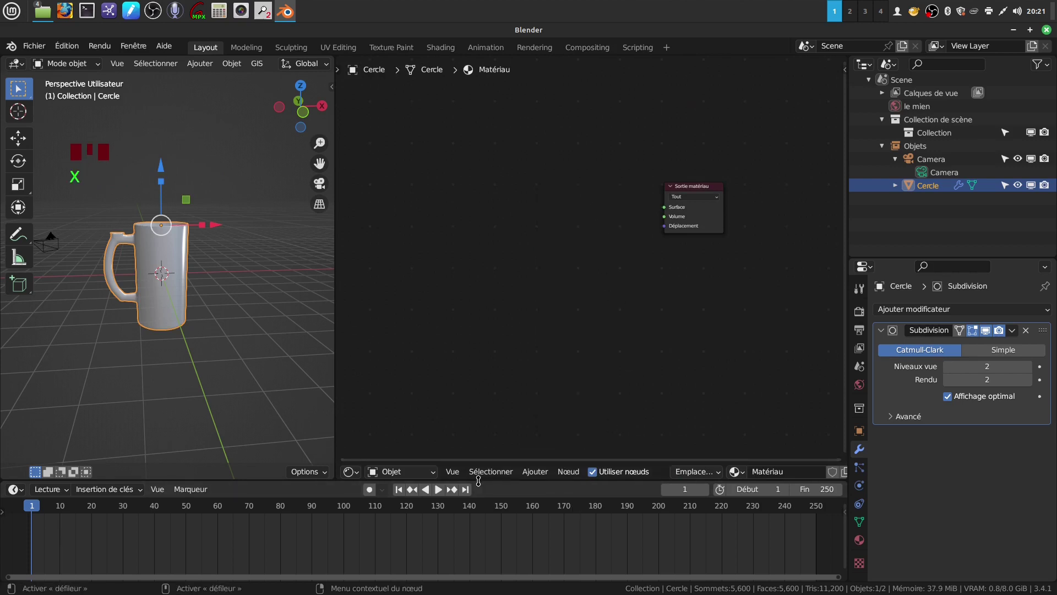
{"action": "left_click_drag", "start_coordinate": [538, 476], "coordinate": [580, 279]}
{"action": "left_click_drag", "start_coordinate": [580, 279], "coordinate": [527, 290]}
{"action": "left_click_drag", "start_coordinate": [527, 291], "coordinate": [671, 359]}
{"action": "left_click_drag", "start_coordinate": [672, 359], "coordinate": [639, 259]}
- Scroll the material settings down to the Blend Mode options
{"action": "left_click_drag", "start_coordinate": [639, 259], "coordinate": [887, 478]}
{"action": "scroll", "scroll_direction": "down", "scroll_amount": 3}
{"action": "scroll", "scroll_direction": "down", "scroll_amount": 3}
{"action": "left_click", "coordinate": [864, 542]}
{"action": "scroll", "scroll_direction": "down", "scroll_amount": 3}
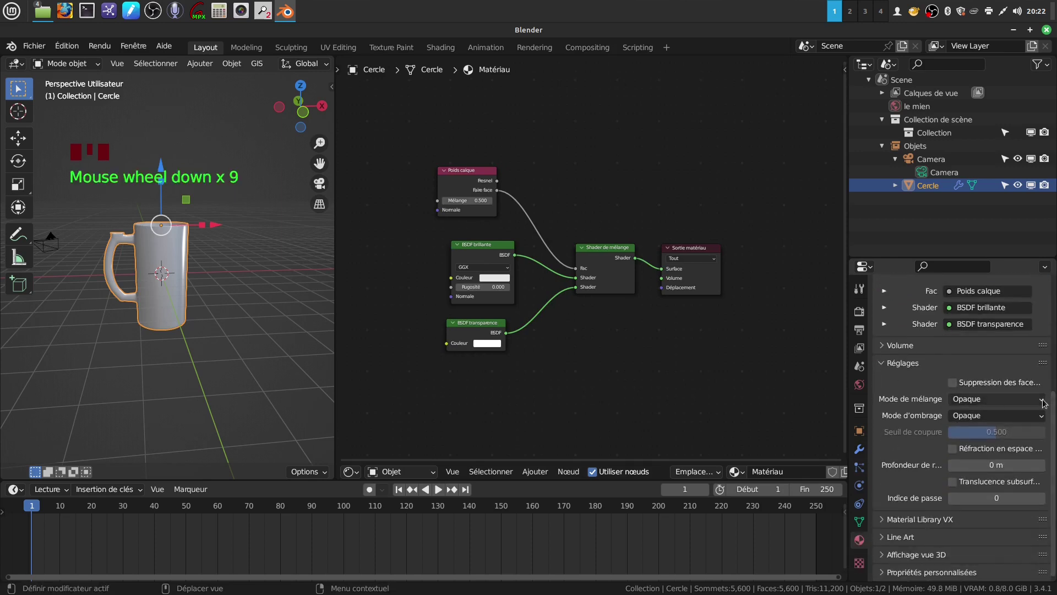
- Enlarge the 3D view, swap which shader feeds each Mix Shader input, and resize the node editor split
{"action": "left_click_drag", "start_coordinate": [1044, 401], "coordinate": [685, 323]}
{"action": "left_click_drag", "start_coordinate": [686, 323], "coordinate": [594, 66]}
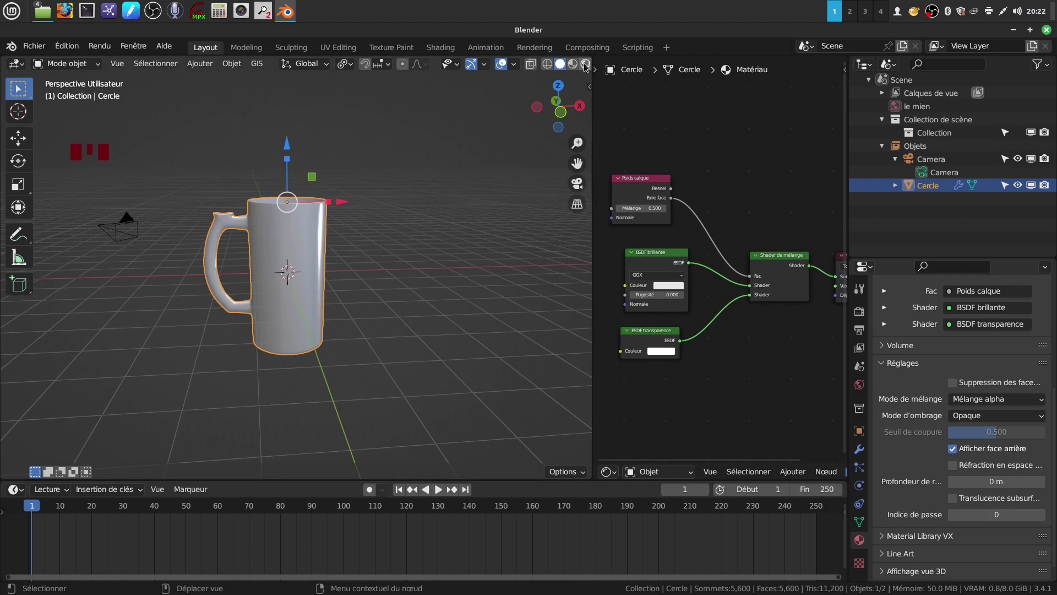
{"action": "scroll", "scroll_direction": "up", "scroll_amount": 3}
{"action": "left_click_drag", "start_coordinate": [374, 247], "coordinate": [755, 297]}
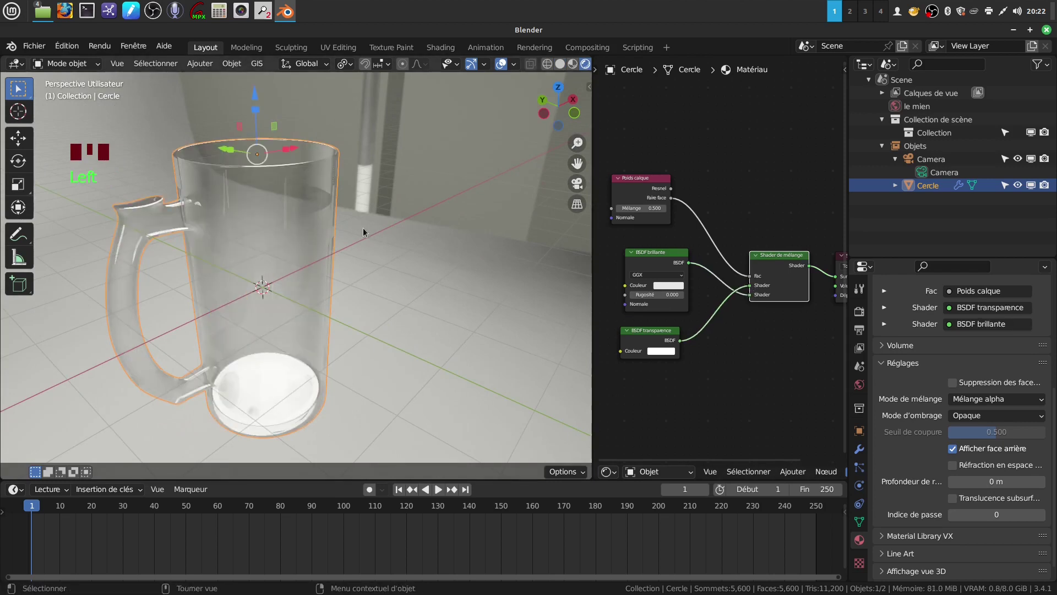
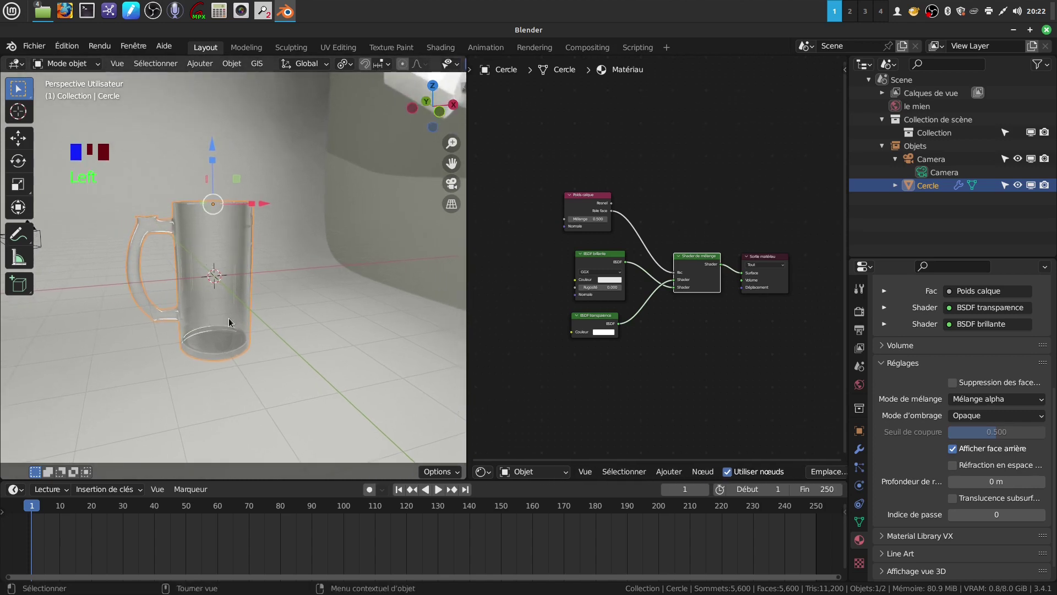
{"action": "scroll", "scroll_direction": "up", "scroll_amount": 3}
{"action": "left_click_drag", "start_coordinate": [234, 298], "coordinate": [204, 308]}
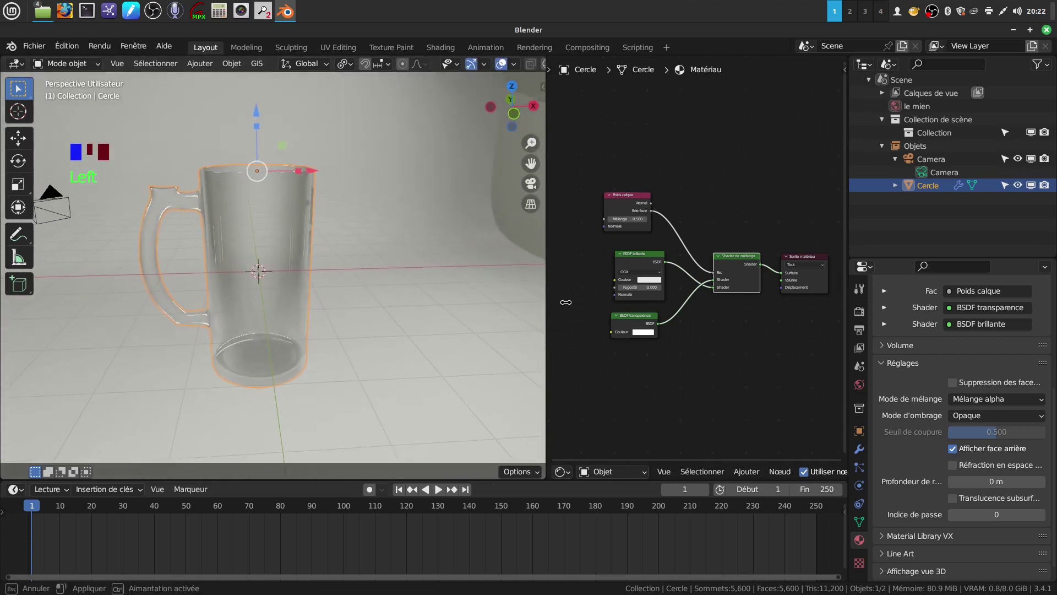
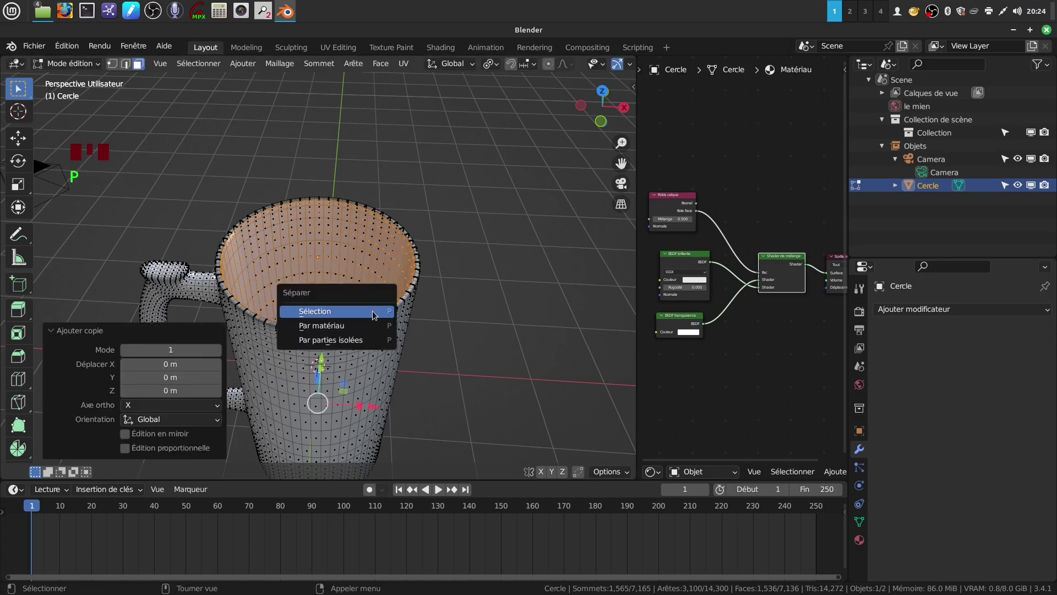
- Separate the copied inner wall faces into a new object Cercle.001 and check the mug's normals face outward
{"action": "key", "text": "Tab"}
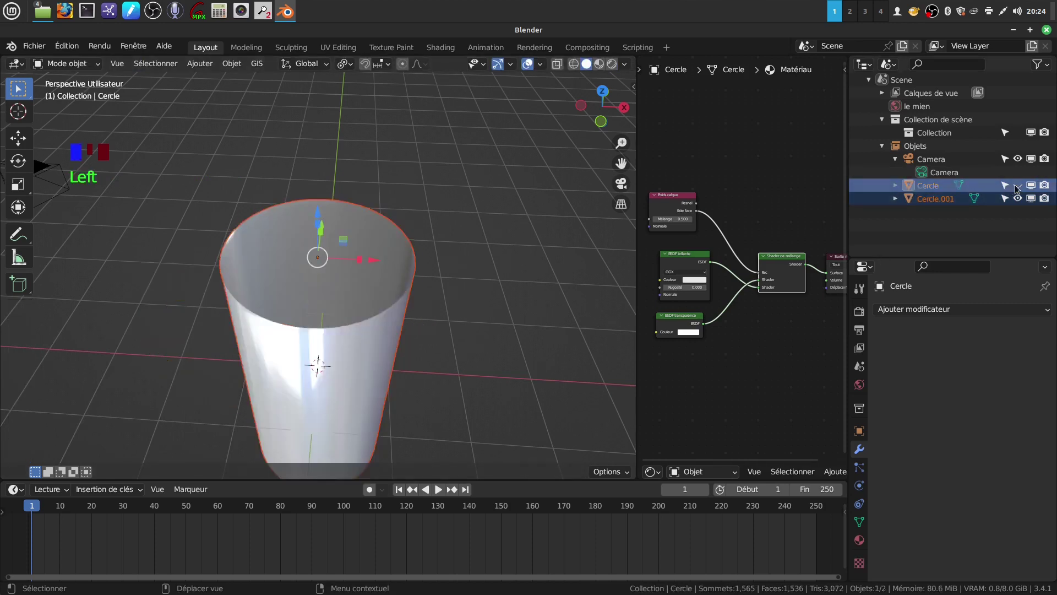
{"action": "scroll", "scroll_direction": "down", "scroll_amount": 3}
{"action": "left_click_drag", "start_coordinate": [328, 289], "coordinate": [421, 309]}
{"action": "key", "text": "q"}
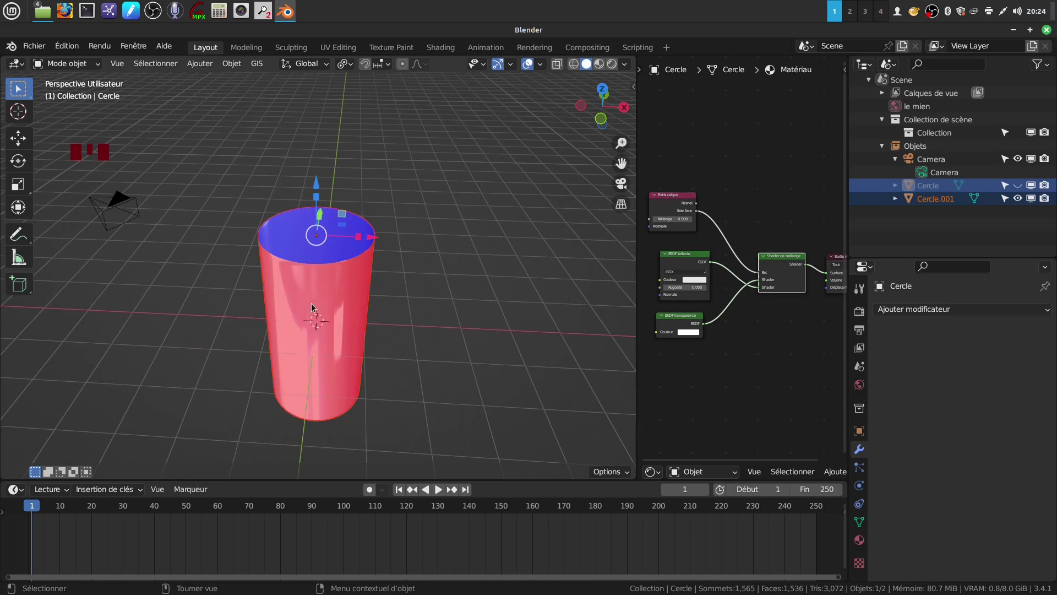
{"action": "key", "text": "q"}
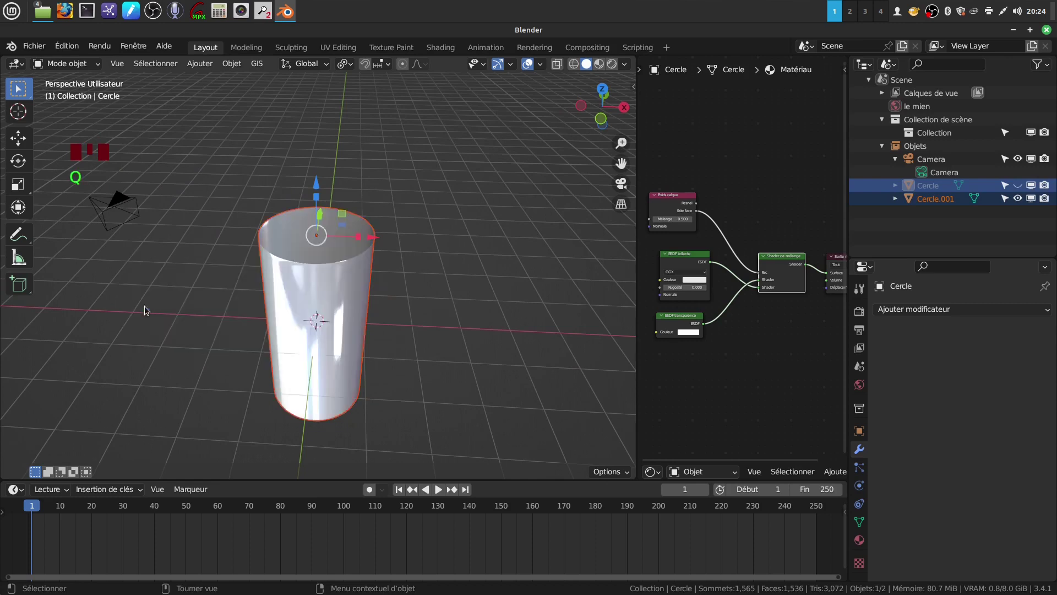
{"action": "key", "text": "Tab"}
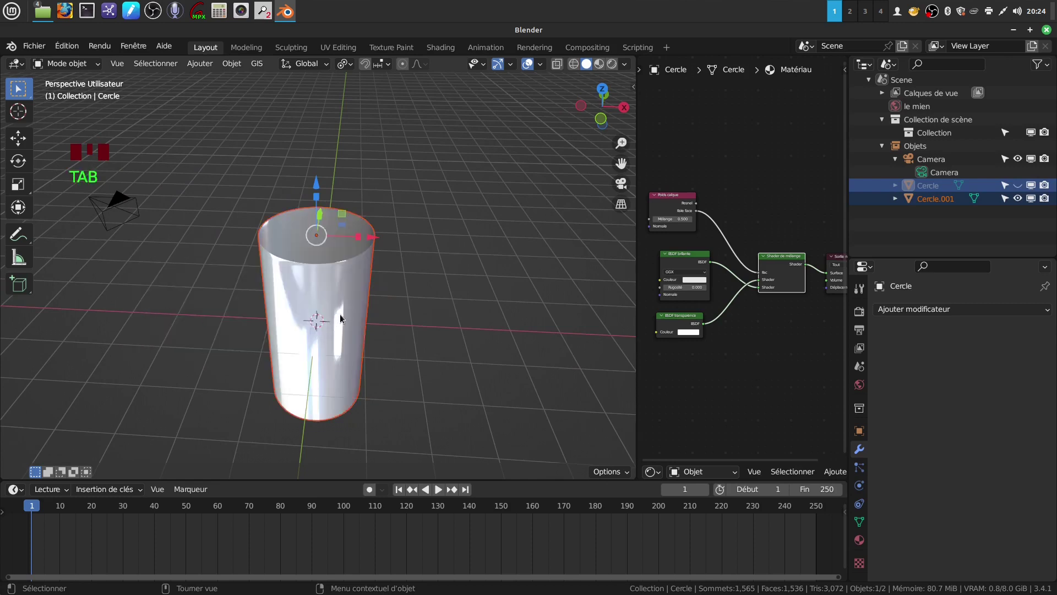
- Hide the mug to inspect Cercle.001, then show the mug again and hide Cercle.001
{"action": "key", "text": "a"}
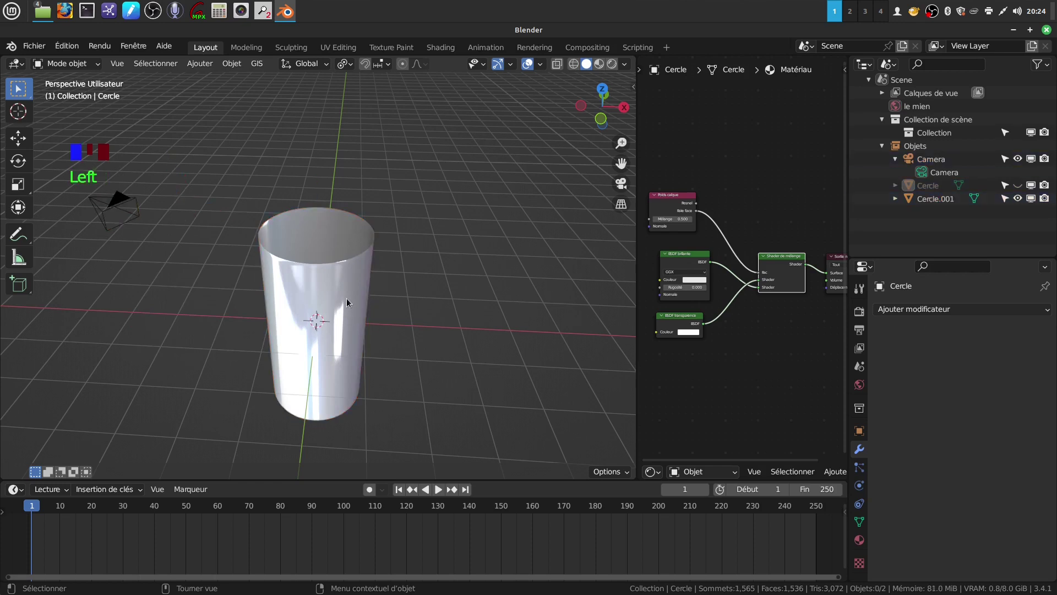
{"action": "key", "text": "a"}
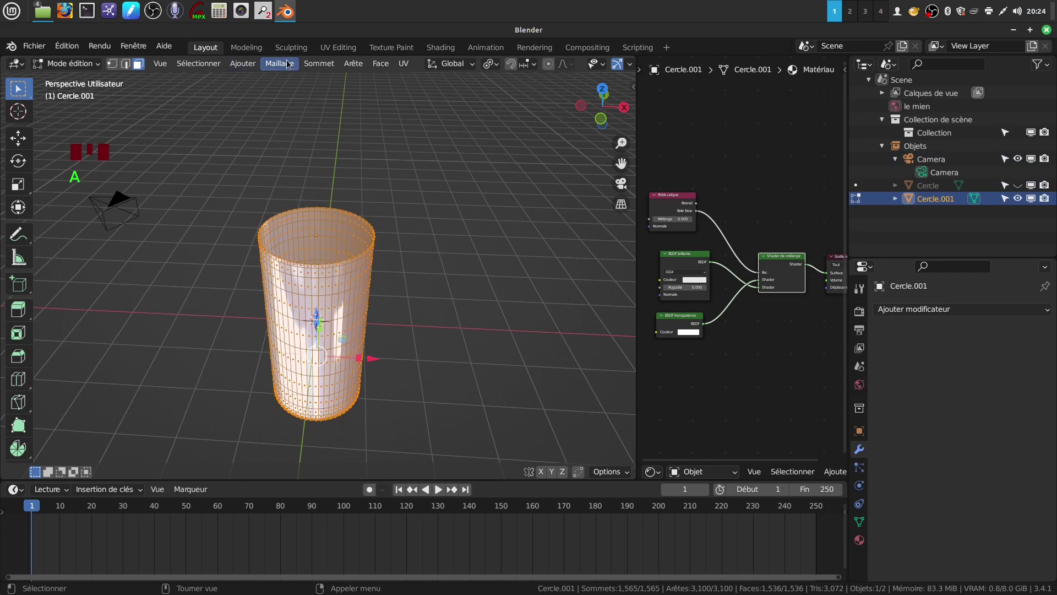
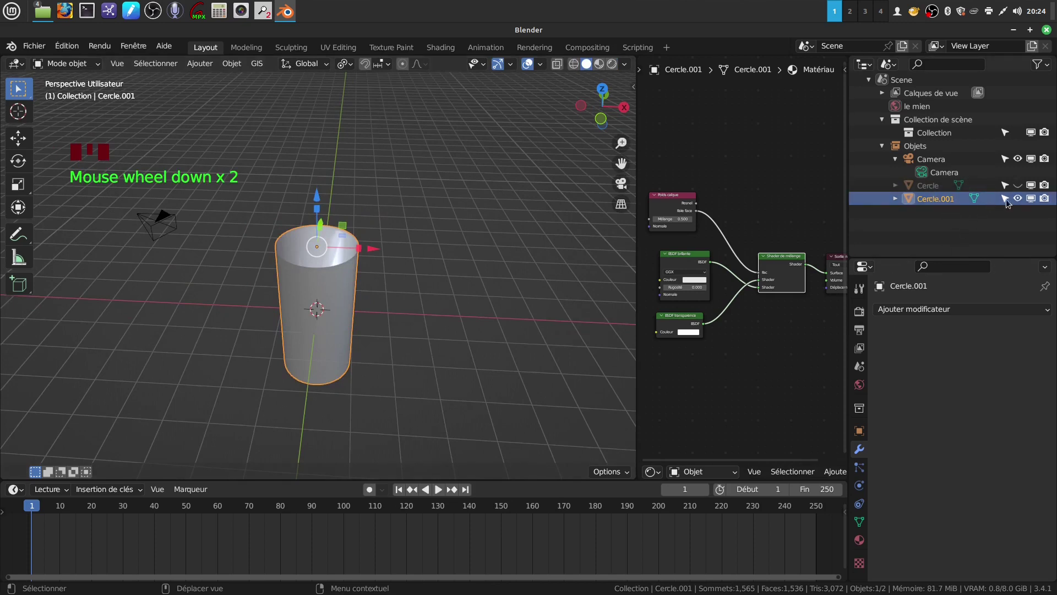
{"action": "left_click_drag", "start_coordinate": [1023, 198], "coordinate": [430, 287]}
{"action": "key", "text": "q"}
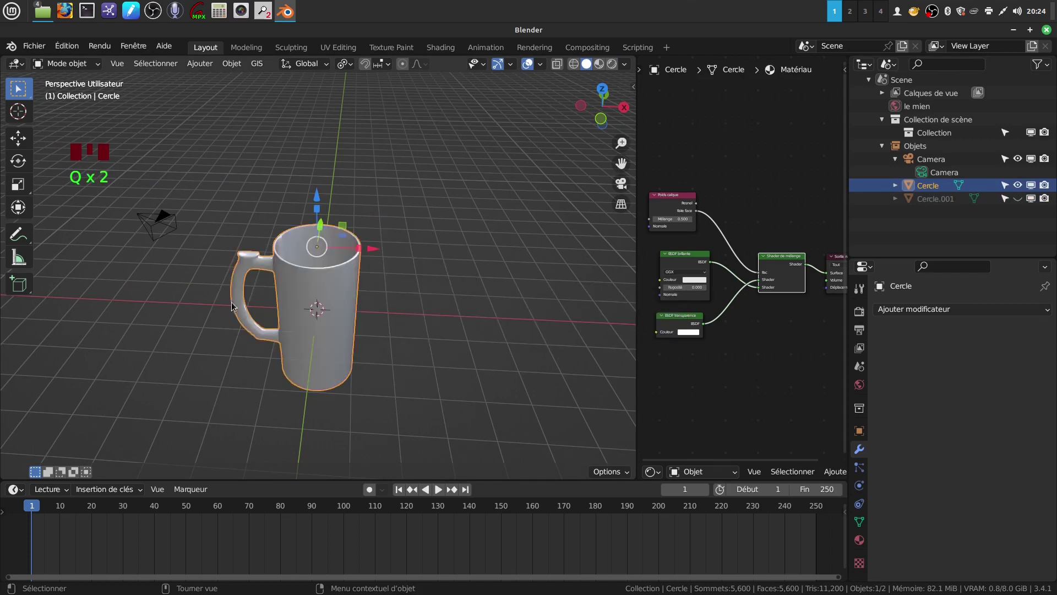
- Frame the mug body in front view, ready to work on its top edge loop
{"action": "left_click_drag", "start_coordinate": [1022, 188], "coordinate": [433, 343]}
{"action": "scroll", "scroll_direction": "up", "scroll_amount": 3}
{"action": "left_click_drag", "start_coordinate": [416, 314], "coordinate": [376, 217]}
{"action": "scroll", "scroll_direction": "down", "scroll_amount": 3}
{"action": "left_click_drag", "start_coordinate": [372, 222], "coordinate": [385, 231]}
{"action": "key", "text": "KP_1"}
- Rip the top edge loop of Cercle.001 away from the body with V in Edit Mode
{"action": "key", "text": "Tab"}
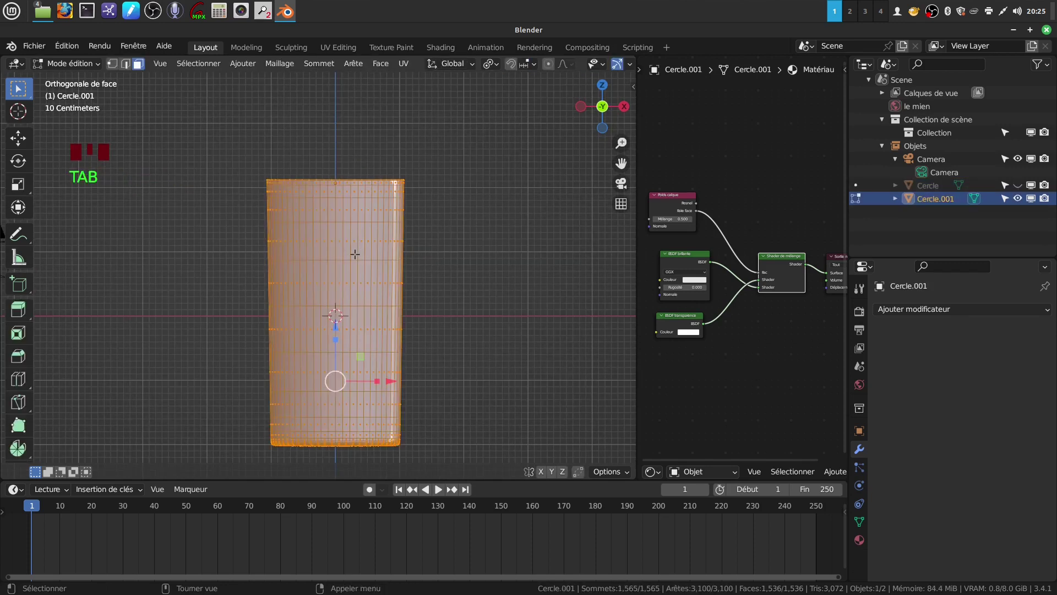
{"action": "scroll", "scroll_direction": "up", "scroll_amount": 3}
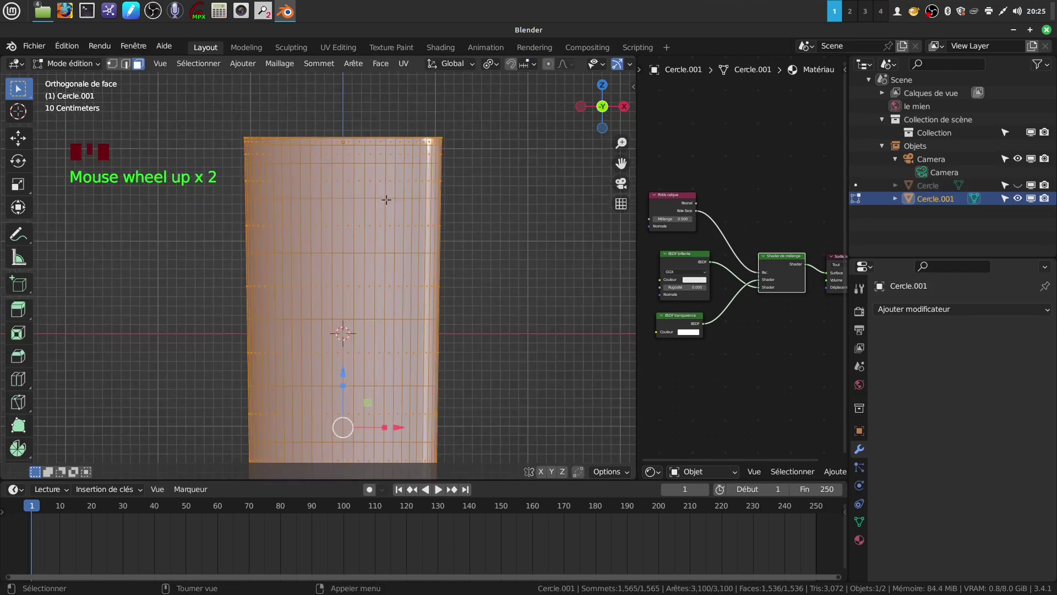
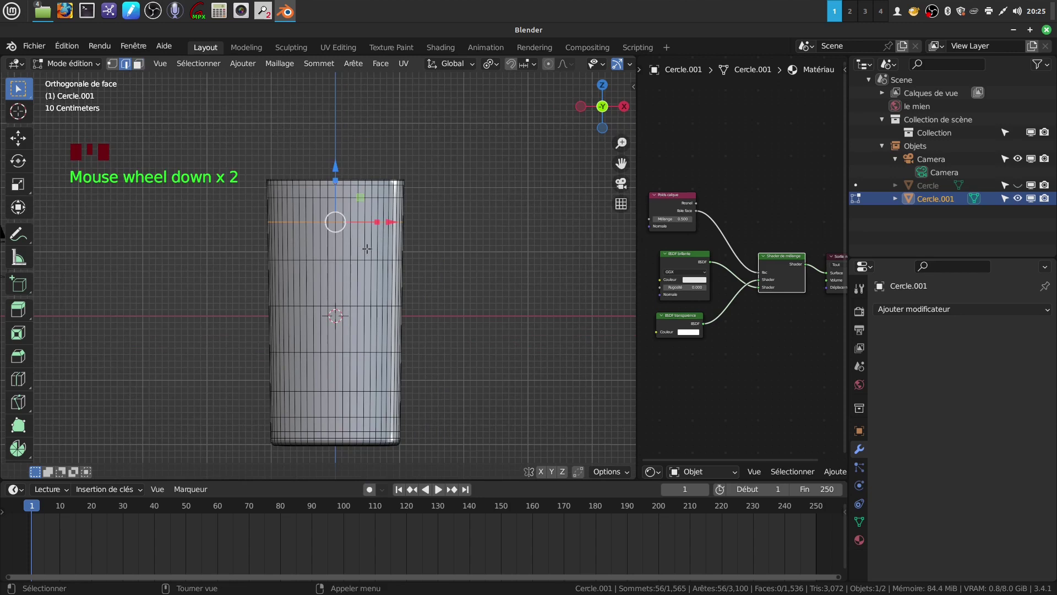
{"action": "key", "text": "v"}
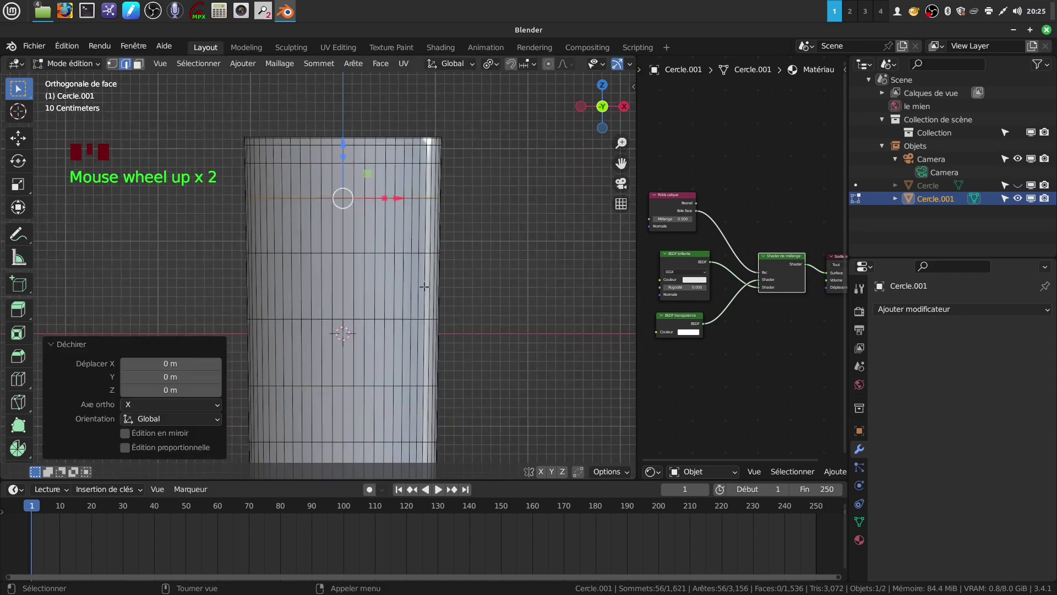
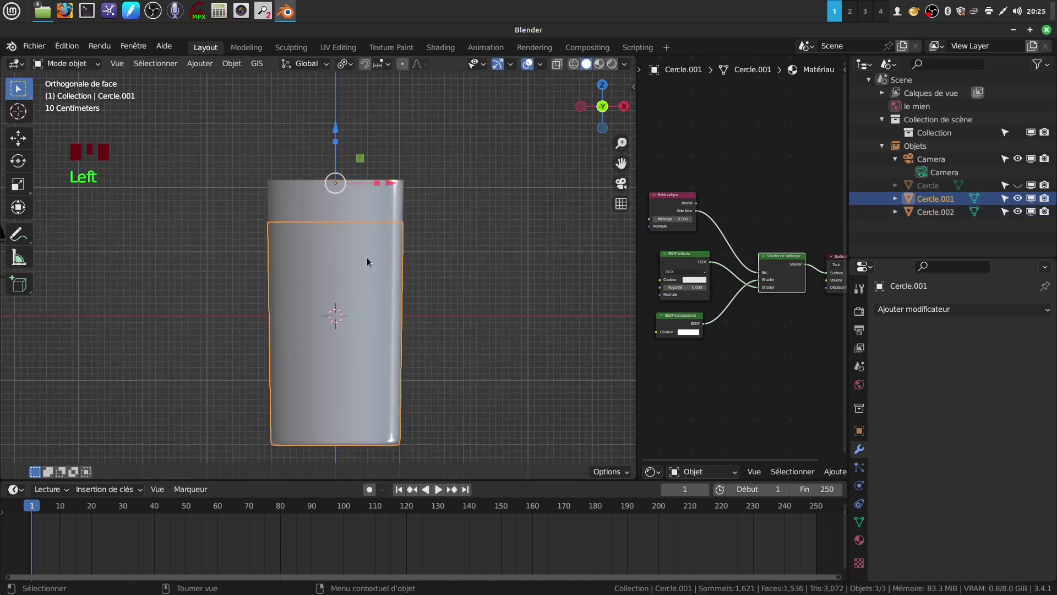
- Isolate the mug body in local view to work on its vertices alone
{"action": "left_click_drag", "start_coordinate": [401, 275], "coordinate": [396, 297]}
{"action": "key", "text": "KP_Divide"}
{"action": "key", "text": "KP_Divide"}
{"action": "scroll", "scroll_direction": "up", "scroll_amount": 3}
- Inspect the body mesh from all sides and leave Edit Mode for smooth shading
{"action": "left_click_drag", "start_coordinate": [397, 298], "coordinate": [400, 210]}
{"action": "left_click_drag", "start_coordinate": [400, 210], "coordinate": [951, 202]}
{"action": "left_click_drag", "start_coordinate": [941, 201], "coordinate": [334, 273]}
{"action": "left_click_drag", "start_coordinate": [334, 273], "coordinate": [384, 284]}
{"action": "key", "text": "Tab"}
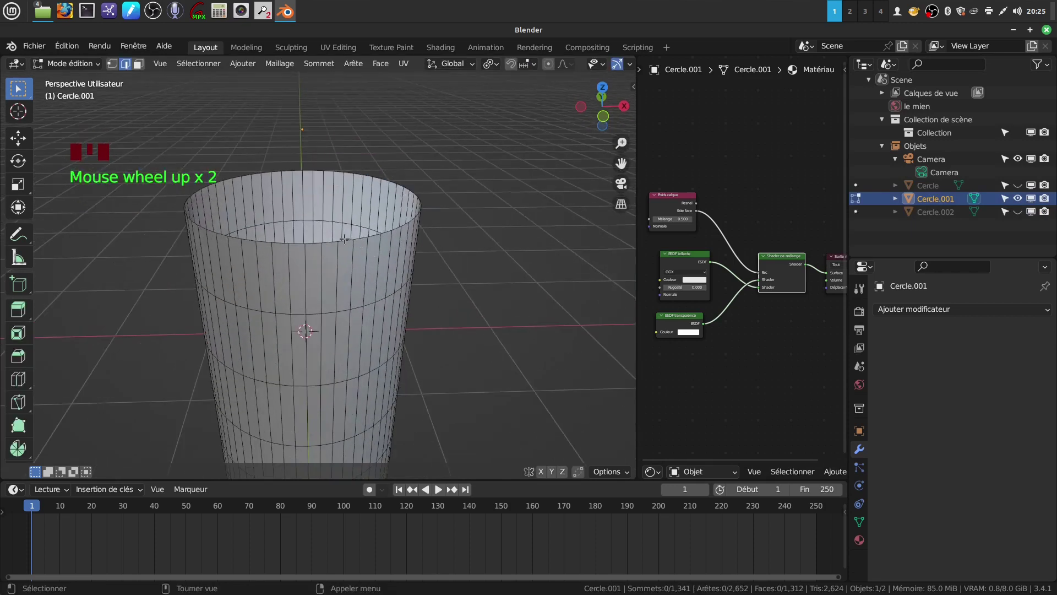
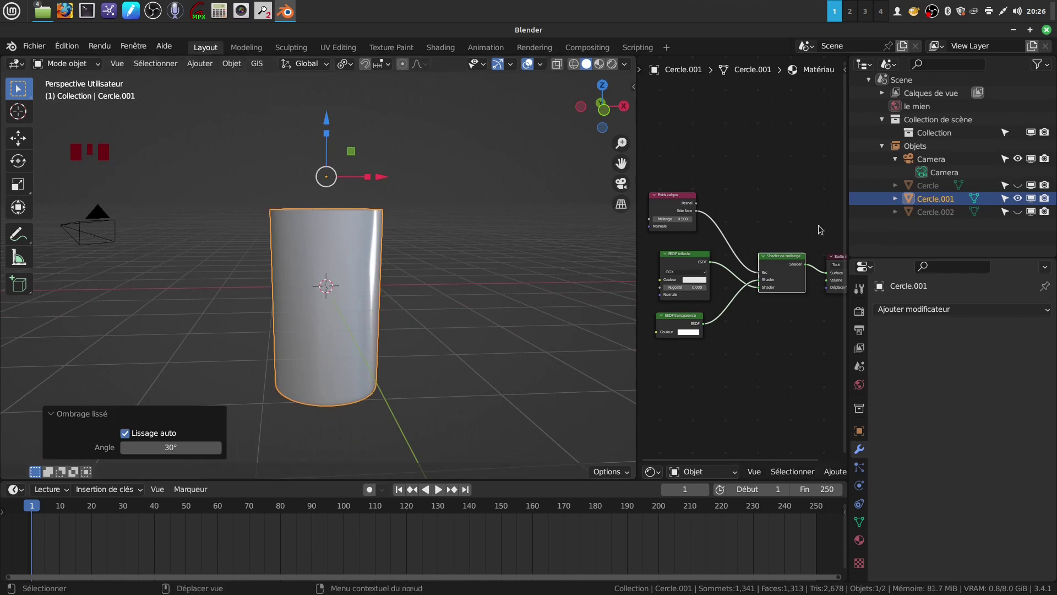
- Show the handle again and scale the mug body Cercle.001 up to about 1.022
{"action": "left_click", "coordinate": [1022, 187]}
{"action": "scroll", "scroll_direction": "up", "scroll_amount": 3}
{"action": "left_click_drag", "start_coordinate": [281, 235], "coordinate": [257, 216]}
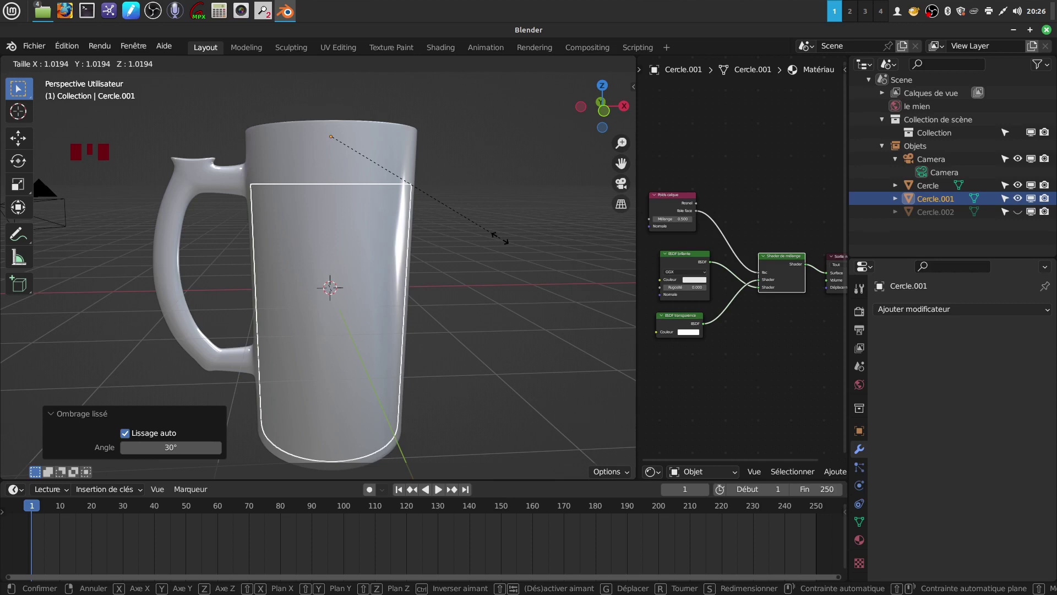
{"action": "middle_click", "coordinate": [457, 211]}
{"action": "scroll", "scroll_direction": "down", "scroll_amount": 3}
{"action": "left_click_drag", "start_coordinate": [398, 277], "coordinate": [417, 245]}
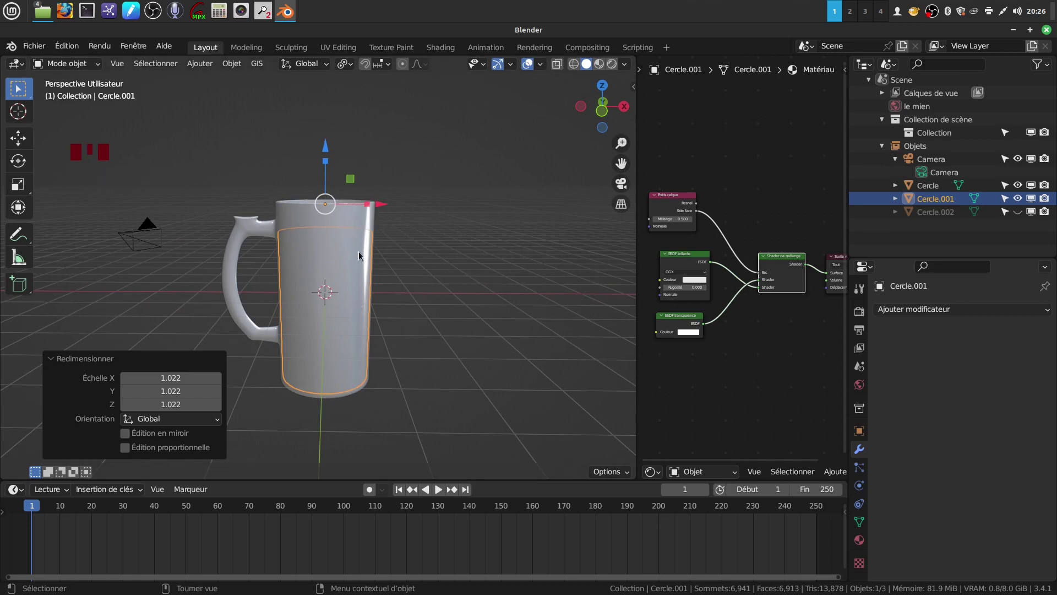
{"action": "left_click_drag", "start_coordinate": [1025, 185], "coordinate": [289, 296]}
- Select the top band Cercle.002 and lift it about 1.7 cm along Z
{"action": "scroll", "scroll_direction": "up", "scroll_amount": 3}
{"action": "left_click_drag", "start_coordinate": [297, 251], "coordinate": [343, 220]}
{"action": "left_click_drag", "start_coordinate": [342, 220], "coordinate": [419, 258]}
{"action": "scroll", "scroll_direction": "up", "scroll_amount": 3}
- Scale the top band to about 1.02 and raise it to roughly 0.102 m on Z
{"action": "key", "text": "s"}
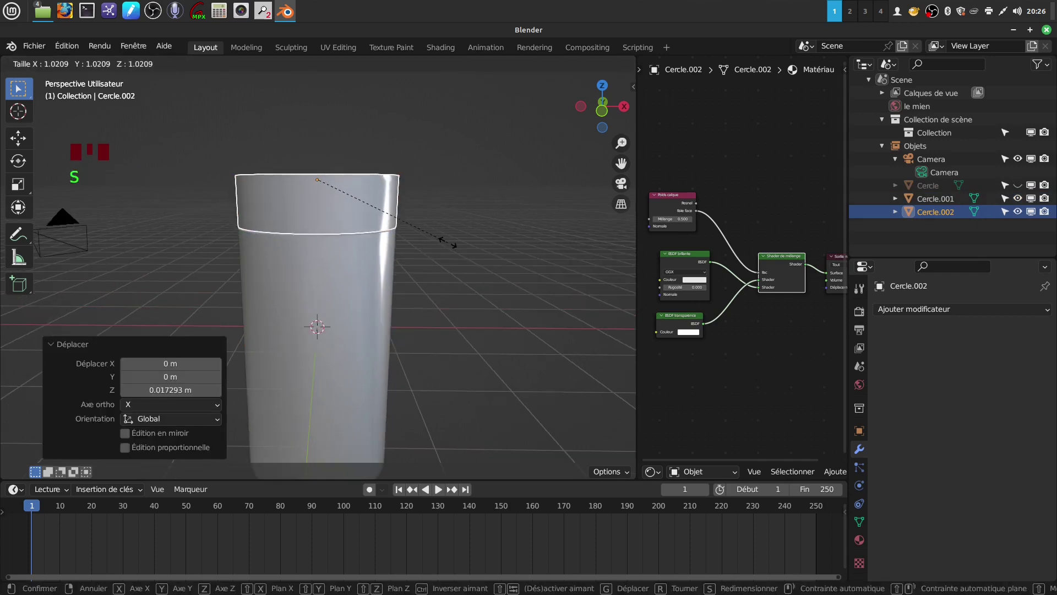
{"action": "left_click_drag", "start_coordinate": [326, 180], "coordinate": [330, 151]}
{"action": "left_click_drag", "start_coordinate": [329, 151], "coordinate": [369, 214]}
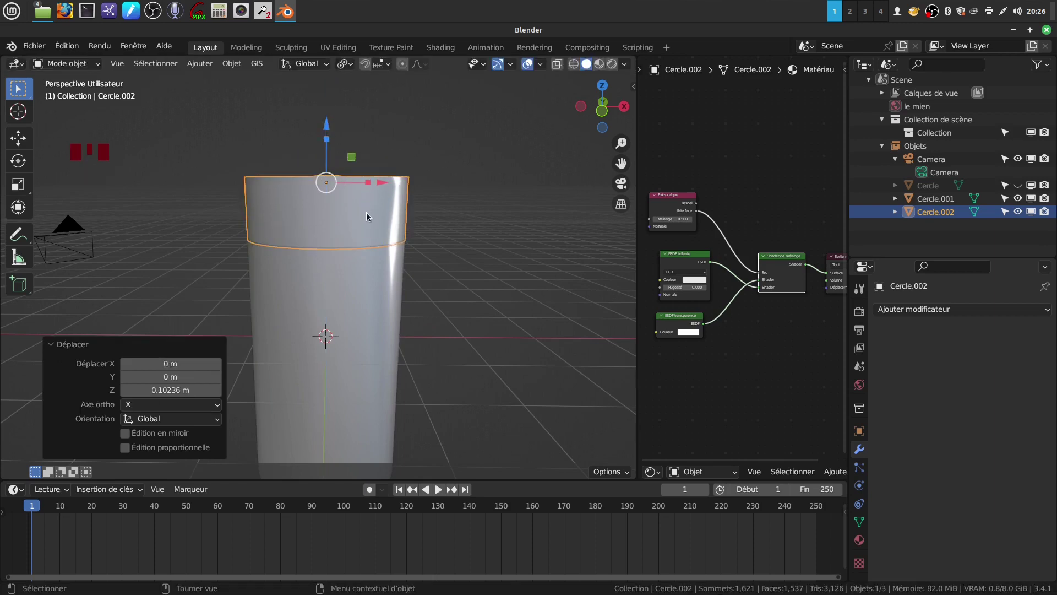
{"action": "left_click_drag", "start_coordinate": [369, 214], "coordinate": [362, 218]}
- Orbit around the mug to check the band's new position above the body
{"action": "scroll", "scroll_direction": "down", "scroll_amount": 3}
{"action": "left_click_drag", "start_coordinate": [349, 327], "coordinate": [350, 333]}
{"action": "left_click_drag", "start_coordinate": [350, 333], "coordinate": [639, 360]}
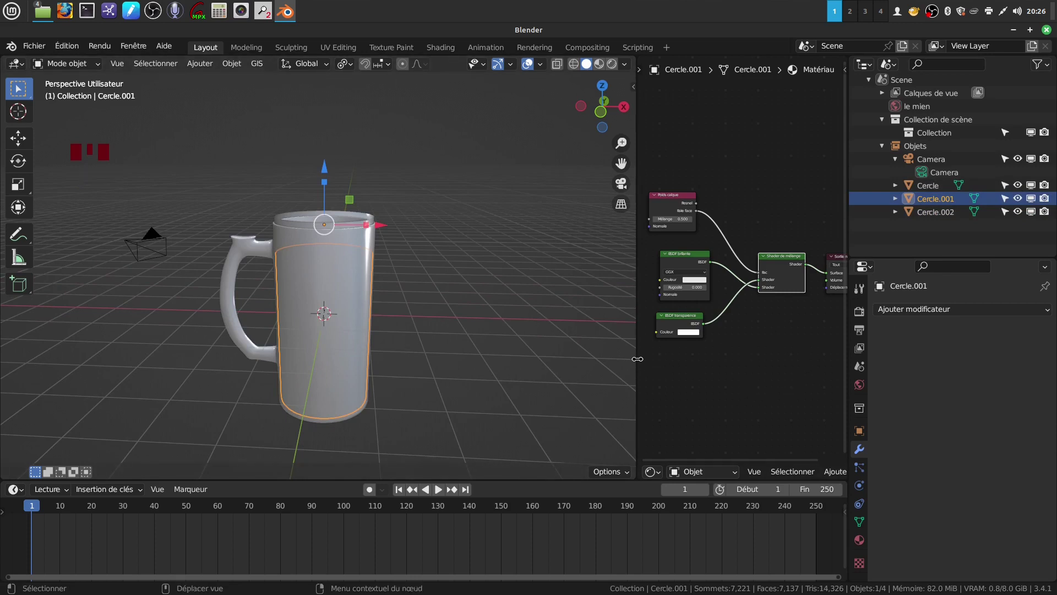
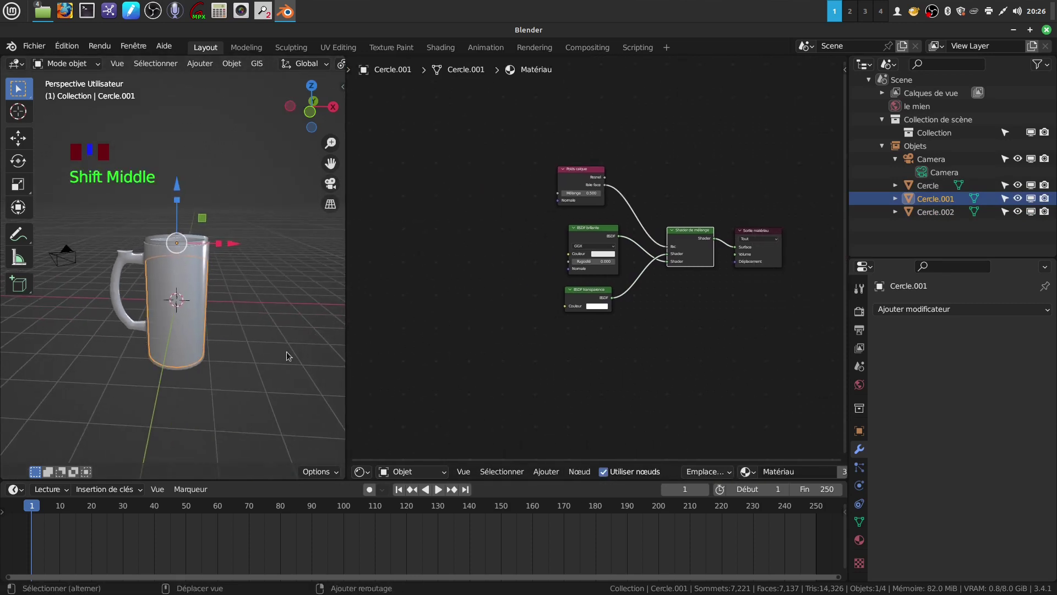
- Enlarge the Shader Editor and create material Matériau.001 with a Principled BSDF for Cercle.001
{"action": "scroll", "scroll_direction": "up", "scroll_amount": 3}
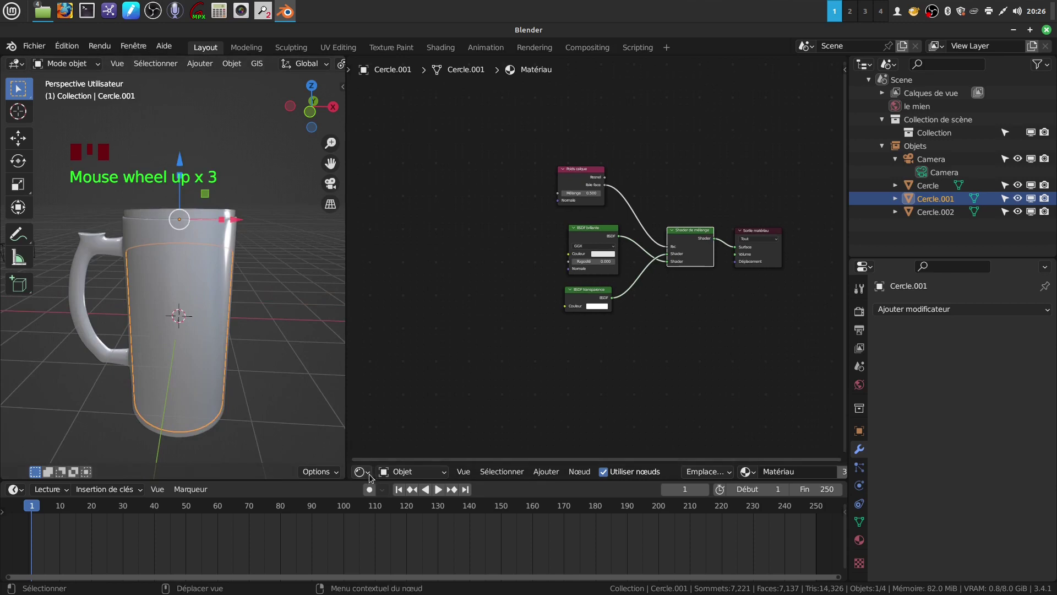
{"action": "left_click_drag", "start_coordinate": [372, 475], "coordinate": [1015, 294]}
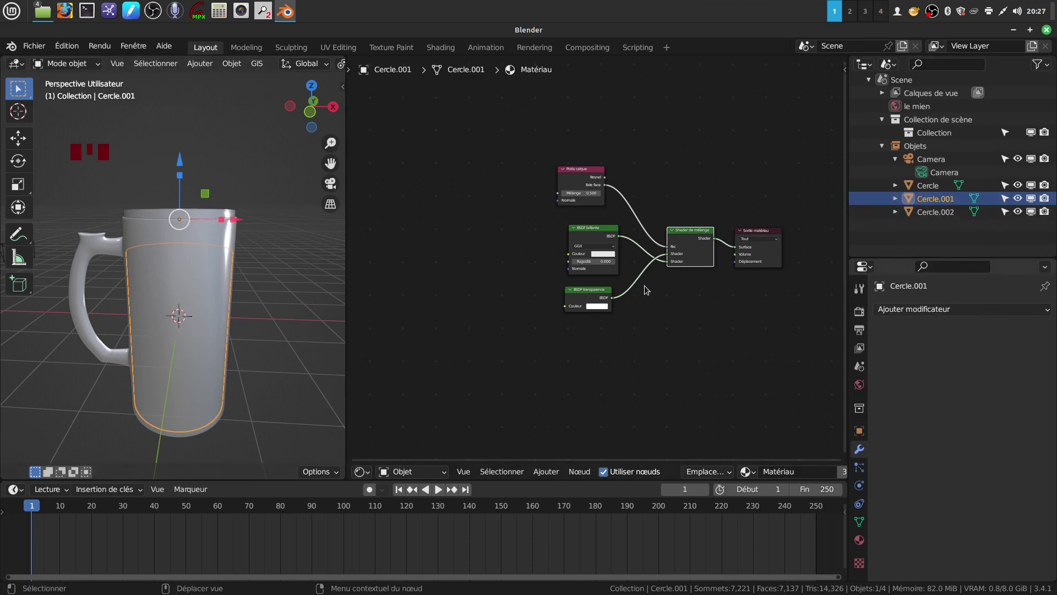
{"action": "left_click_drag", "start_coordinate": [862, 541], "coordinate": [976, 457]}
{"action": "scroll", "scroll_direction": "down", "scroll_amount": 3}
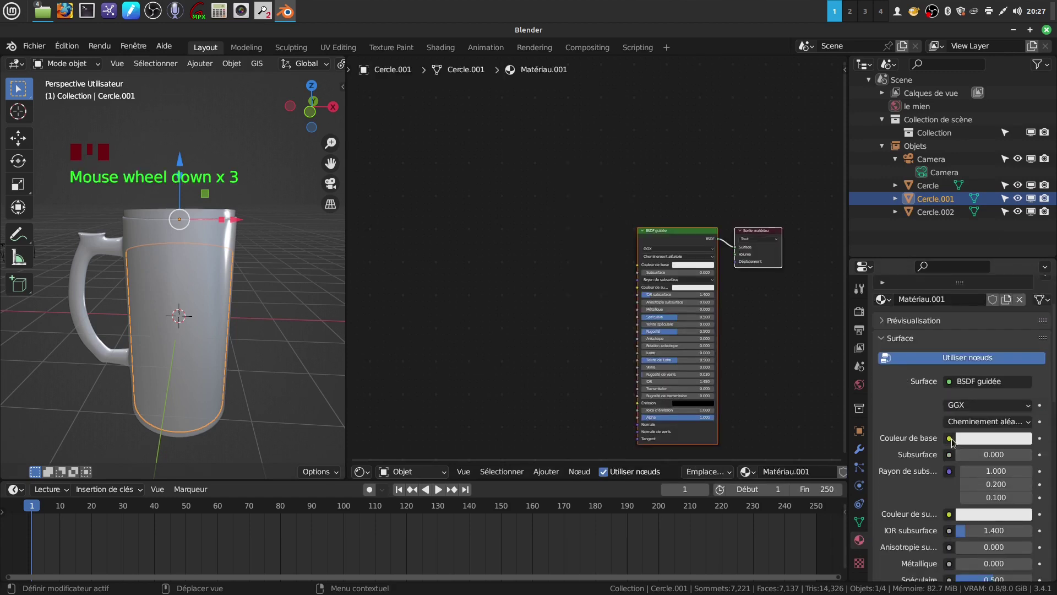
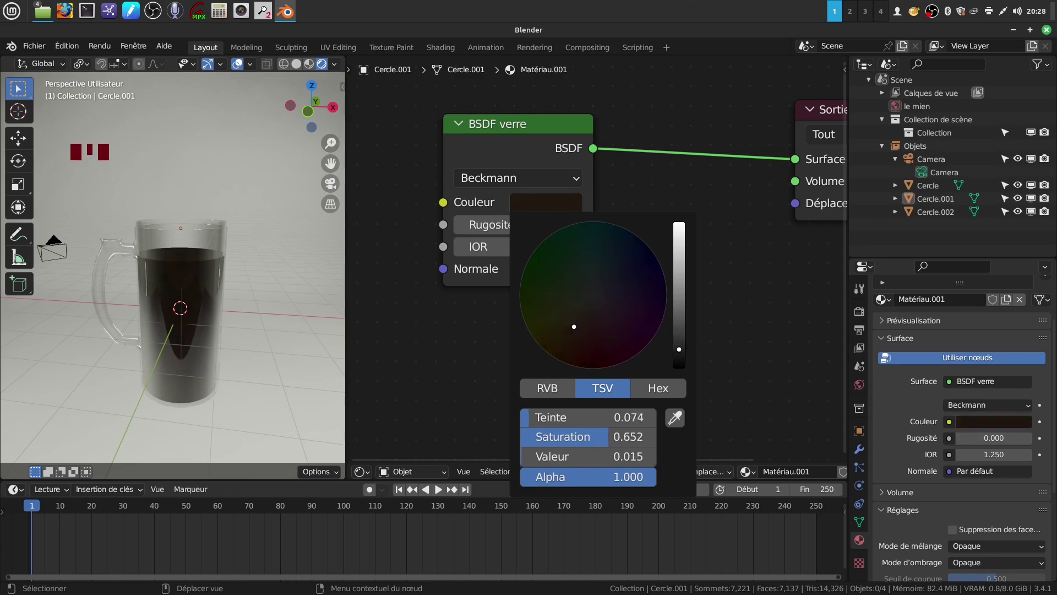
- Widen the 3D preview and orbit the rendered view to judge the dark glass body
{"action": "left_click_drag", "start_coordinate": [298, 310], "coordinate": [313, 310]}
{"action": "left_click_drag", "start_coordinate": [160, 305], "coordinate": [349, 319]}
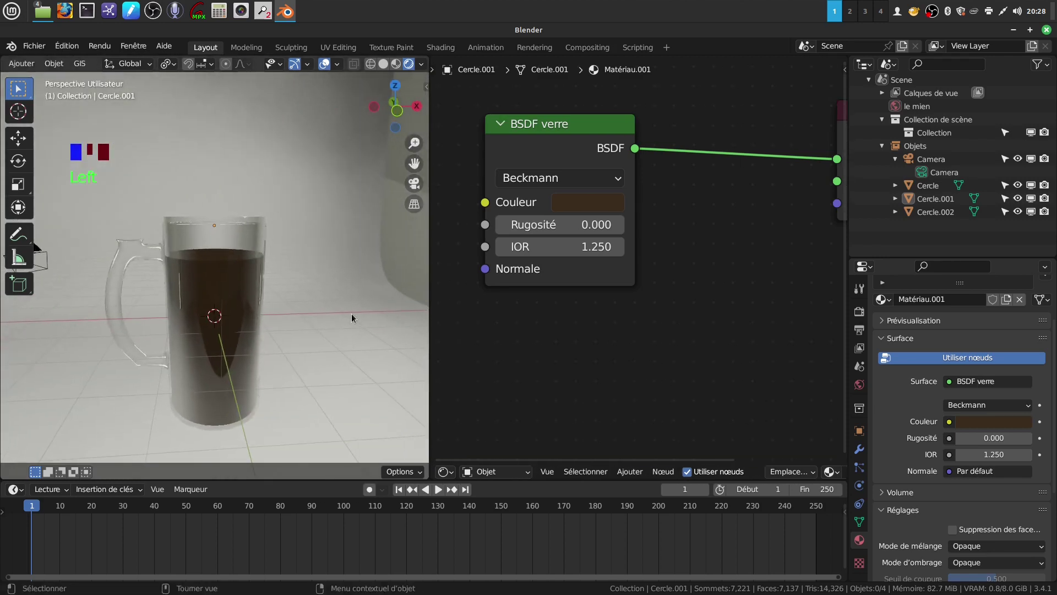
{"action": "scroll", "scroll_direction": "down", "scroll_amount": 3}
{"action": "left_click_drag", "start_coordinate": [331, 318], "coordinate": [312, 348]}
{"action": "scroll", "scroll_direction": "up", "scroll_amount": 3}
{"action": "left_click_drag", "start_coordinate": [333, 326], "coordinate": [101, 396]}
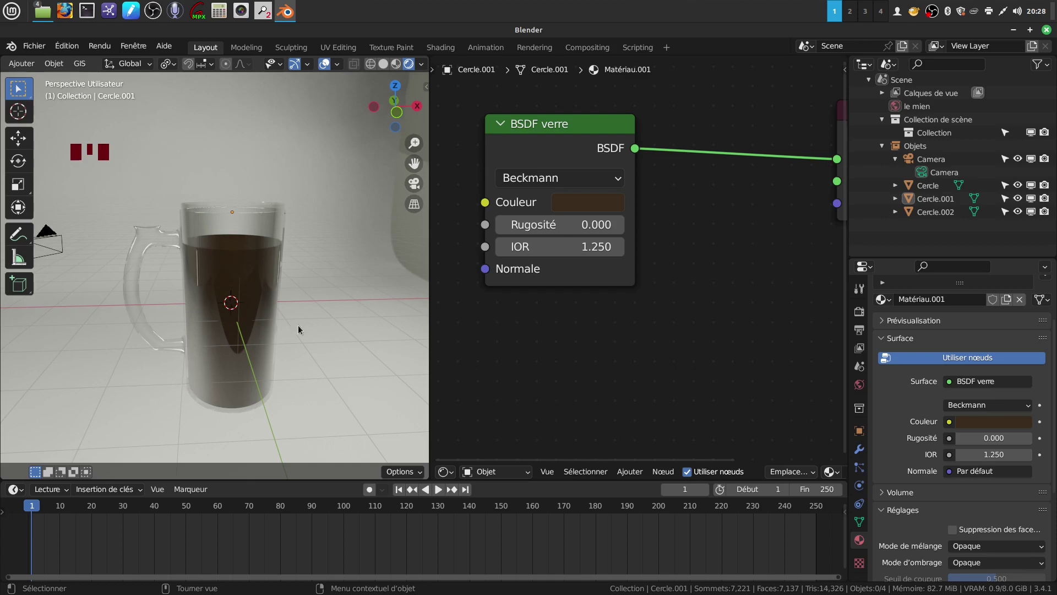
- Finish inspecting from further angles, return to Solid shading and select Cercle.002
{"action": "scroll", "scroll_direction": "up", "scroll_amount": 3}
{"action": "scroll", "scroll_direction": "down", "scroll_amount": 3}
{"action": "left_click_drag", "start_coordinate": [183, 233], "coordinate": [202, 224]}
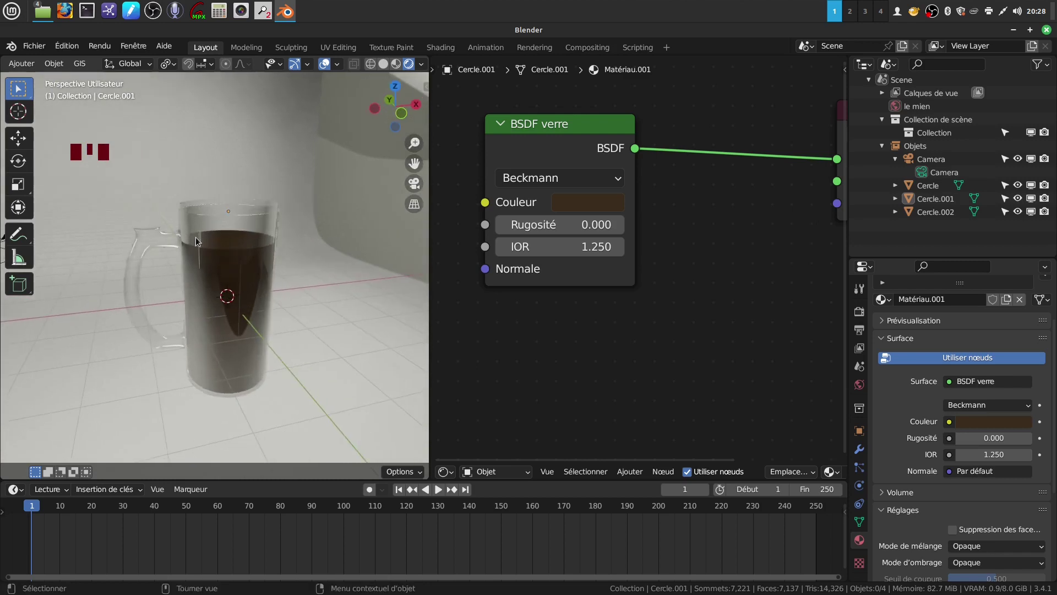
{"action": "scroll", "scroll_direction": "up", "scroll_amount": 3}
{"action": "left_click_drag", "start_coordinate": [276, 224], "coordinate": [929, 312]}
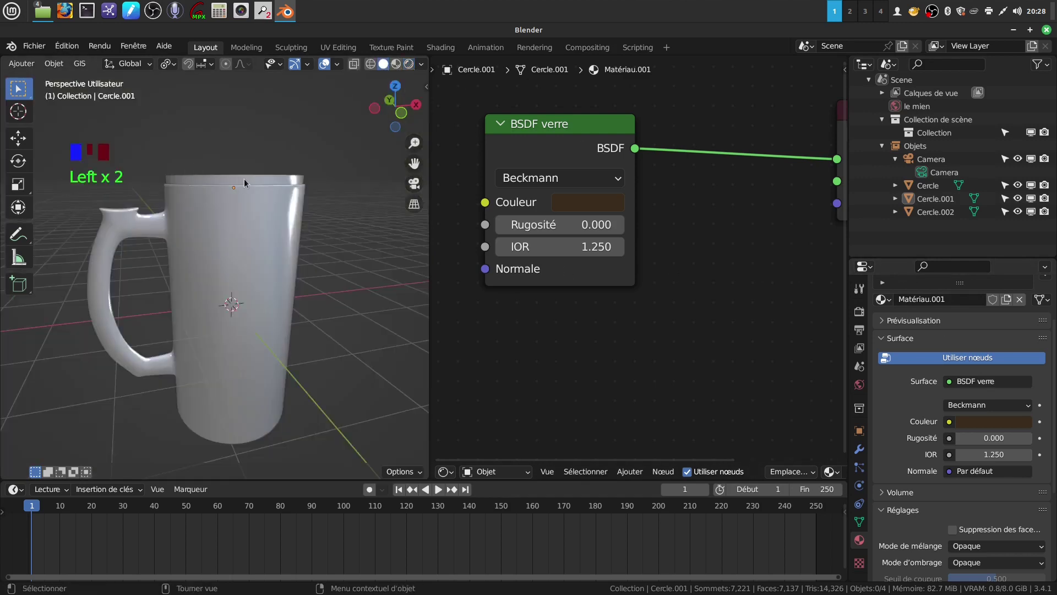
{"action": "left_click_drag", "start_coordinate": [263, 183], "coordinate": [267, 182]}
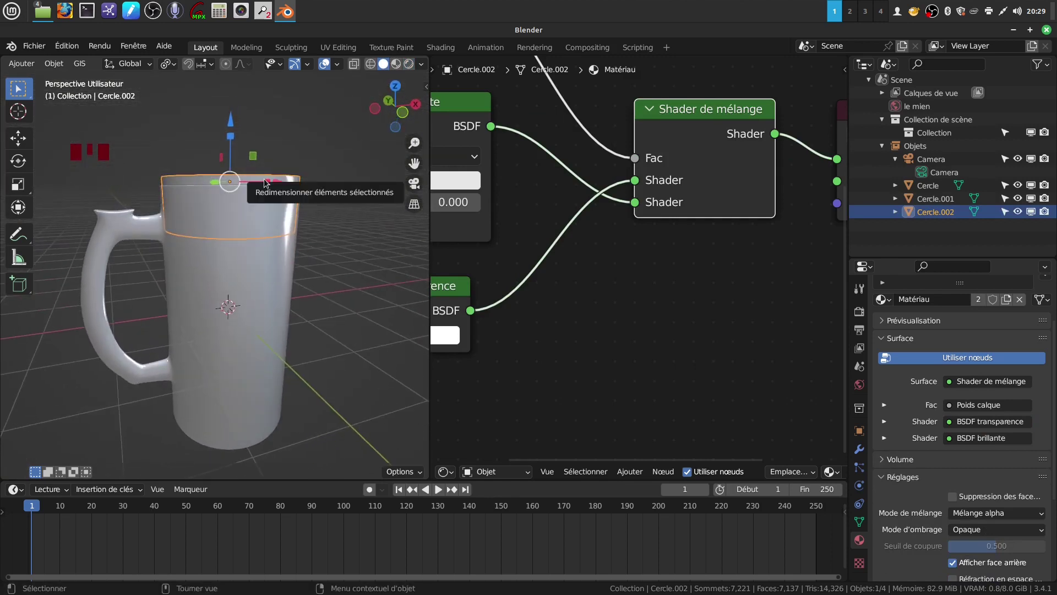
- Isolate the top band, enter its mesh and add a sliding edge loop near the rim with Ctrl+R
{"action": "key", "text": "KP_Divide"}
{"action": "scroll", "scroll_direction": "down", "scroll_amount": 3}
{"action": "left_click_drag", "start_coordinate": [264, 327], "coordinate": [238, 305]}
{"action": "key", "text": "Tab"}
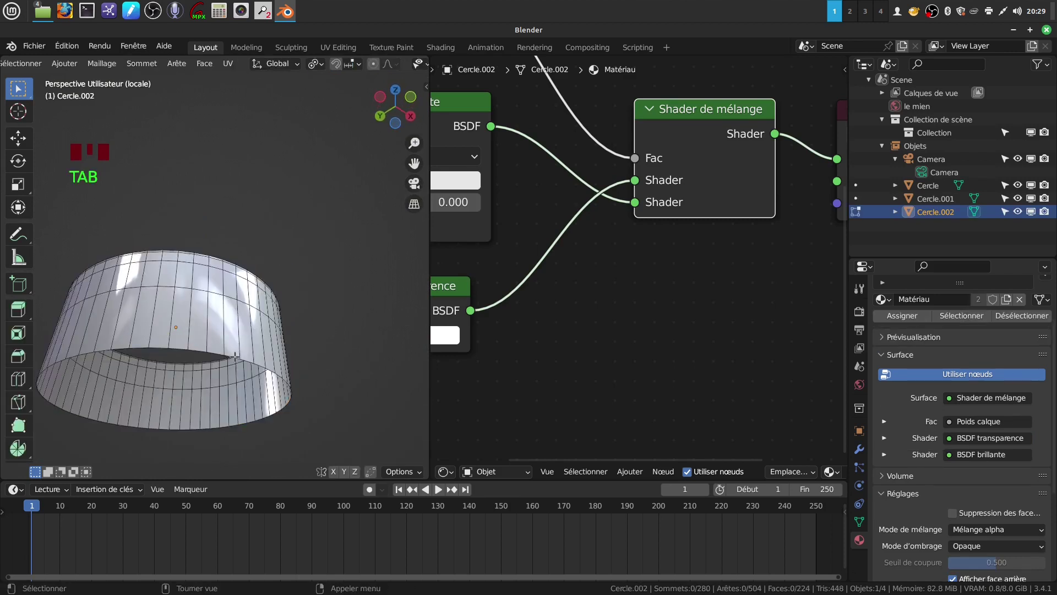
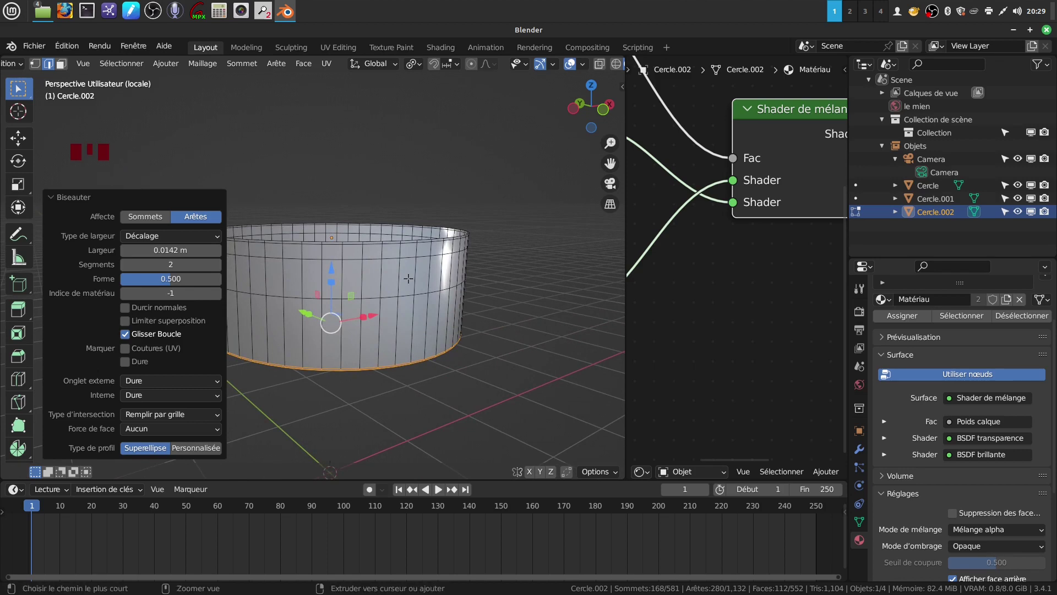
{"action": "key", "text": "ctrl+r"}
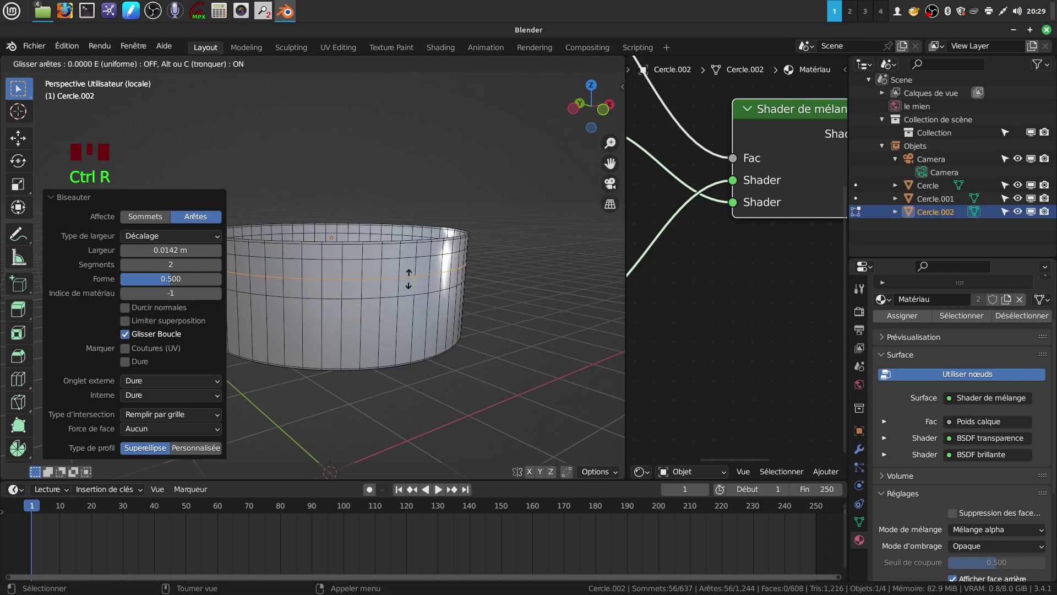
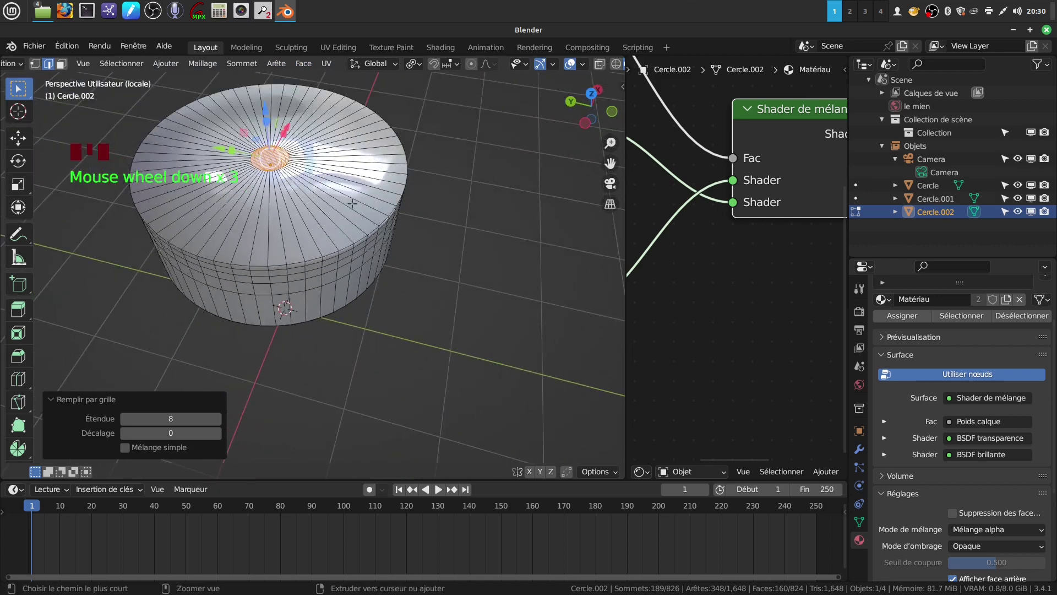
- Add a loop cut with 6 cuts around the band before the level-2 Subdivision Surface
{"action": "key", "text": "ctrl+r"}
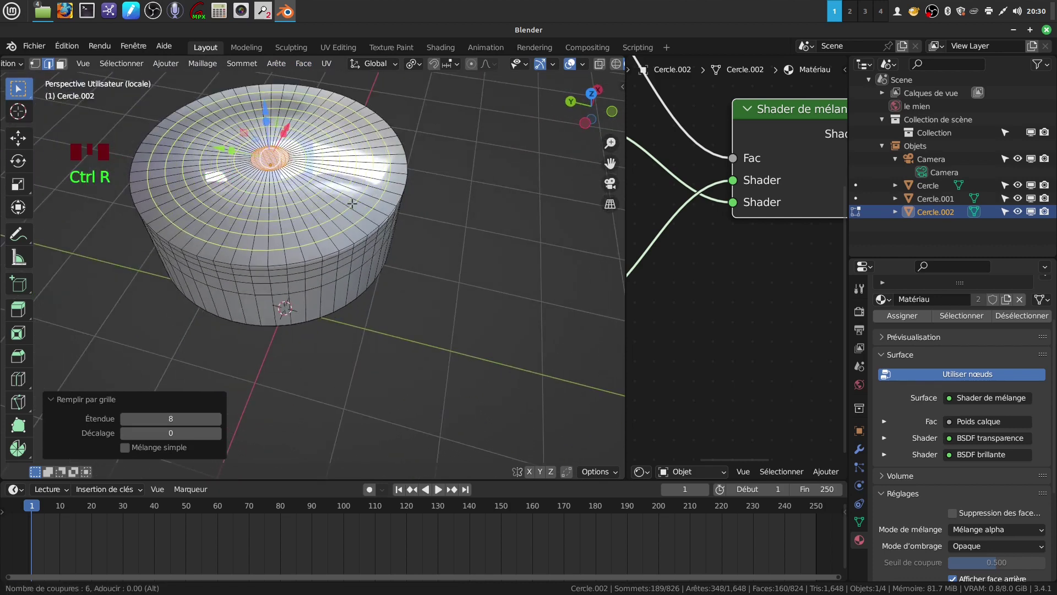
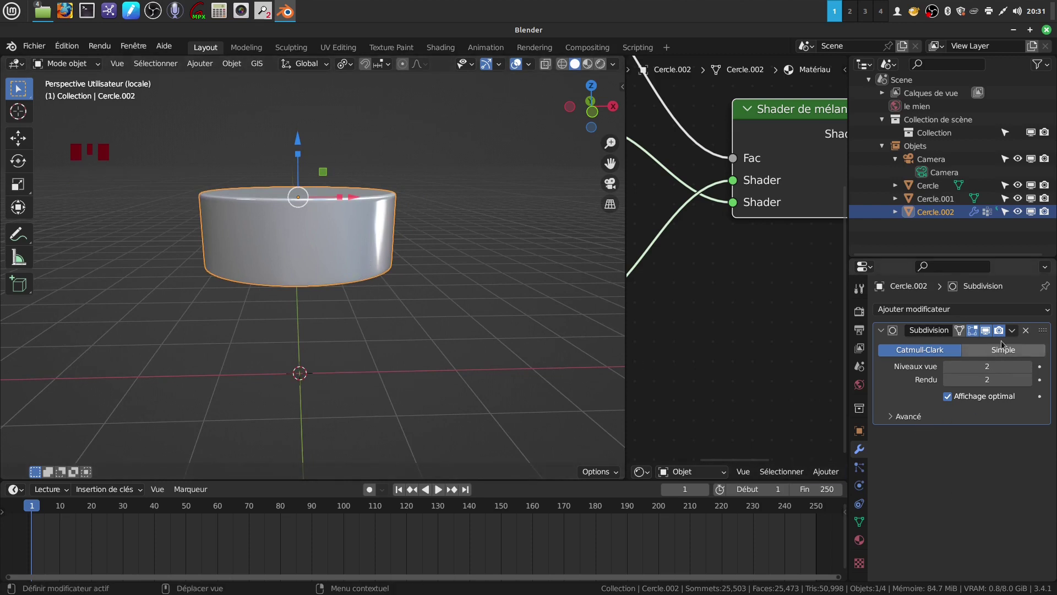
- Add a Displace modifier with a new texture, limited to vertex group 'Groupe'
{"action": "left_click_drag", "start_coordinate": [1048, 309], "coordinate": [961, 362]}
{"action": "left_click_drag", "start_coordinate": [972, 355], "coordinate": [988, 486]}
{"action": "scroll", "scroll_direction": "down", "scroll_amount": 3}
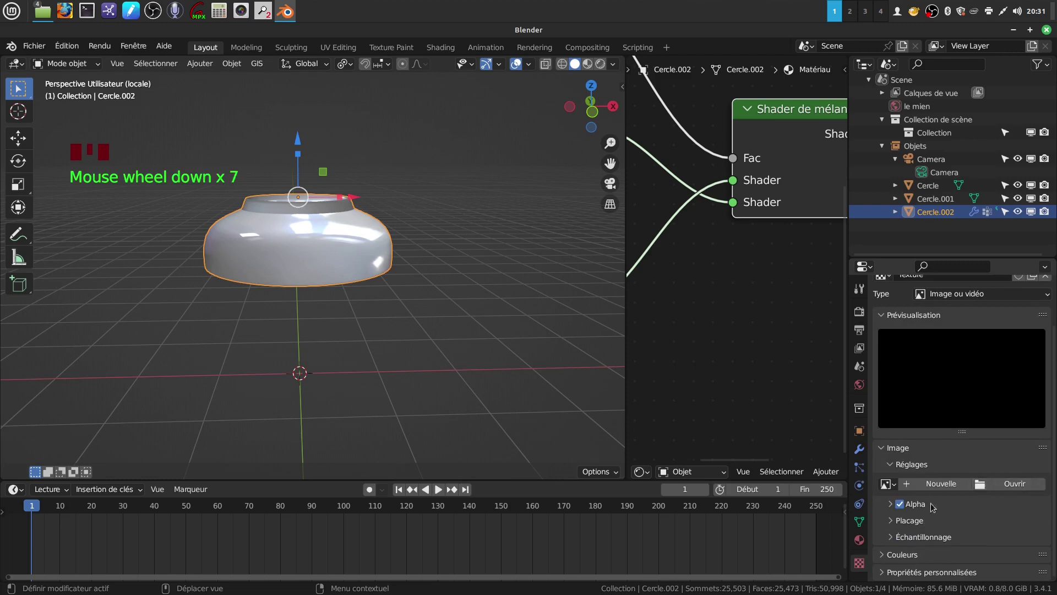
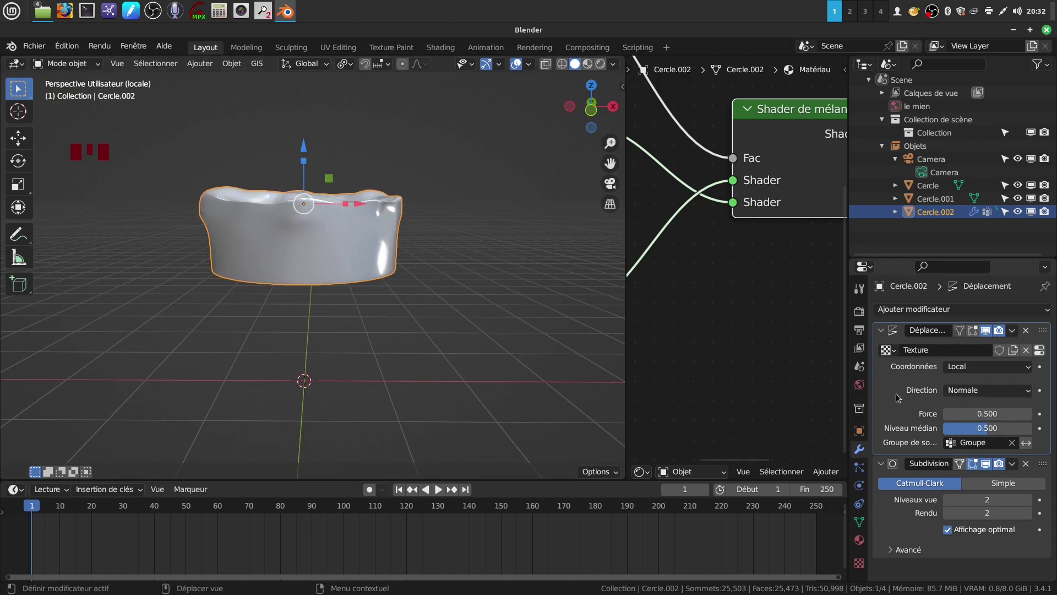
- Orbit around the mug to inspect the lumpy foam from above and beside the handle
{"action": "left_click_drag", "start_coordinate": [375, 245], "coordinate": [385, 242]}
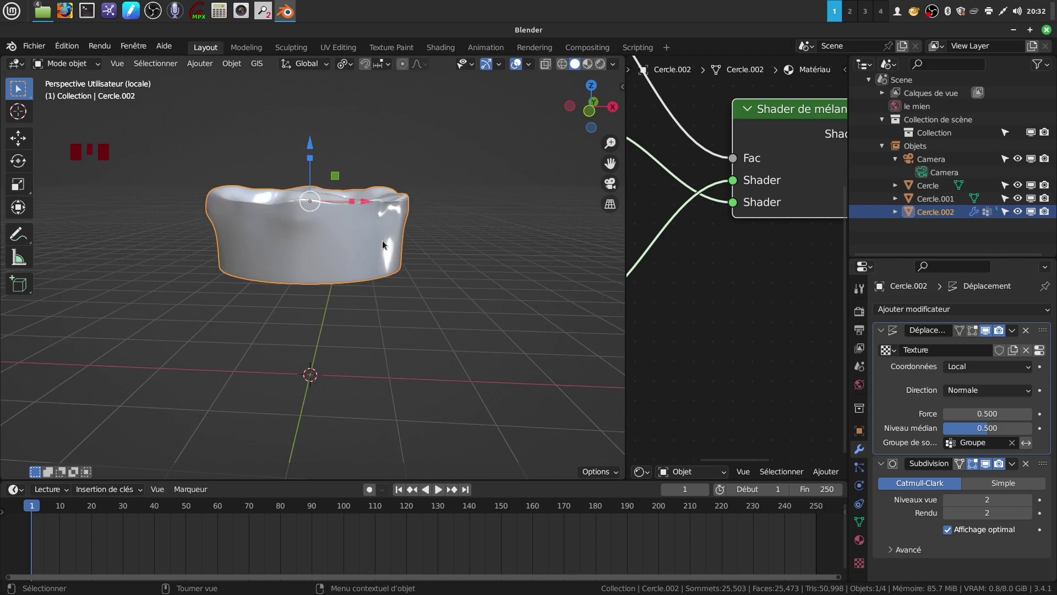
{"action": "key", "text": "KP_Divide"}
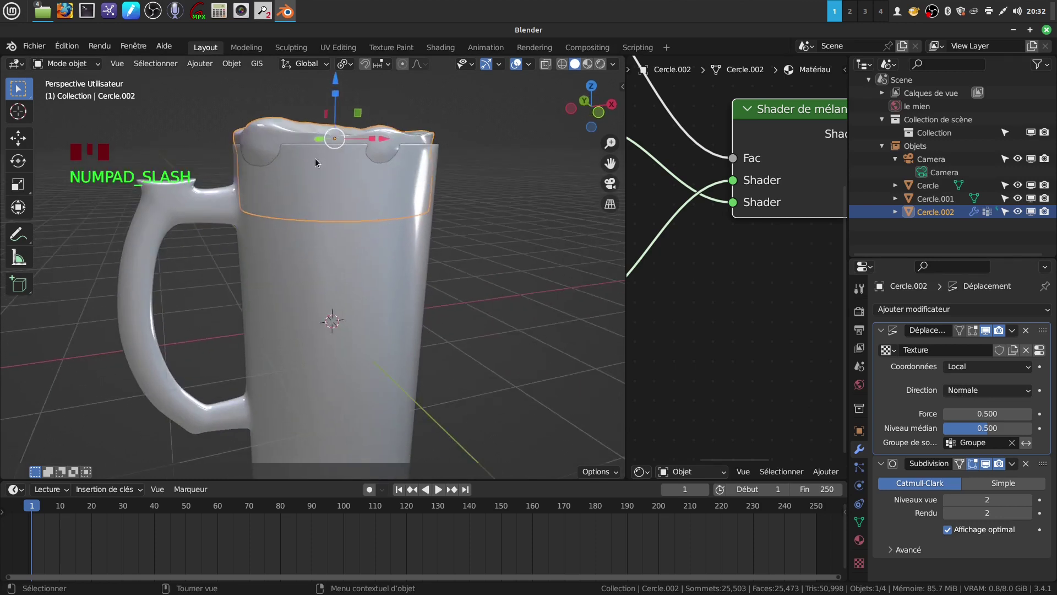
{"action": "left_click_drag", "start_coordinate": [324, 160], "coordinate": [311, 140]}
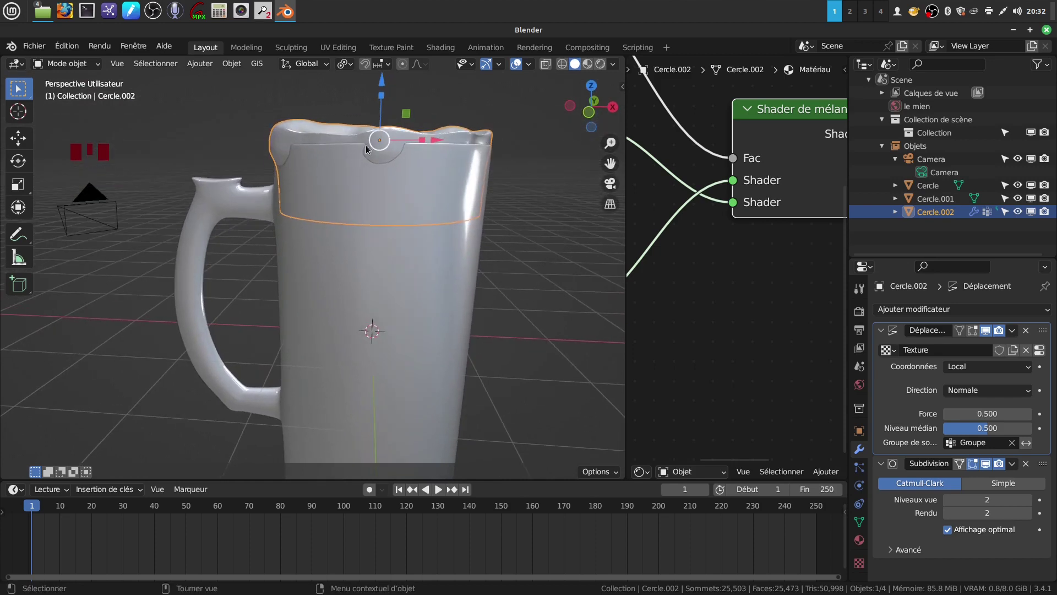
{"action": "left_click_drag", "start_coordinate": [378, 146], "coordinate": [29, 155]}
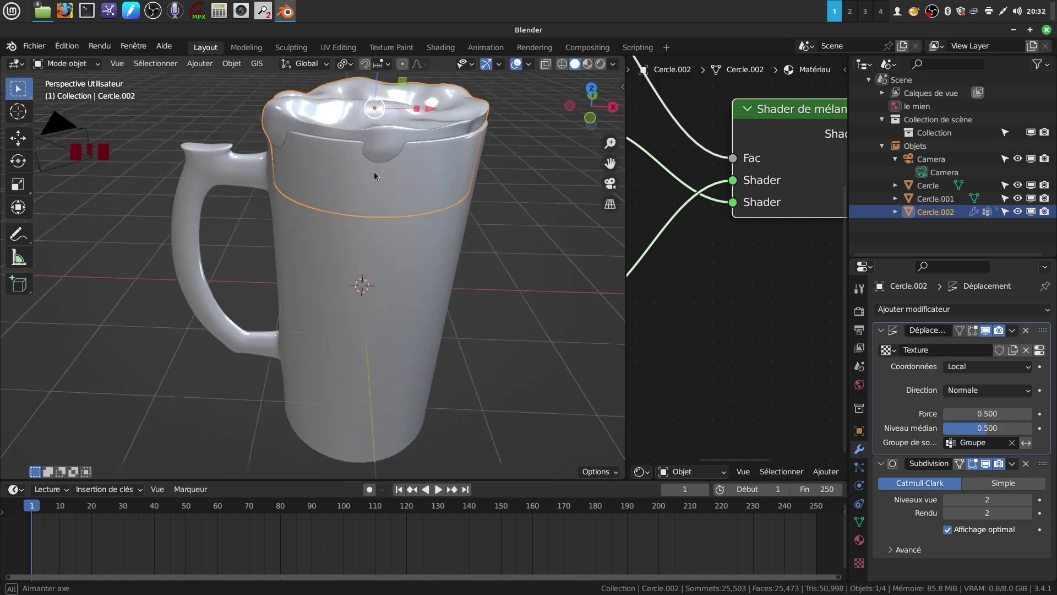
{"action": "scroll", "scroll_direction": "down", "scroll_amount": 3}
{"action": "scroll", "scroll_direction": "up", "scroll_amount": 3}
{"action": "left_click_drag", "start_coordinate": [439, 200], "coordinate": [492, 227]}
{"action": "left_click_drag", "start_coordinate": [492, 227], "coordinate": [402, 183]}
{"action": "left_click_drag", "start_coordinate": [401, 182], "coordinate": [343, 160]}
- Widen the Shader Editor and give the foam Cercle.002 a fresh material Matériau.002
{"action": "left_click", "coordinate": [343, 161]}
{"action": "left_click_drag", "start_coordinate": [360, 190], "coordinate": [485, 262]}
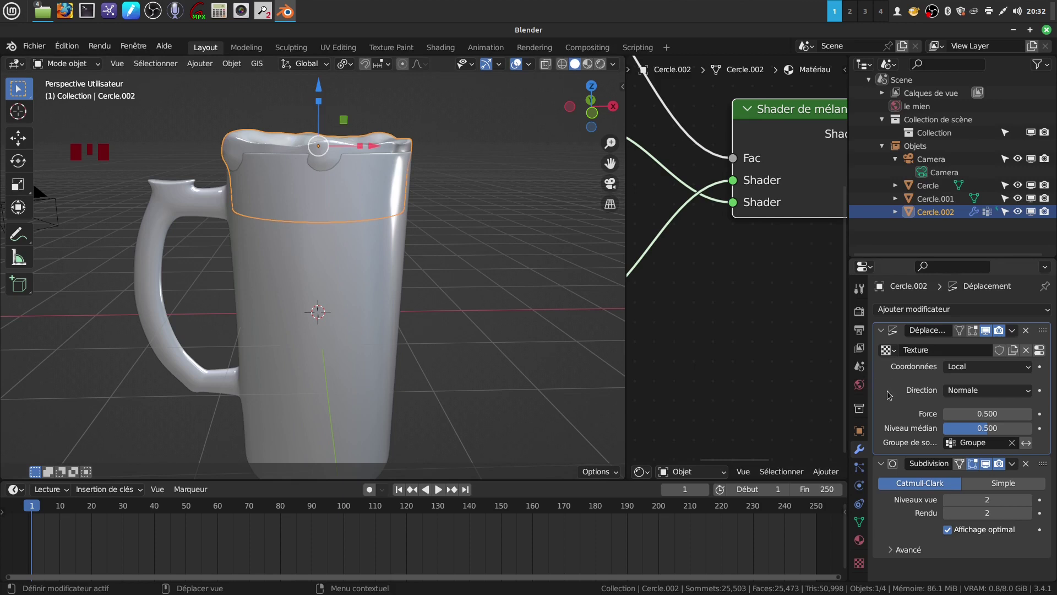
{"action": "left_click_drag", "start_coordinate": [412, 220], "coordinate": [417, 263]}
{"action": "left_click_drag", "start_coordinate": [467, 239], "coordinate": [463, 236]}
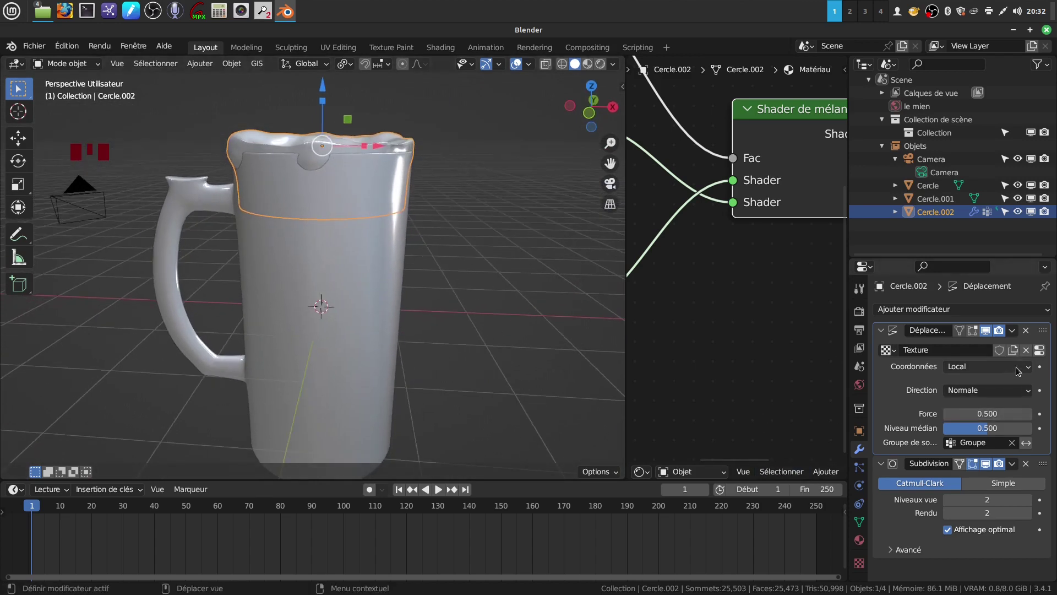
{"action": "left_click_drag", "start_coordinate": [1018, 335], "coordinate": [542, 284]}
{"action": "left_click_drag", "start_coordinate": [542, 284], "coordinate": [865, 540]}
{"action": "left_click_drag", "start_coordinate": [866, 539], "coordinate": [701, 339]}
{"action": "scroll", "scroll_direction": "down", "scroll_amount": 3}
- Create a new foam material with Texture Coordinate, Mapping and Image Texture nodes, Generated feeding Mapping
{"action": "left_click_drag", "start_coordinate": [592, 470], "coordinate": [684, 303]}
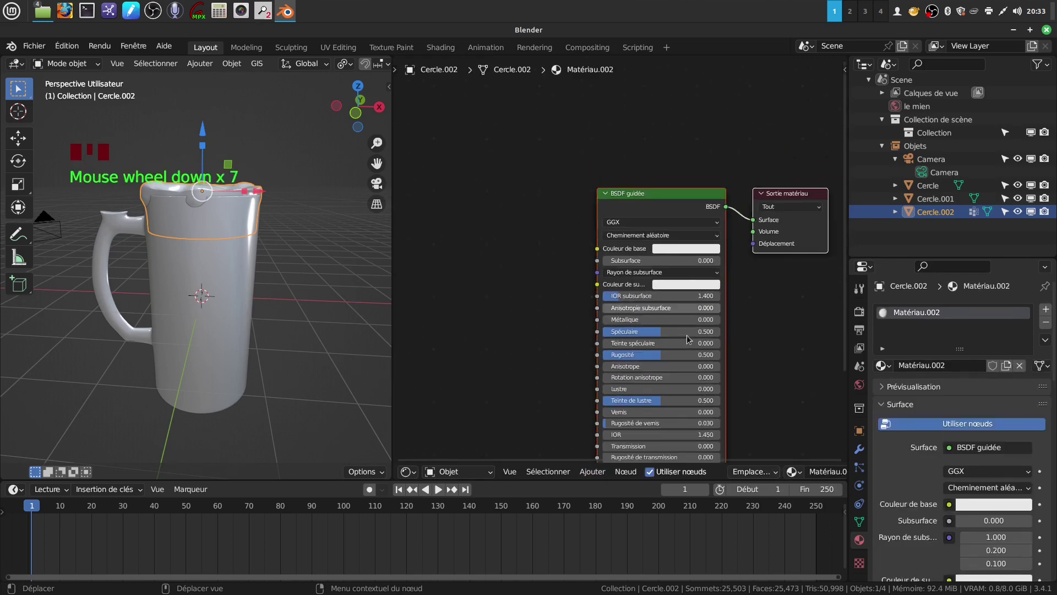
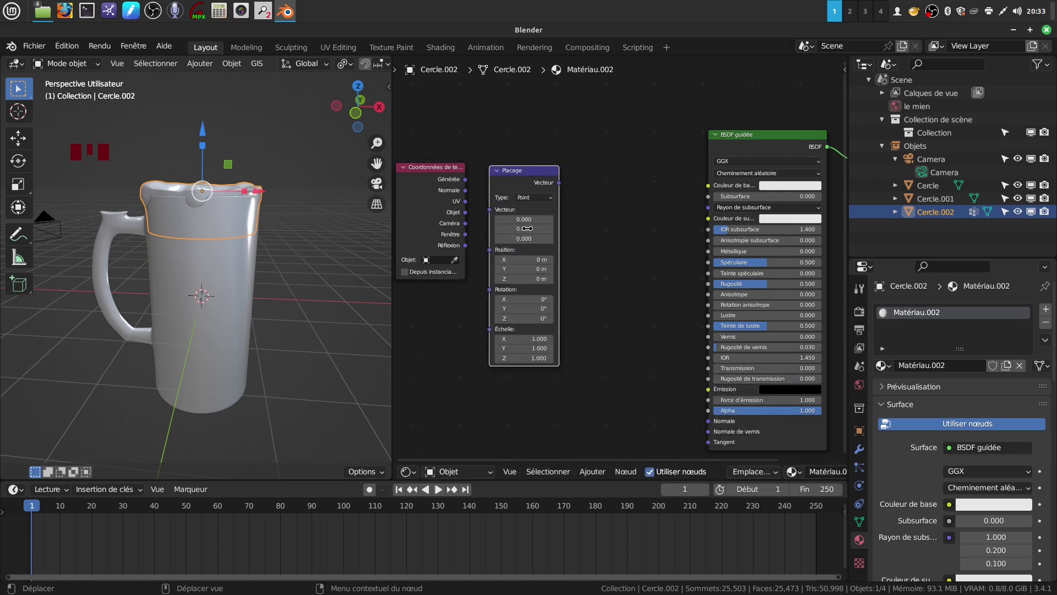
{"action": "left_click_drag", "start_coordinate": [593, 473], "coordinate": [721, 311]}
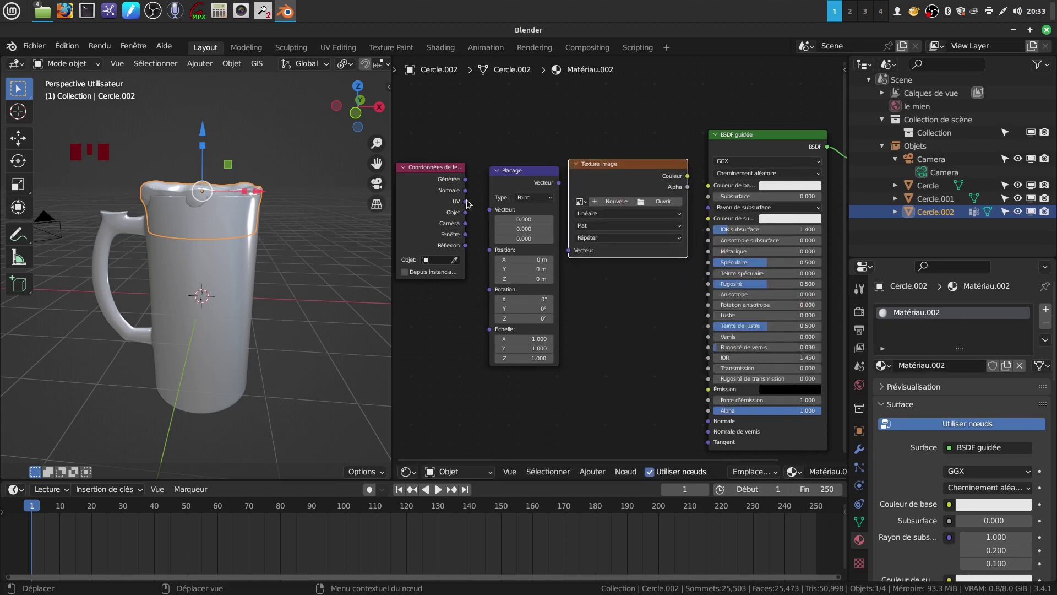
{"action": "left_click_drag", "start_coordinate": [466, 179], "coordinate": [707, 310]}
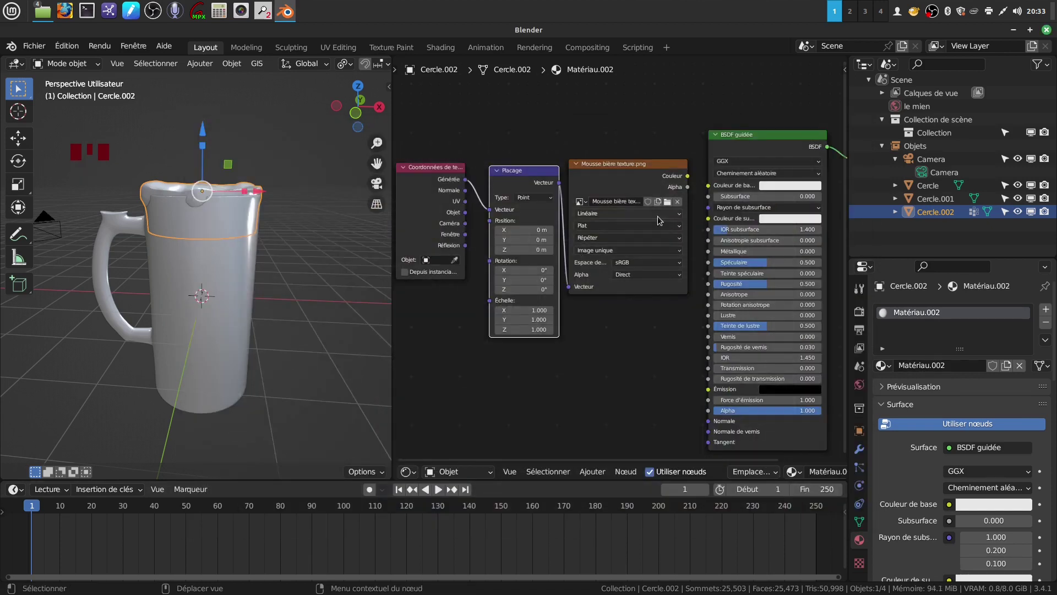
- Route Mapping into the 'Mousse bière texture.png' image and its colour into Base Color
{"action": "left_click_drag", "start_coordinate": [692, 177], "coordinate": [561, 387]}
{"action": "scroll", "scroll_direction": "up", "scroll_amount": 3}
{"action": "left_click_drag", "start_coordinate": [563, 356], "coordinate": [231, 261]}
- Apply the foam object's transforms and frame the whole node setup in view
{"action": "key", "text": "ctrl+a"}
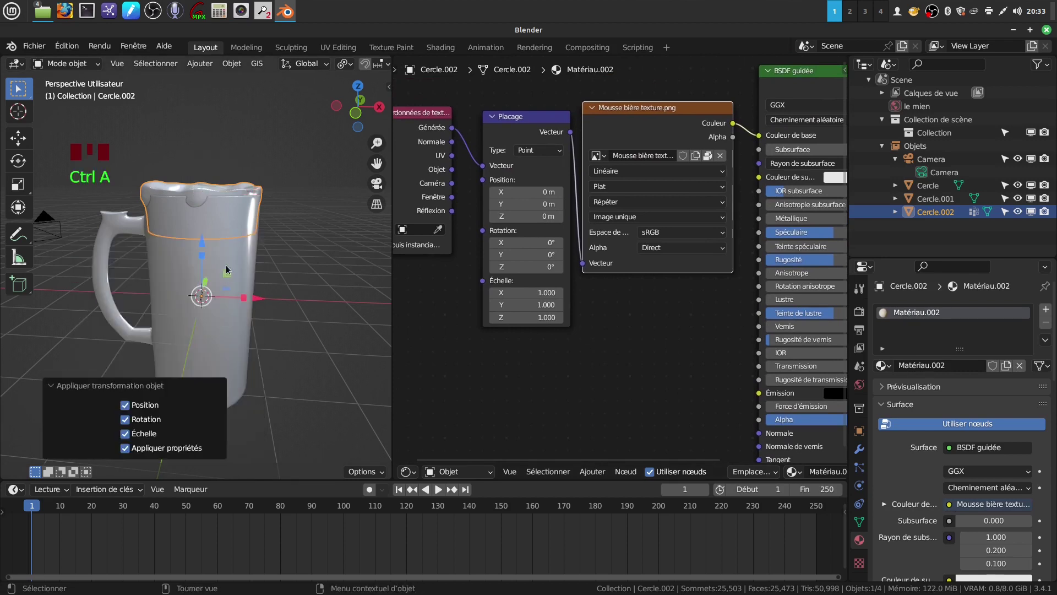
{"action": "left_click_drag", "start_coordinate": [311, 360], "coordinate": [664, 339]}
{"action": "scroll", "scroll_direction": "down", "scroll_amount": 3}
{"action": "scroll", "scroll_direction": "up", "scroll_amount": 3}
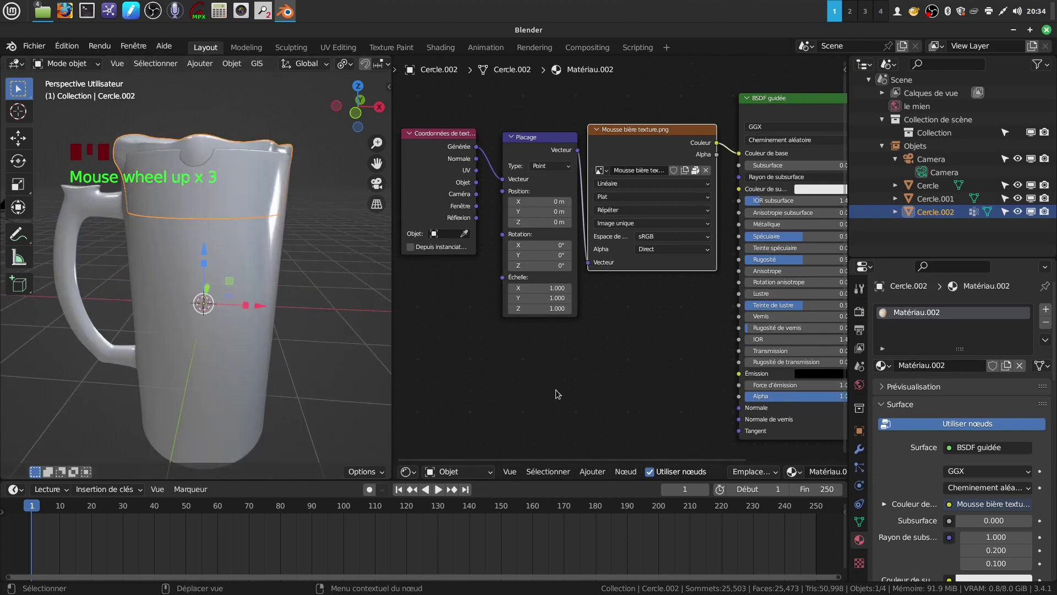
{"action": "left_click_drag", "start_coordinate": [538, 374], "coordinate": [445, 303]}
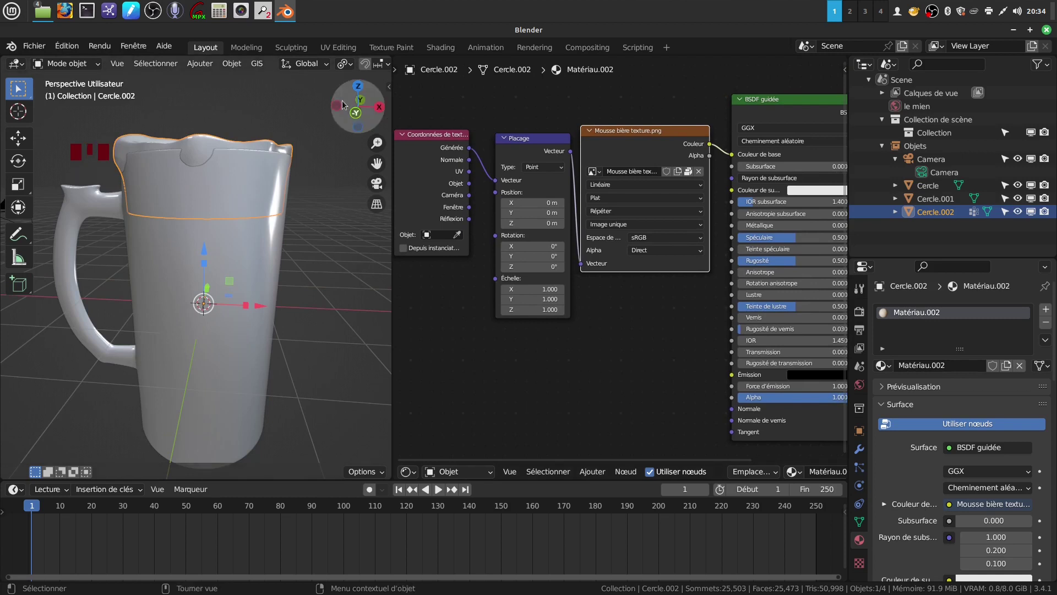
{"action": "scroll", "scroll_direction": "down", "scroll_amount": 3}
- Set the foam image projection to Box and the Mapping scale Z to 0.5
{"action": "left_click", "coordinate": [372, 65]}
{"action": "left_click_drag", "start_coordinate": [304, 247], "coordinate": [709, 201]}
{"action": "left_click_drag", "start_coordinate": [709, 201], "coordinate": [251, 207]}
{"action": "left_click_drag", "start_coordinate": [251, 206], "coordinate": [364, 215]}
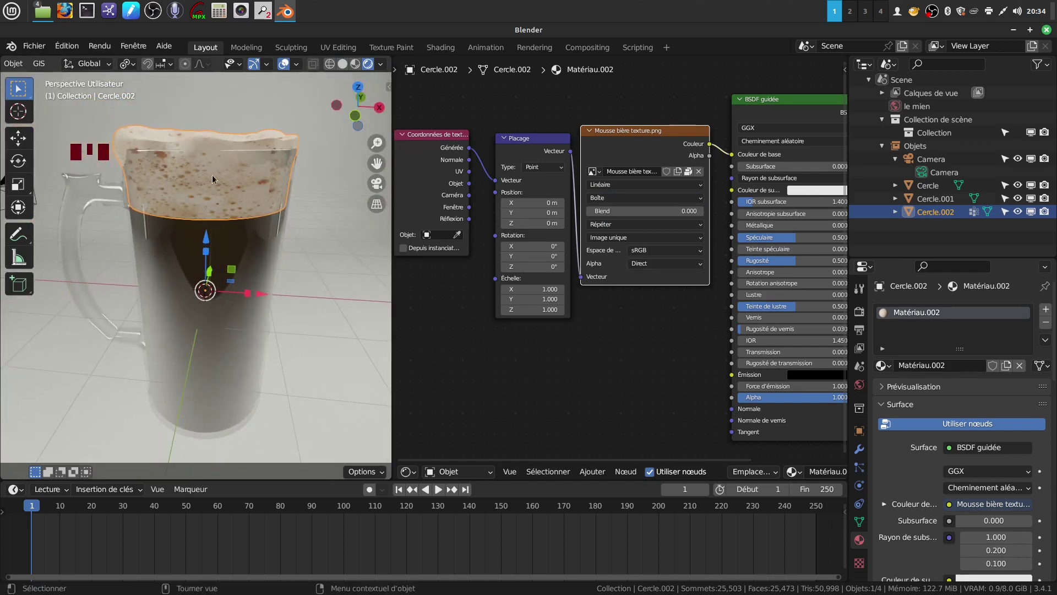
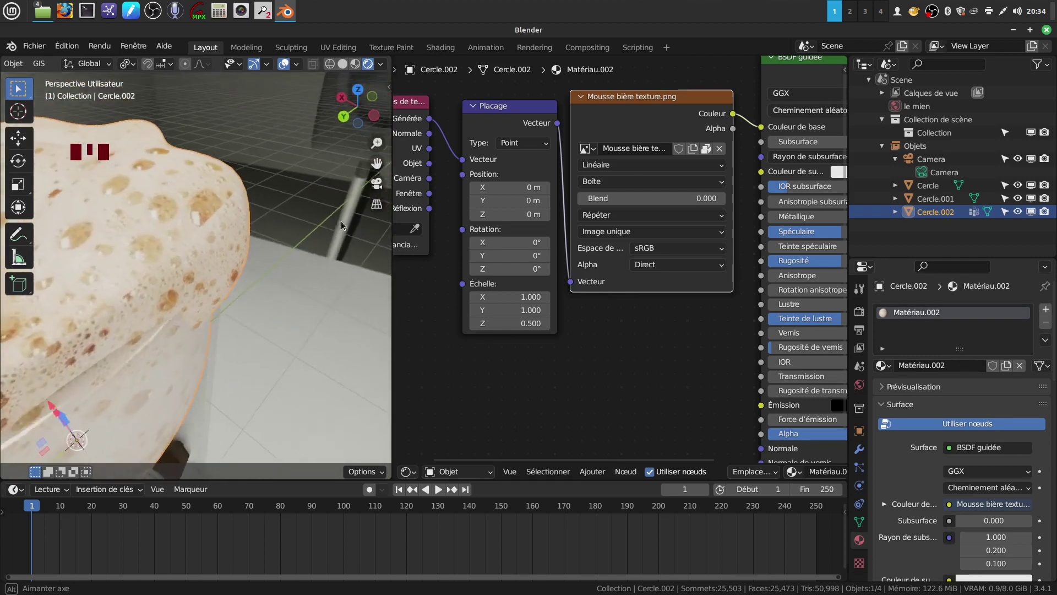
{"action": "scroll", "scroll_direction": "down", "scroll_amount": 3}
{"action": "left_click_drag", "start_coordinate": [235, 254], "coordinate": [317, 294]}
{"action": "left_click", "coordinate": [316, 294]}
{"action": "left_click_drag", "start_coordinate": [207, 273], "coordinate": [208, 290]}
- Return to the 3D Viewport in front view to see the foamy beer in the mug
{"action": "scroll", "scroll_direction": "down", "scroll_amount": 3}
{"action": "left_click_drag", "start_coordinate": [228, 284], "coordinate": [208, 269]}
{"action": "scroll", "scroll_direction": "down", "scroll_amount": 3}
{"action": "left_click_drag", "start_coordinate": [236, 265], "coordinate": [397, 329]}
{"action": "left_click_drag", "start_coordinate": [397, 329], "coordinate": [446, 354]}
{"action": "scroll", "scroll_direction": "down", "scroll_amount": 3}
{"action": "left_click_drag", "start_coordinate": [461, 340], "coordinate": [385, 303]}
{"action": "key", "text": "KP_1"}
{"action": "scroll", "scroll_direction": "up", "scroll_amount": 3}
{"action": "left_click_drag", "start_coordinate": [390, 279], "coordinate": [389, 254]}
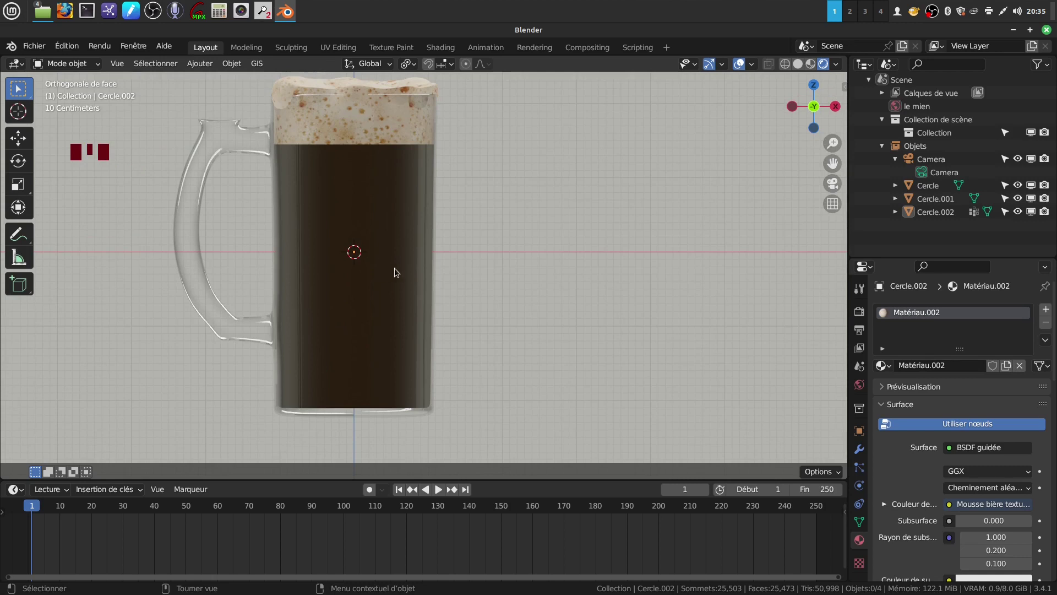
- Split off a second 3D view and select the glass body Cercle.001 for its material
{"action": "scroll", "scroll_direction": "down", "scroll_amount": 3}
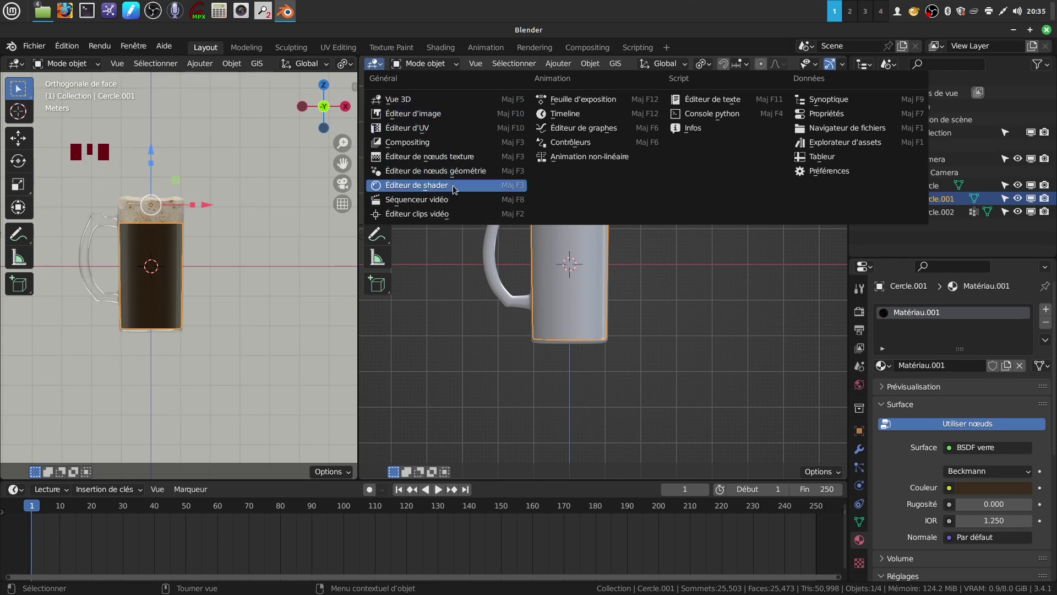
- Raise the Glass BSDF colour to a light amber brown and preview it rendered with Cycles
{"action": "scroll", "scroll_direction": "up", "scroll_amount": 3}
{"action": "middle_click", "coordinate": [535, 309]}
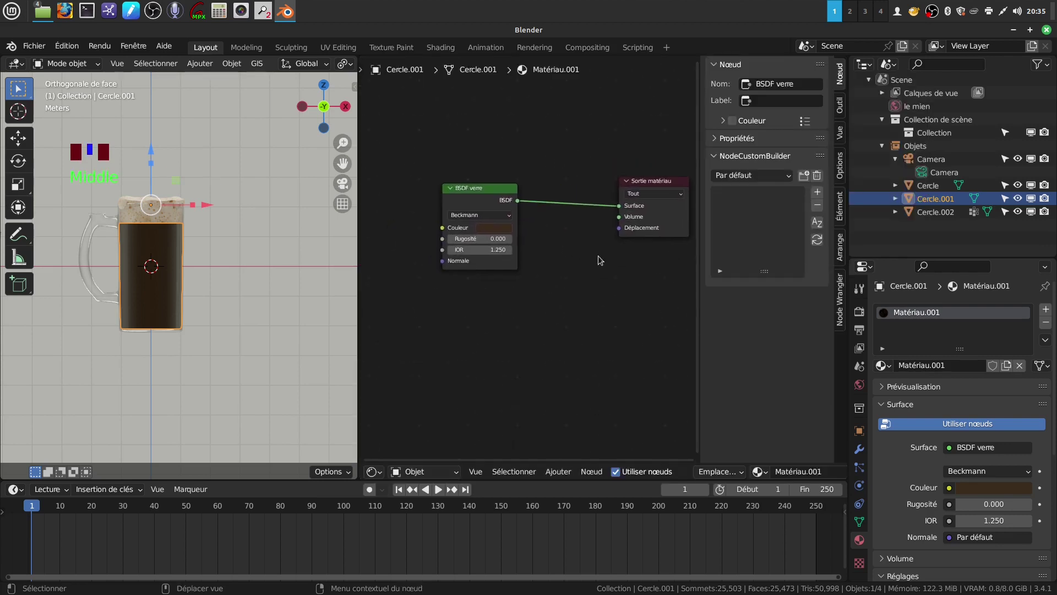
{"action": "scroll", "scroll_direction": "up", "scroll_amount": 3}
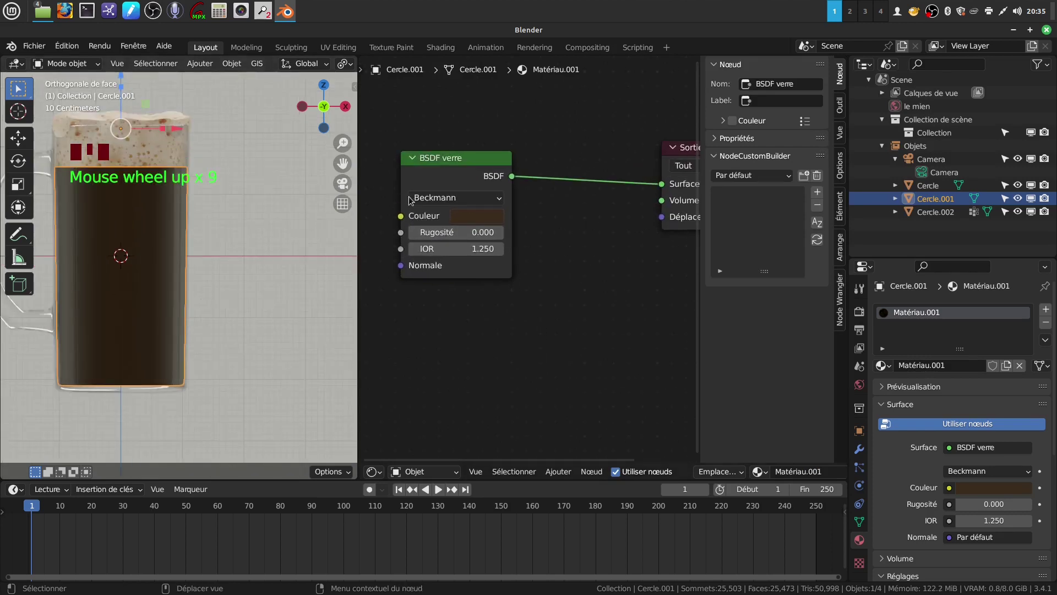
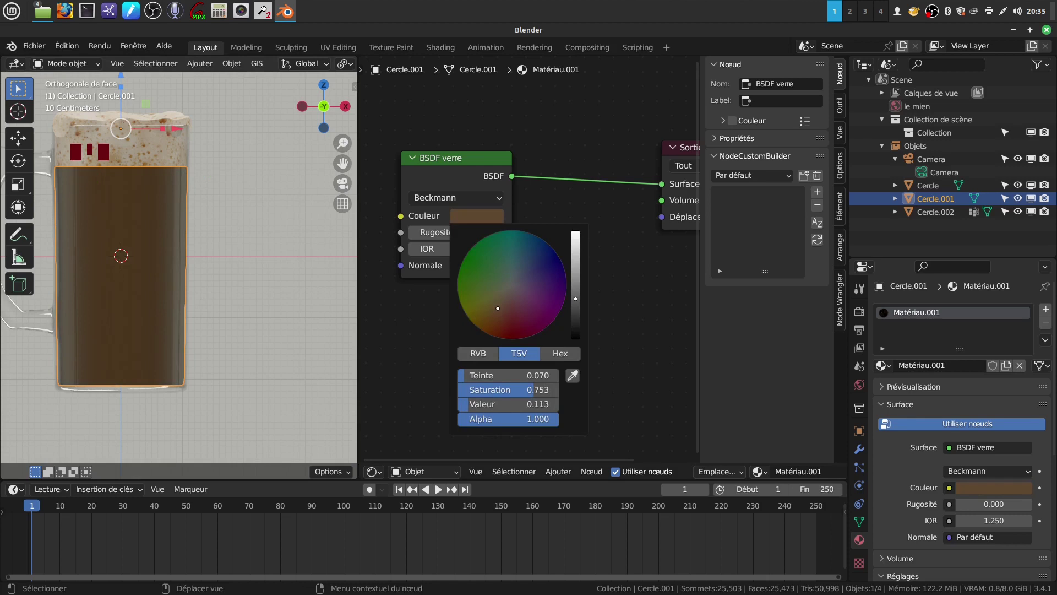
{"action": "left_click_drag", "start_coordinate": [235, 263], "coordinate": [253, 292]}
{"action": "scroll", "scroll_direction": "up", "scroll_amount": 3}
{"action": "left_click_drag", "start_coordinate": [240, 269], "coordinate": [226, 271]}
{"action": "scroll", "scroll_direction": "down", "scroll_amount": 3}
{"action": "scroll", "scroll_direction": "up", "scroll_amount": 3}
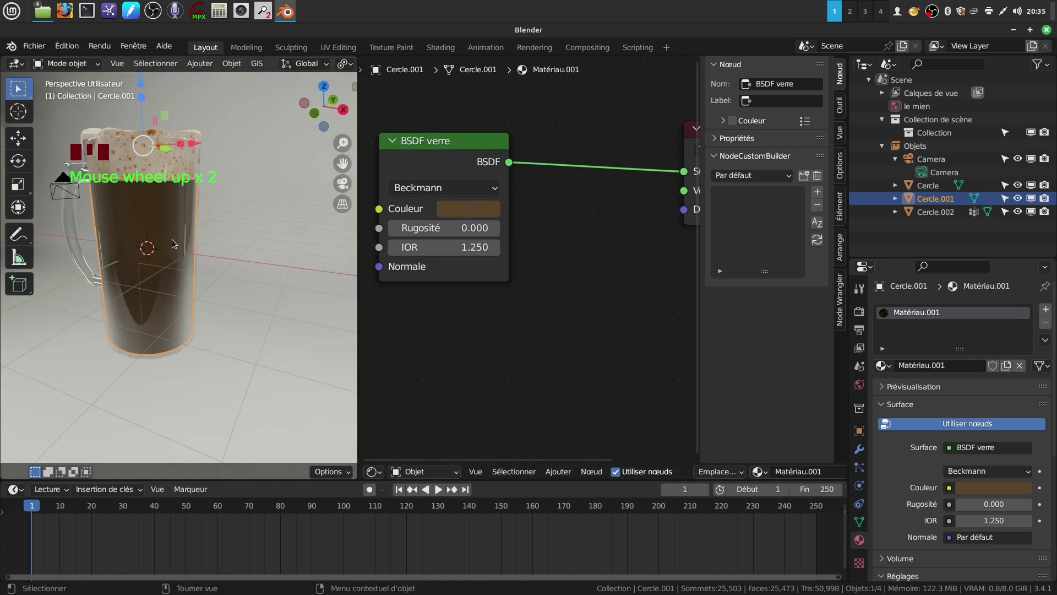
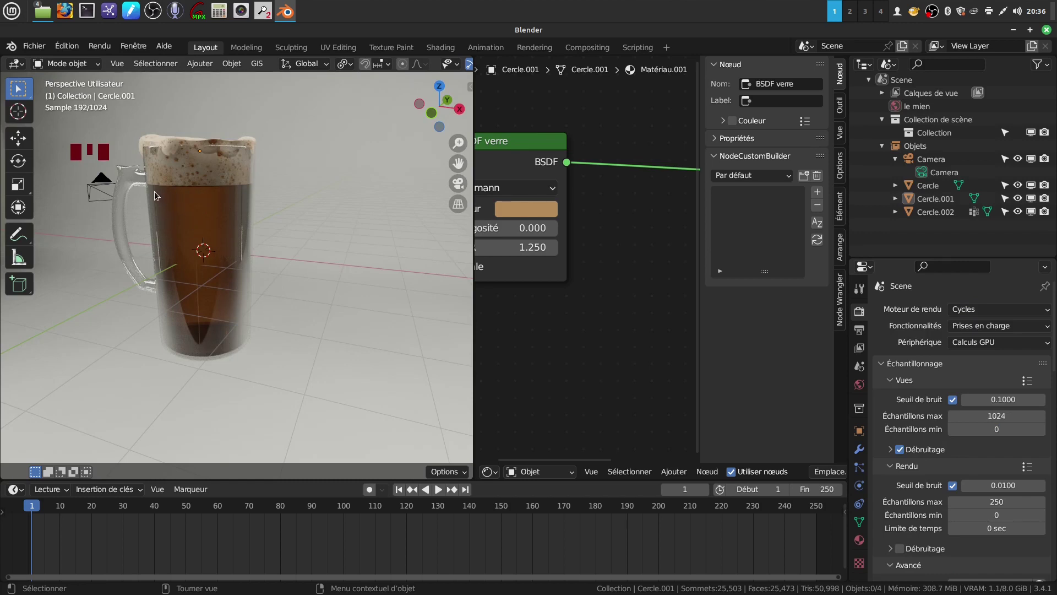
- Set the render engine to Eevee in Render Properties
{"action": "left_click_drag", "start_coordinate": [308, 275], "coordinate": [300, 246]}
{"action": "scroll", "scroll_direction": "down", "scroll_amount": 3}
{"action": "left_click_drag", "start_coordinate": [1049, 315], "coordinate": [212, 294]}
{"action": "middle_click", "coordinate": [212, 294]}
{"action": "scroll", "scroll_direction": "down", "scroll_amount": 3}
{"action": "left_click_drag", "start_coordinate": [345, 341], "coordinate": [328, 331]}
- Face the mug from the front and enter Edit Mode on Cercle.001
{"action": "key", "text": "KP_1"}
{"action": "scroll", "scroll_direction": "up", "scroll_amount": 3}
{"action": "middle_click", "coordinate": [328, 325]}
{"action": "key", "text": "Tab"}
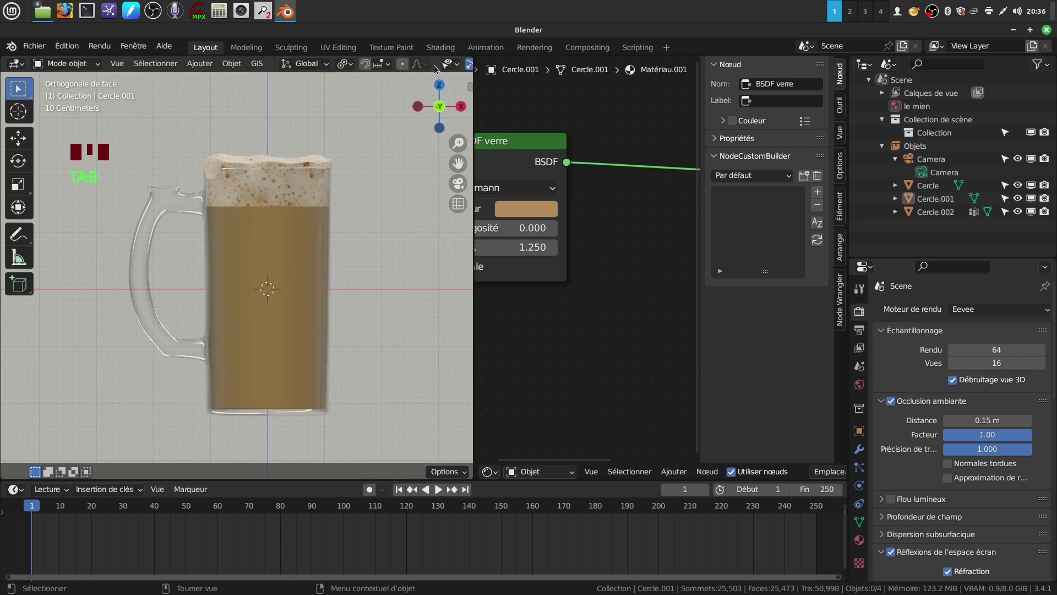
{"action": "scroll", "scroll_direction": "down", "scroll_amount": 3}
{"action": "left_click", "coordinate": [433, 65]}
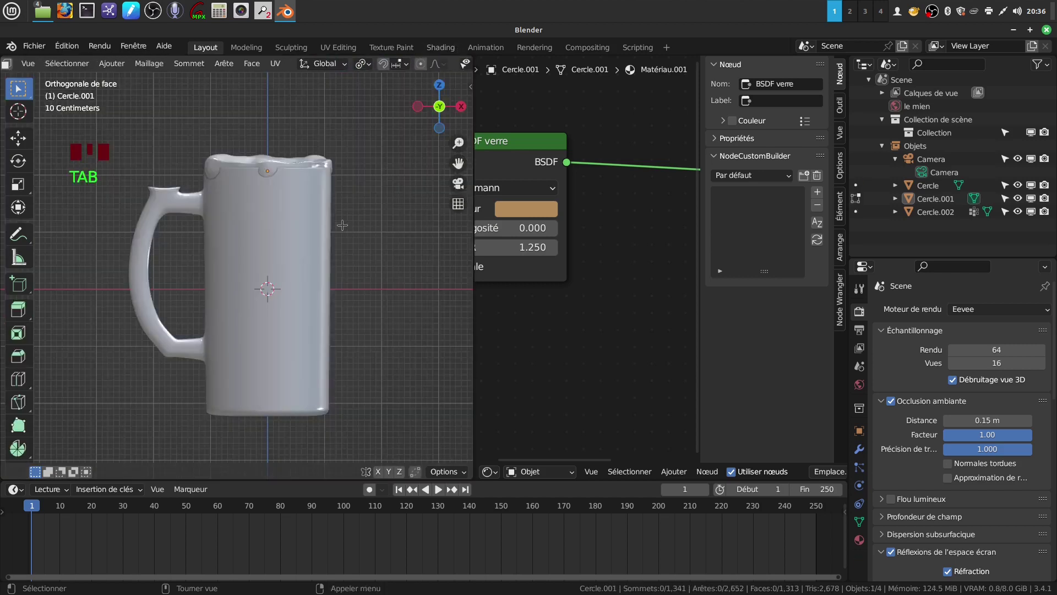
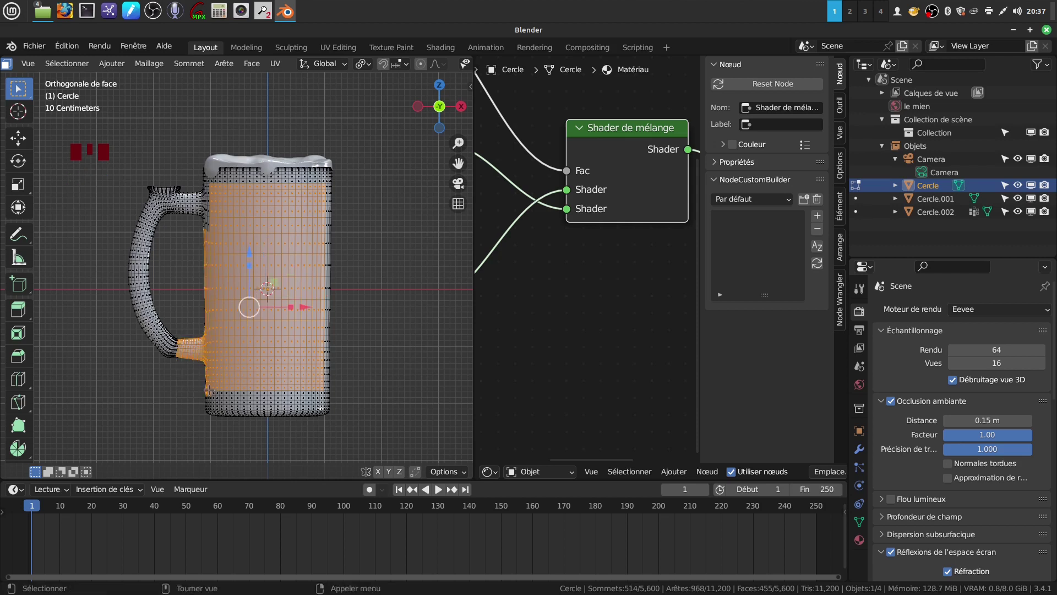
- Box-select the mug's cylindrical body faces and show its Material Properties
{"action": "key", "text": "ctrl+z"}
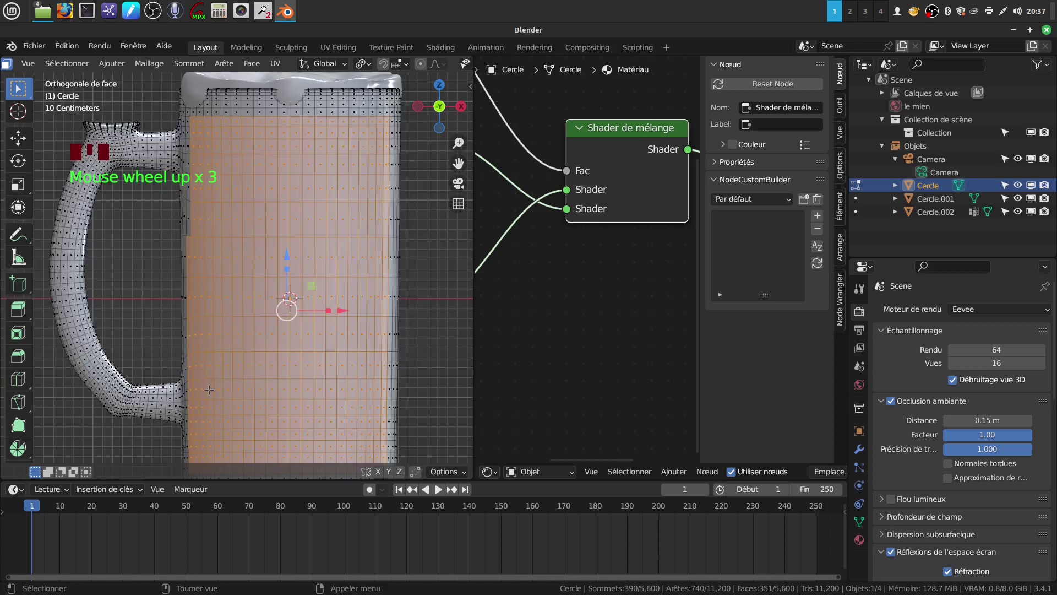
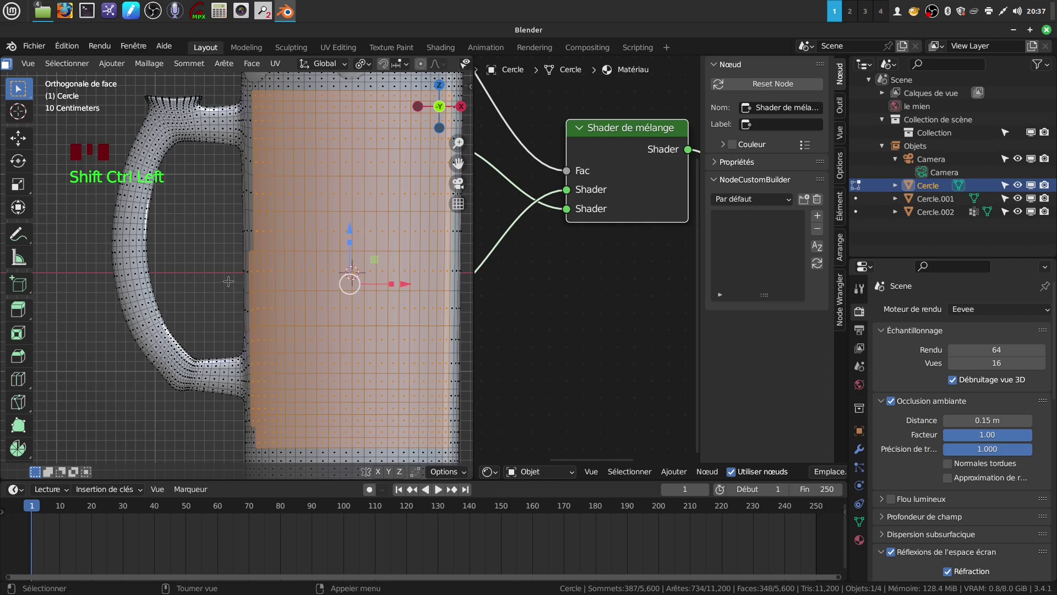
{"action": "key", "text": "b"}
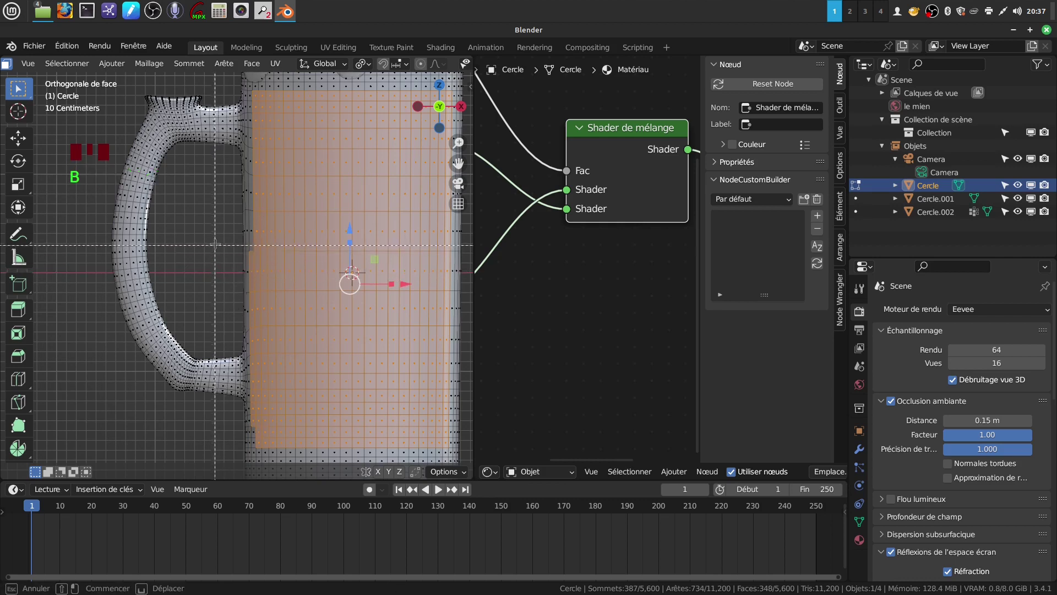
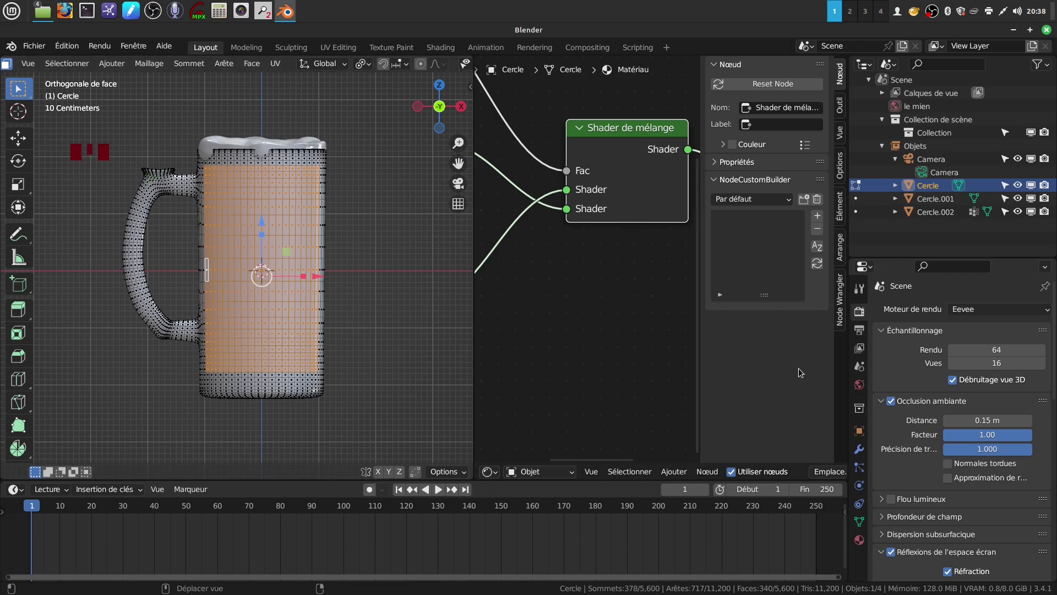
{"action": "scroll", "scroll_direction": "up", "scroll_amount": 3}
{"action": "scroll", "scroll_direction": "down", "scroll_amount": 3}
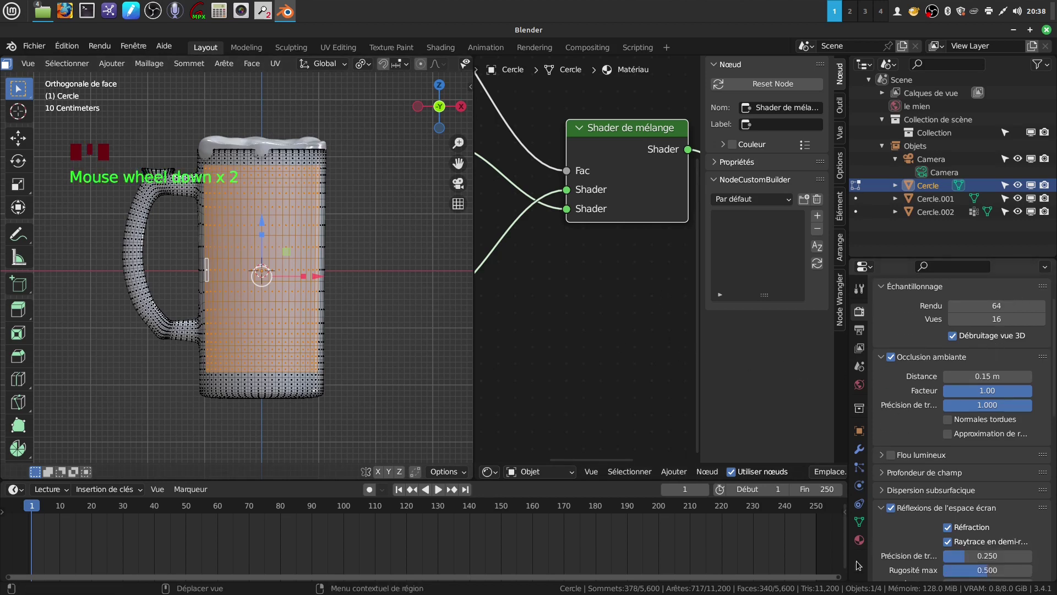
{"action": "scroll", "scroll_direction": "down", "scroll_amount": 3}
{"action": "left_click", "coordinate": [865, 544]}
{"action": "scroll", "scroll_direction": "up", "scroll_amount": 3}
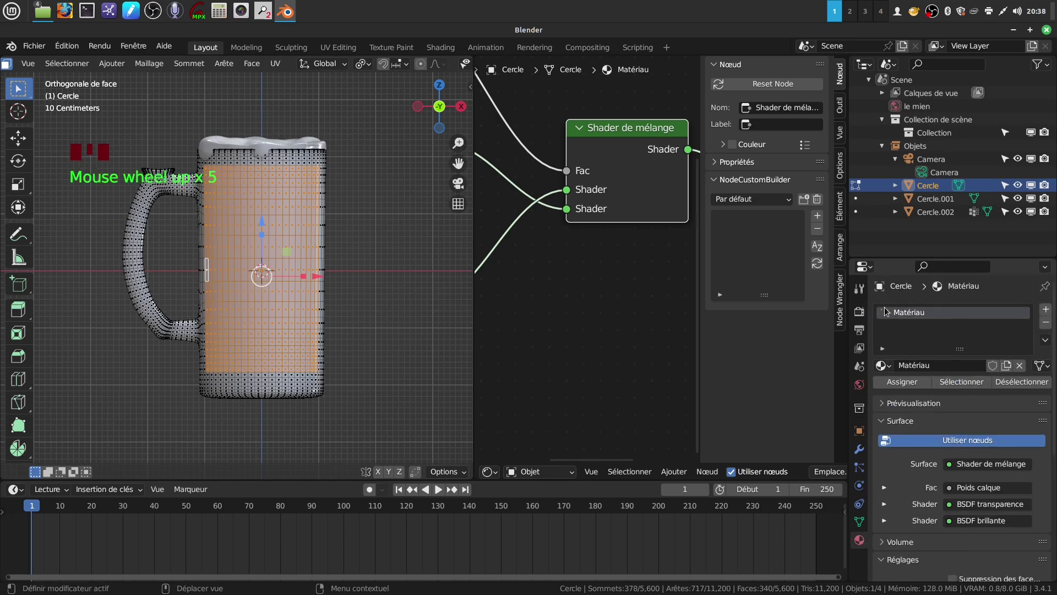
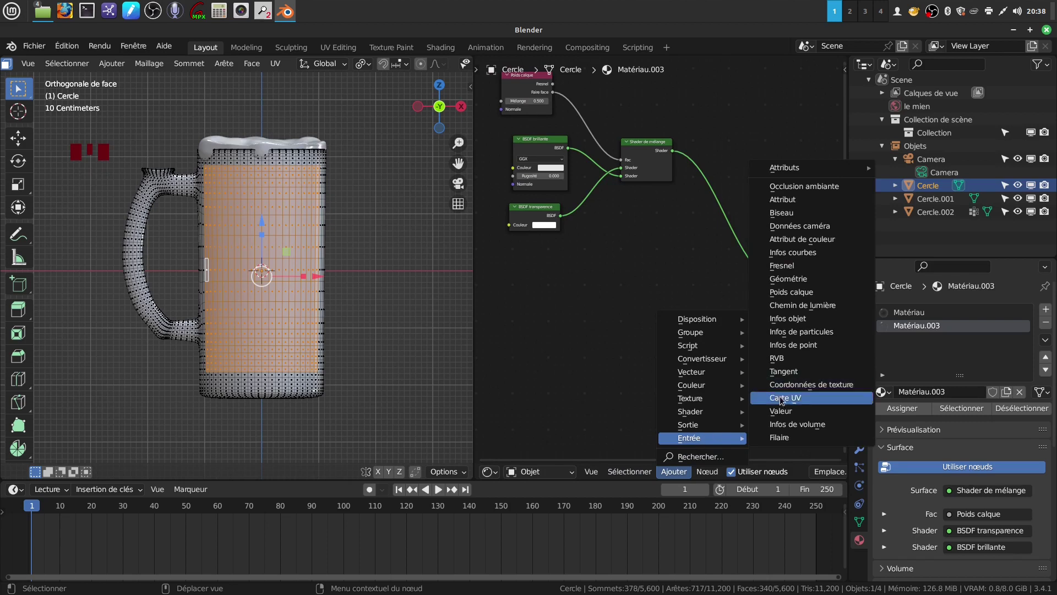
- Add a UV Map node and arrange it in the mug's shader tree
{"action": "left_click_drag", "start_coordinate": [533, 317], "coordinate": [588, 333]}
{"action": "left_click_drag", "start_coordinate": [588, 333], "coordinate": [516, 292]}
{"action": "left_click_drag", "start_coordinate": [516, 292], "coordinate": [580, 312]}
{"action": "left_click_drag", "start_coordinate": [580, 312], "coordinate": [673, 473]}
{"action": "left_click_drag", "start_coordinate": [674, 473], "coordinate": [501, 344]}
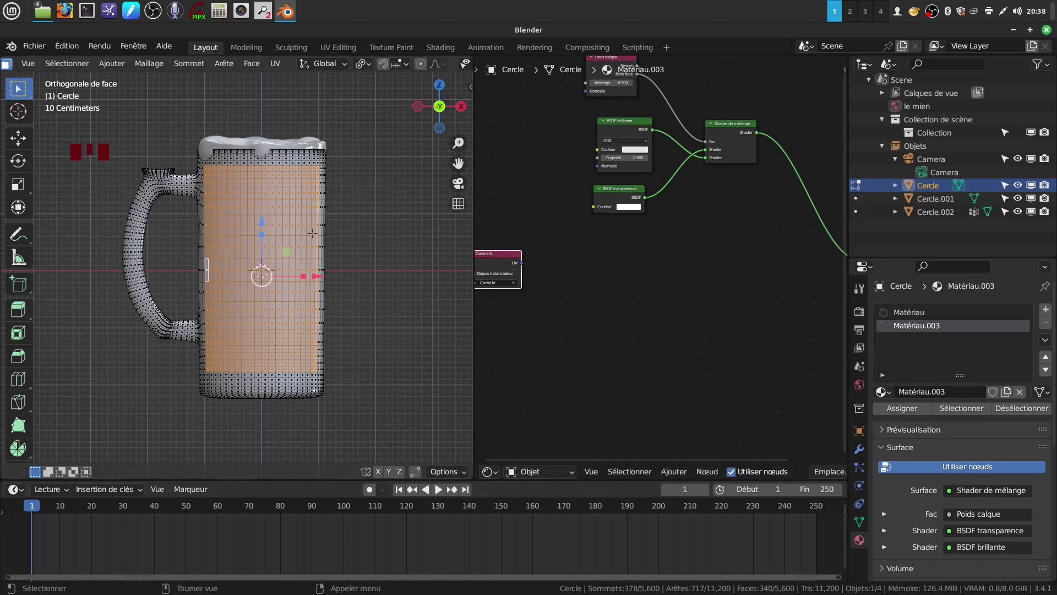
{"action": "left_click_drag", "start_coordinate": [671, 475], "coordinate": [703, 399]}
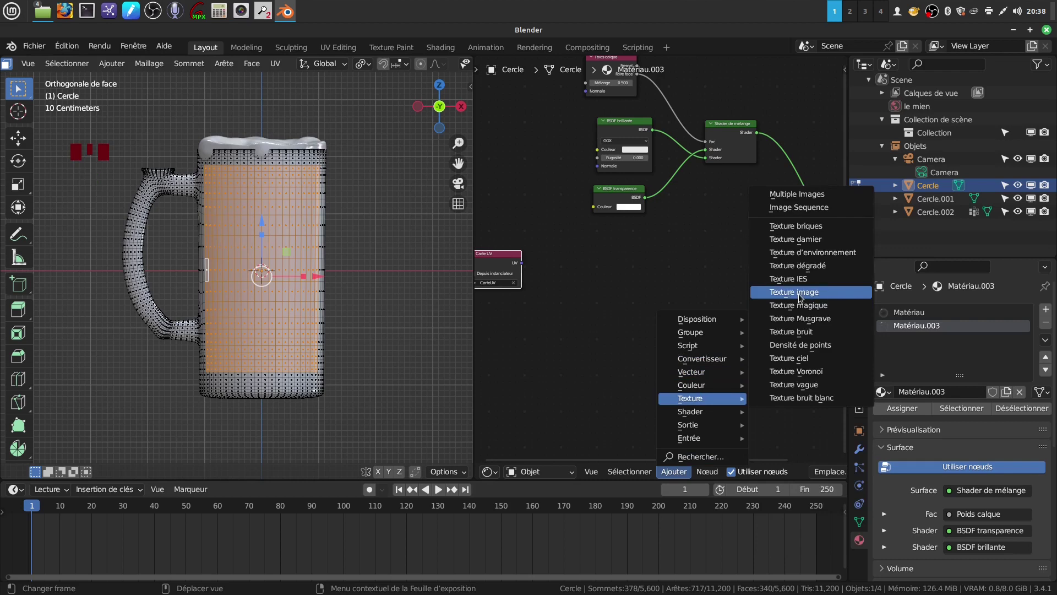
- Add an Image Texture fed by the UV map and a Principled BSDF beside it
{"action": "left_click_drag", "start_coordinate": [526, 268], "coordinate": [711, 364]}
{"action": "scroll", "scroll_direction": "down", "scroll_amount": 3}
{"action": "left_click_drag", "start_coordinate": [701, 346], "coordinate": [683, 477]}
{"action": "left_click_drag", "start_coordinate": [683, 477], "coordinate": [714, 397]}
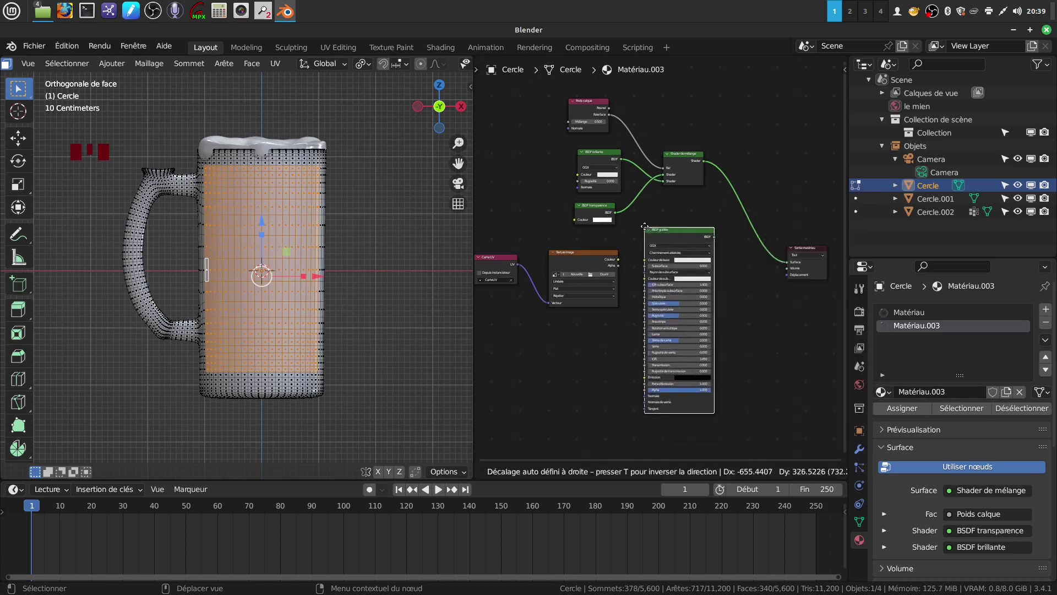
{"action": "left_click_drag", "start_coordinate": [621, 261], "coordinate": [753, 351]}
{"action": "scroll", "scroll_direction": "down", "scroll_amount": 3}
{"action": "left_click_drag", "start_coordinate": [749, 344], "coordinate": [680, 473]}
{"action": "left_click_drag", "start_coordinate": [680, 474], "coordinate": [742, 331]}
- Plug the Principled BSDF into the mix shader's second slot and the image alpha into its factor
{"action": "scroll", "scroll_direction": "up", "scroll_amount": 3}
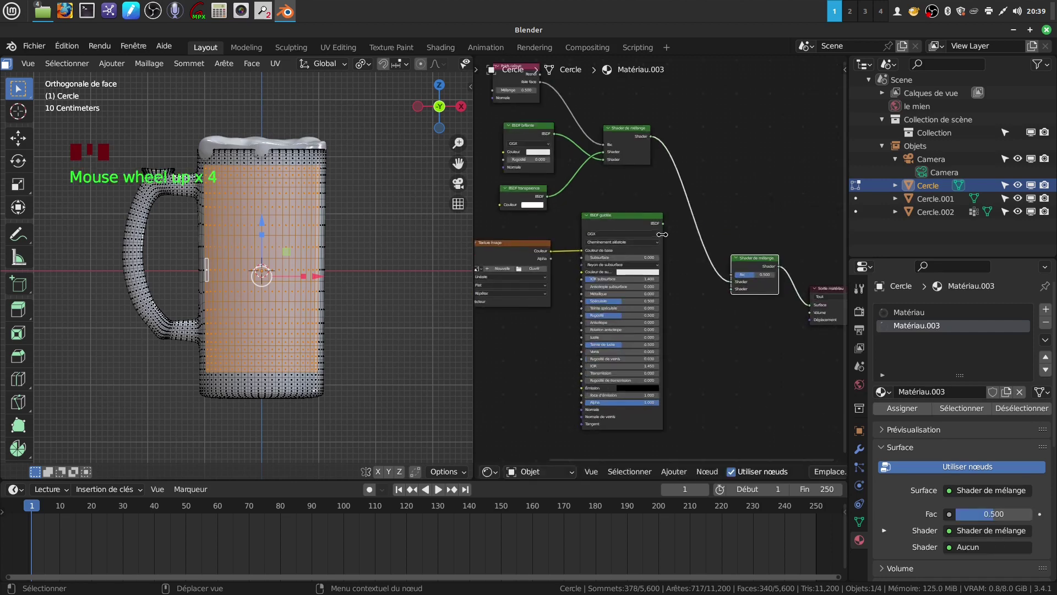
{"action": "scroll", "scroll_direction": "up", "scroll_amount": 3}
{"action": "left_click_drag", "start_coordinate": [670, 227], "coordinate": [709, 307]}
{"action": "middle_click", "coordinate": [709, 307]}
{"action": "left_click_drag", "start_coordinate": [650, 227], "coordinate": [600, 268]}
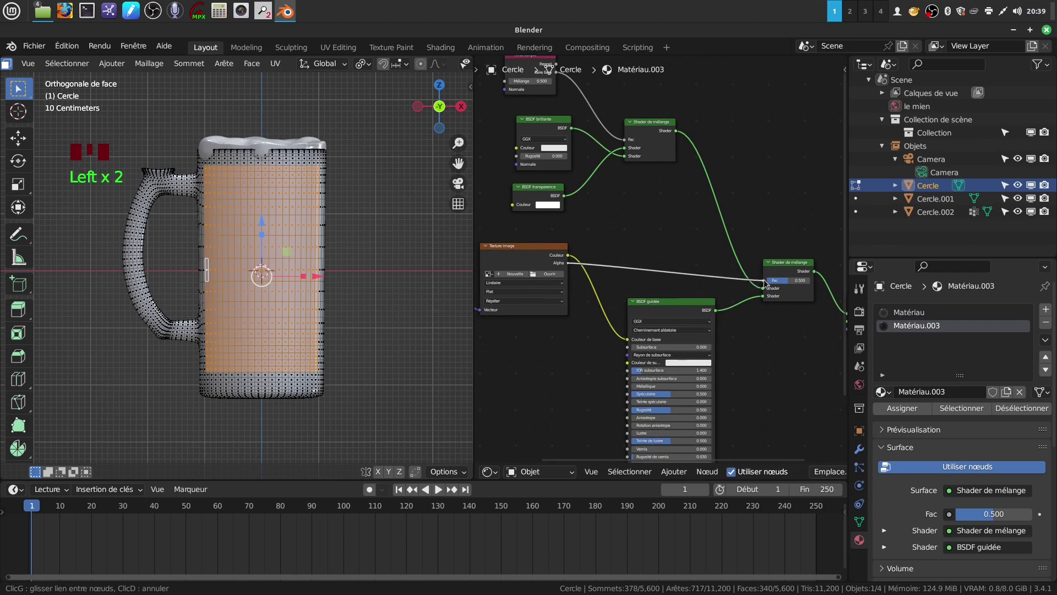
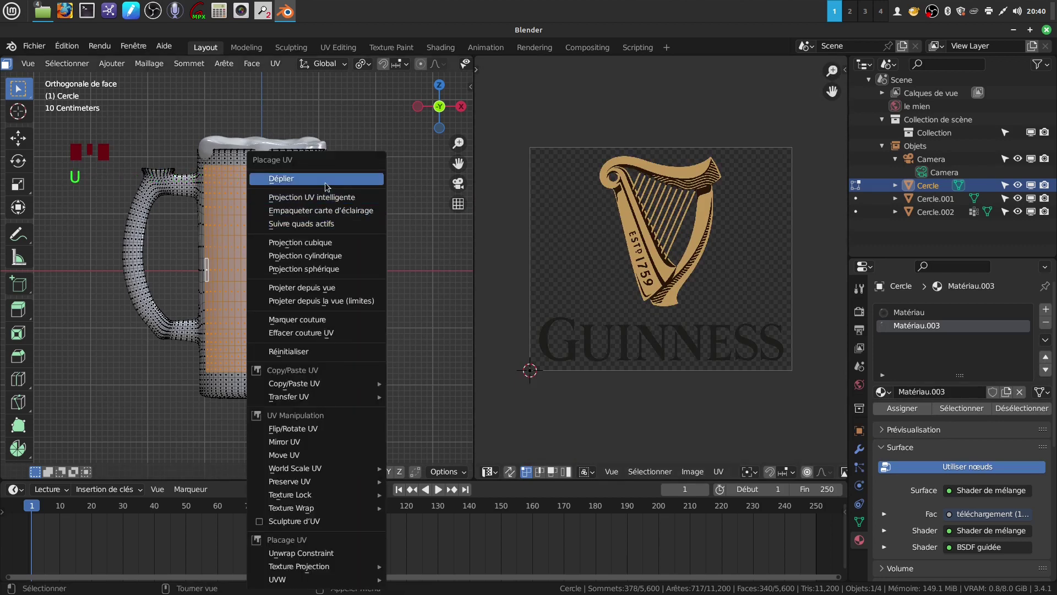
- Move and scale the unwrapped UV island over the Guinness harp logo
{"action": "left_click_drag", "start_coordinate": [519, 124], "coordinate": [721, 386]}
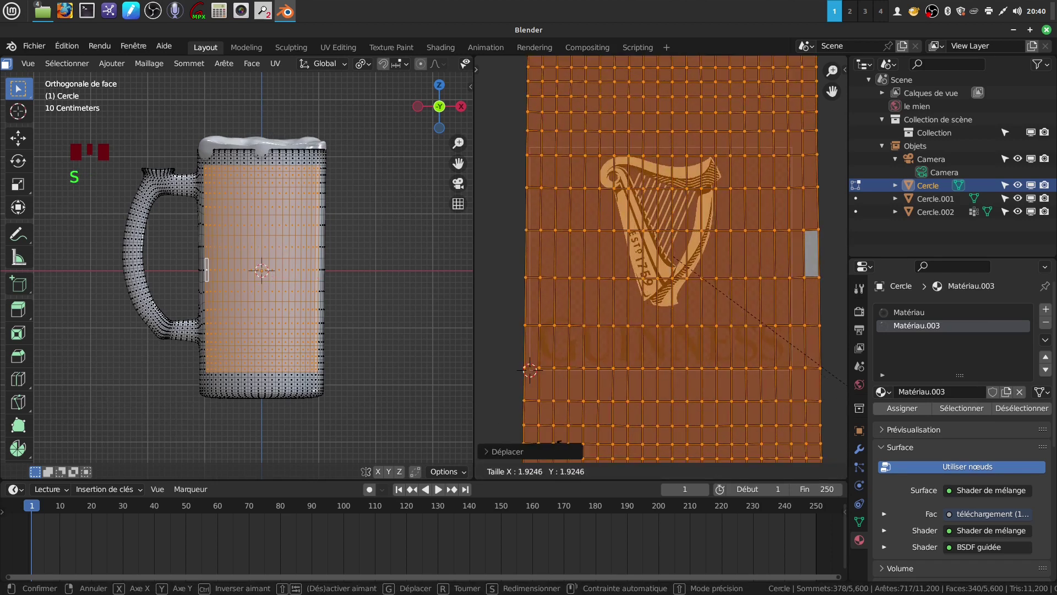
{"action": "scroll", "scroll_direction": "down", "scroll_amount": 3}
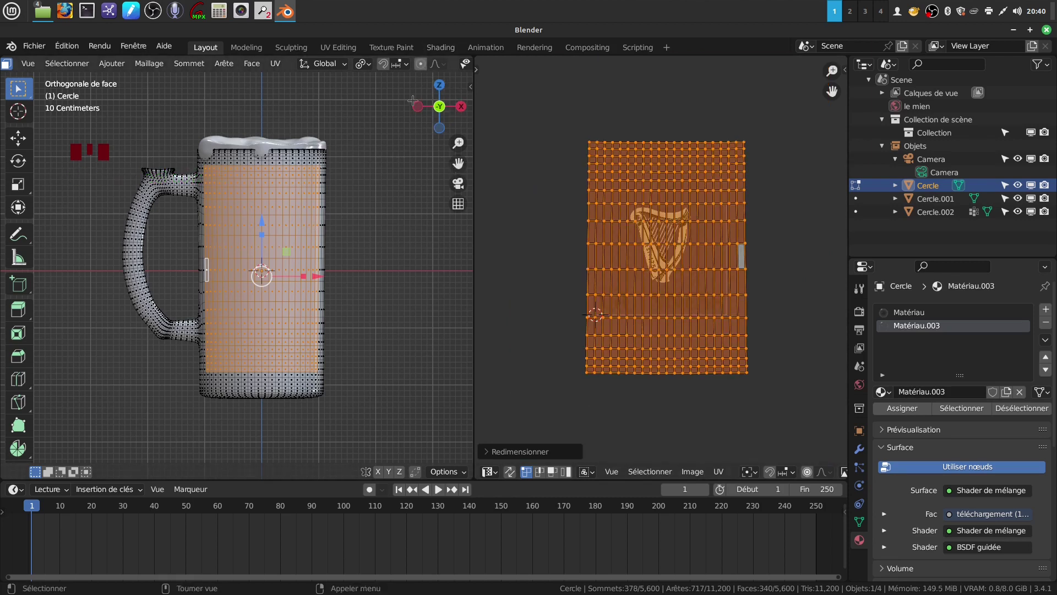
- Toggle out of and back into Edit Mode and orbit to check the upright harp label
{"action": "key", "text": "Tab"}
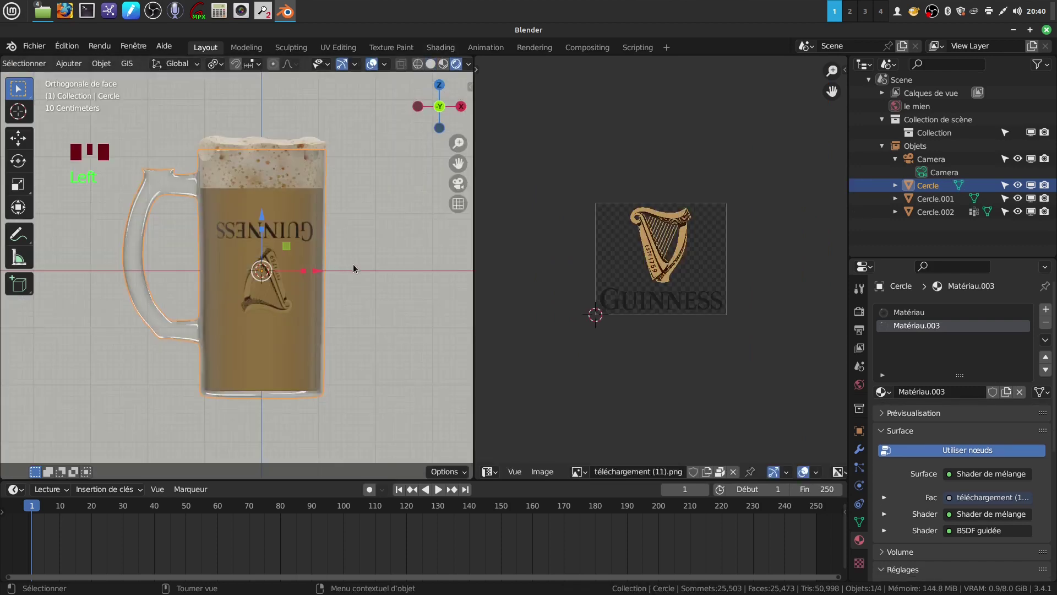
{"action": "scroll", "scroll_direction": "up", "scroll_amount": 3}
{"action": "key", "text": "Tab"}
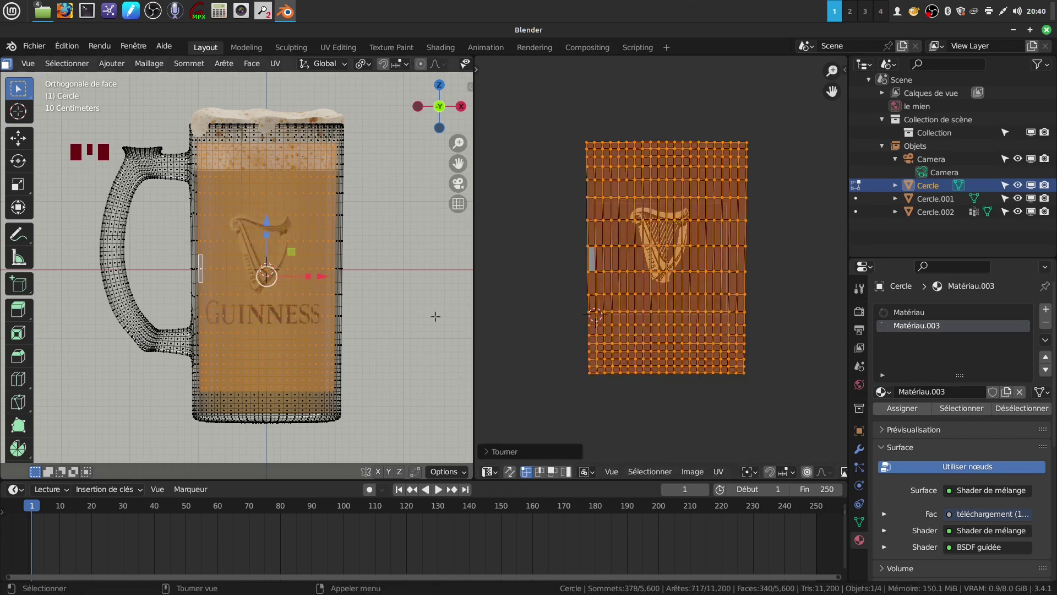
{"action": "left_click_drag", "start_coordinate": [339, 281], "coordinate": [409, 276]}
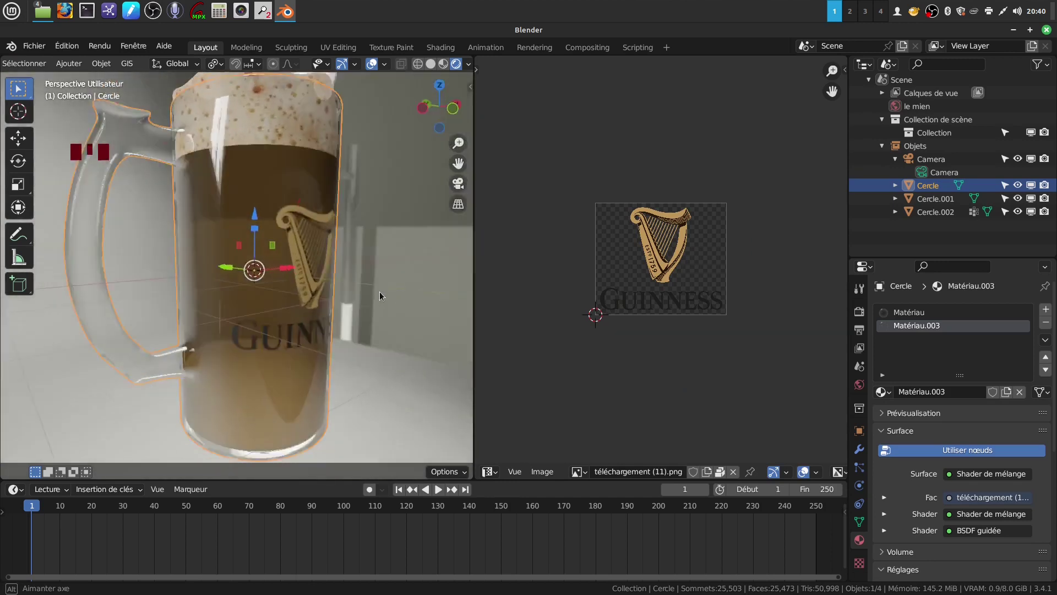
{"action": "scroll", "scroll_direction": "up", "scroll_amount": 3}
{"action": "left_click_drag", "start_coordinate": [337, 262], "coordinate": [498, 470]}
{"action": "left_click_drag", "start_coordinate": [498, 471], "coordinate": [648, 342]}
{"action": "left_click_drag", "start_coordinate": [648, 343], "coordinate": [320, 286]}
{"action": "scroll", "scroll_direction": "up", "scroll_amount": 3}
- Orbit all around the textured mug and foam to inspect the Guinness label
{"action": "left_click_drag", "start_coordinate": [332, 264], "coordinate": [603, 375]}
{"action": "scroll", "scroll_direction": "up", "scroll_amount": 3}
{"action": "left_click_drag", "start_coordinate": [580, 337], "coordinate": [680, 270]}
{"action": "left_click_drag", "start_coordinate": [680, 269], "coordinate": [373, 332]}
{"action": "scroll", "scroll_direction": "down", "scroll_amount": 3}
{"action": "left_click_drag", "start_coordinate": [360, 310], "coordinate": [624, 256]}
{"action": "left_click_drag", "start_coordinate": [623, 255], "coordinate": [326, 298]}
{"action": "scroll", "scroll_direction": "up", "scroll_amount": 3}
{"action": "left_click_drag", "start_coordinate": [326, 299], "coordinate": [237, 245]}
{"action": "scroll", "scroll_direction": "down", "scroll_amount": 3}
- Add a plane to the scene and view the mug from the side
{"action": "middle_click", "coordinate": [415, 315]}
{"action": "left_click", "coordinate": [380, 313]}
{"action": "scroll", "scroll_direction": "down", "scroll_amount": 3}
{"action": "left_click_drag", "start_coordinate": [371, 286], "coordinate": [478, 320]}
{"action": "left_click_drag", "start_coordinate": [478, 320], "coordinate": [461, 316]}
{"action": "scroll", "scroll_direction": "down", "scroll_amount": 3}
- Lower the plane along Z to sit just beneath the mug's base
{"action": "left_click_drag", "start_coordinate": [470, 269], "coordinate": [531, 265]}
{"action": "left_click_drag", "start_coordinate": [455, 254], "coordinate": [290, 254]}
{"action": "left_click_drag", "start_coordinate": [410, 261], "coordinate": [420, 208]}
{"action": "scroll", "scroll_direction": "down", "scroll_amount": 3}
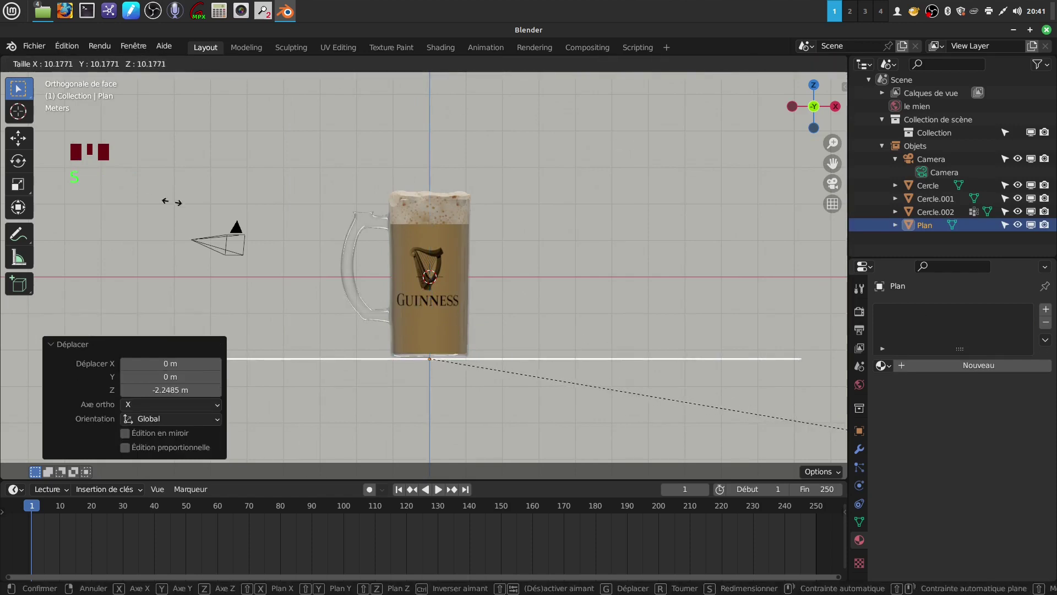
- Scale the plane into a floor, up to about 10.4 then down to about 3.45
{"action": "left_click_drag", "start_coordinate": [548, 318], "coordinate": [543, 337]}
{"action": "scroll", "scroll_direction": "up", "scroll_amount": 3}
{"action": "scroll", "scroll_direction": "up", "scroll_amount": 3}
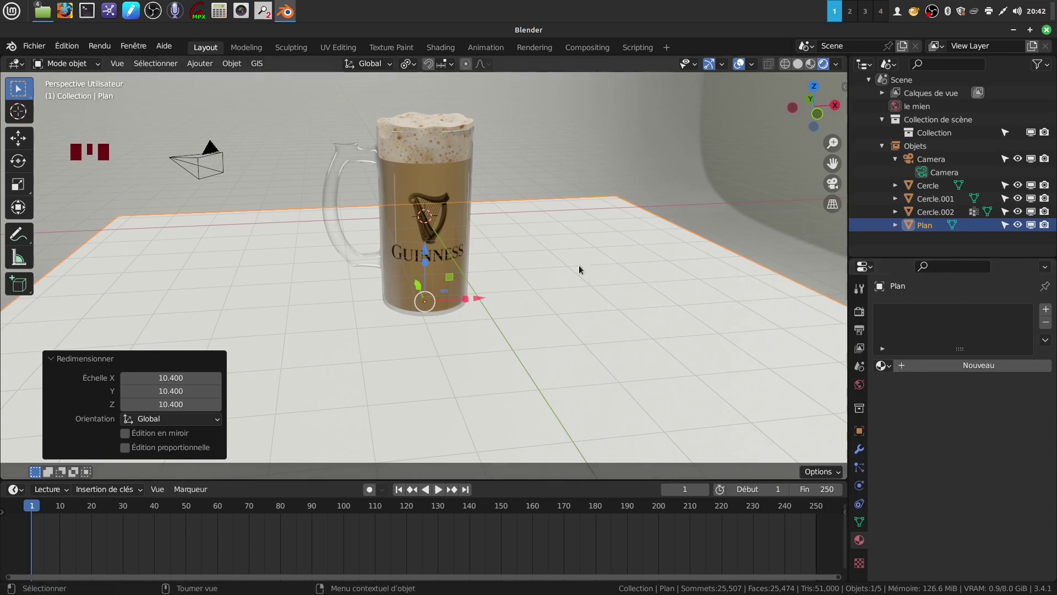
{"action": "scroll", "scroll_direction": "down", "scroll_amount": 3}
{"action": "left_click_drag", "start_coordinate": [555, 236], "coordinate": [570, 226]}
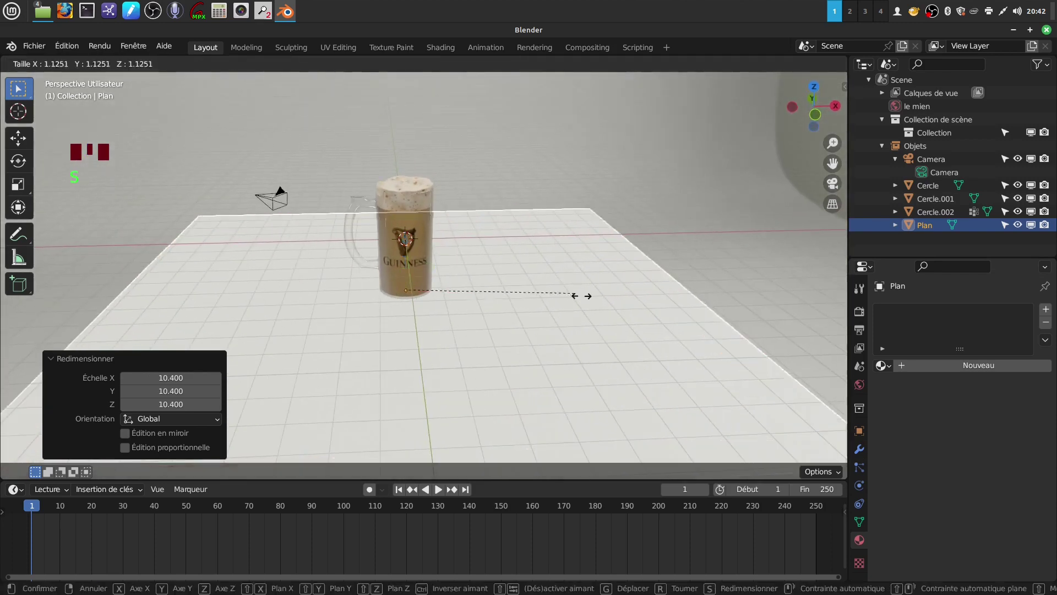
{"action": "scroll", "scroll_direction": "down", "scroll_amount": 3}
{"action": "left_click_drag", "start_coordinate": [463, 197], "coordinate": [864, 534]}
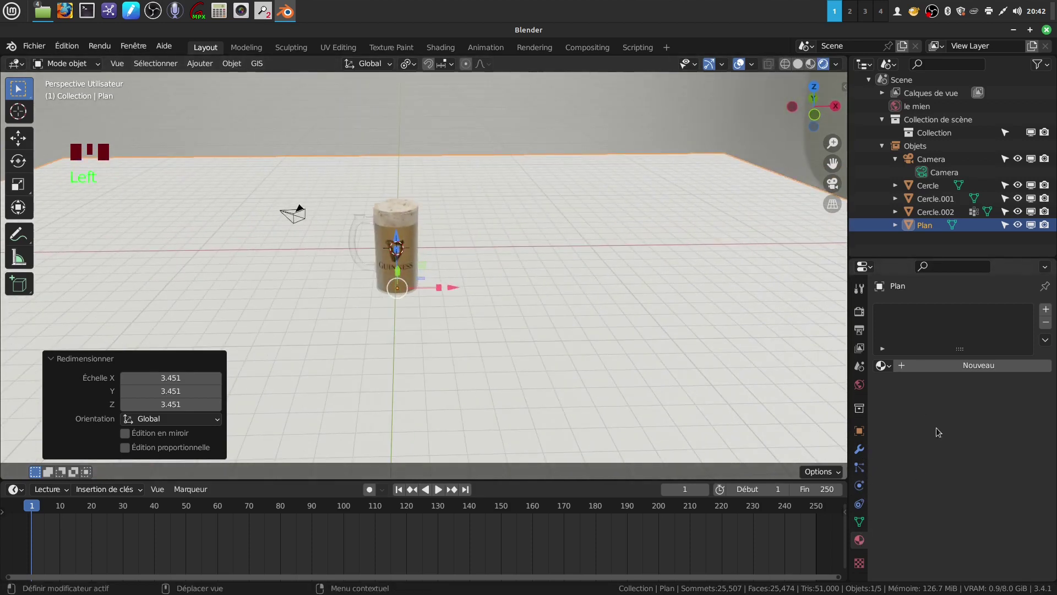
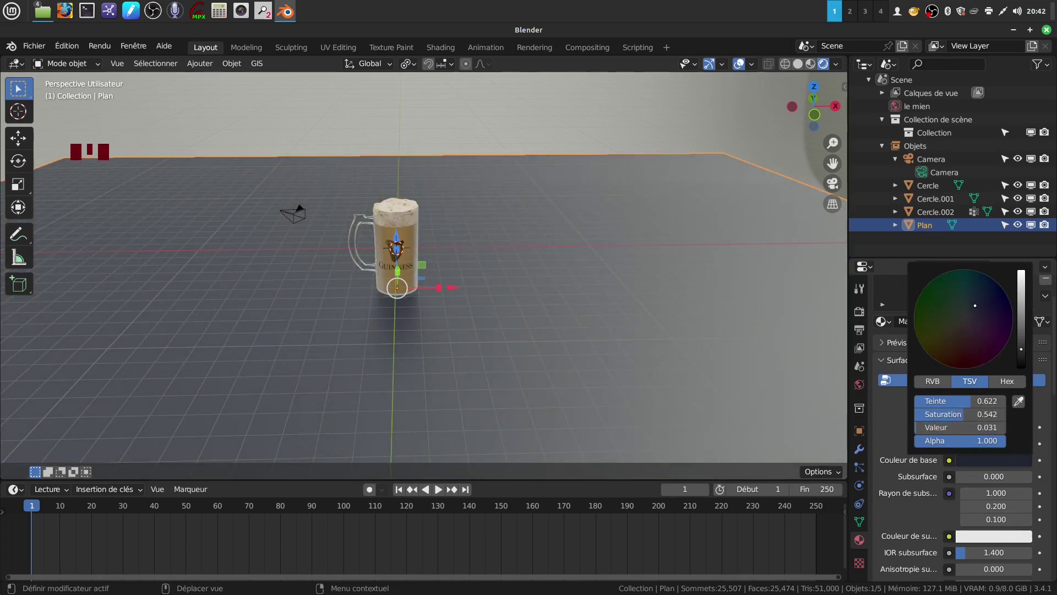
- Give the floor plane a near-black blue base colour with roughness 0.136
{"action": "scroll", "scroll_direction": "down", "scroll_amount": 3}
{"action": "scroll", "scroll_direction": "down", "scroll_amount": 3}
{"action": "left_click_drag", "start_coordinate": [992, 484], "coordinate": [536, 311]}
{"action": "scroll", "scroll_direction": "up", "scroll_amount": 3}
{"action": "left_click_drag", "start_coordinate": [527, 267], "coordinate": [537, 290]}
{"action": "scroll", "scroll_direction": "up", "scroll_amount": 3}
{"action": "left_click_drag", "start_coordinate": [528, 273], "coordinate": [518, 261]}
- Orbit the view to check the mug reflecting in the glossy floor
{"action": "scroll", "scroll_direction": "down", "scroll_amount": 3}
{"action": "left_click_drag", "start_coordinate": [518, 231], "coordinate": [439, 281]}
{"action": "scroll", "scroll_direction": "up", "scroll_amount": 3}
{"action": "left_click_drag", "start_coordinate": [458, 230], "coordinate": [456, 240]}
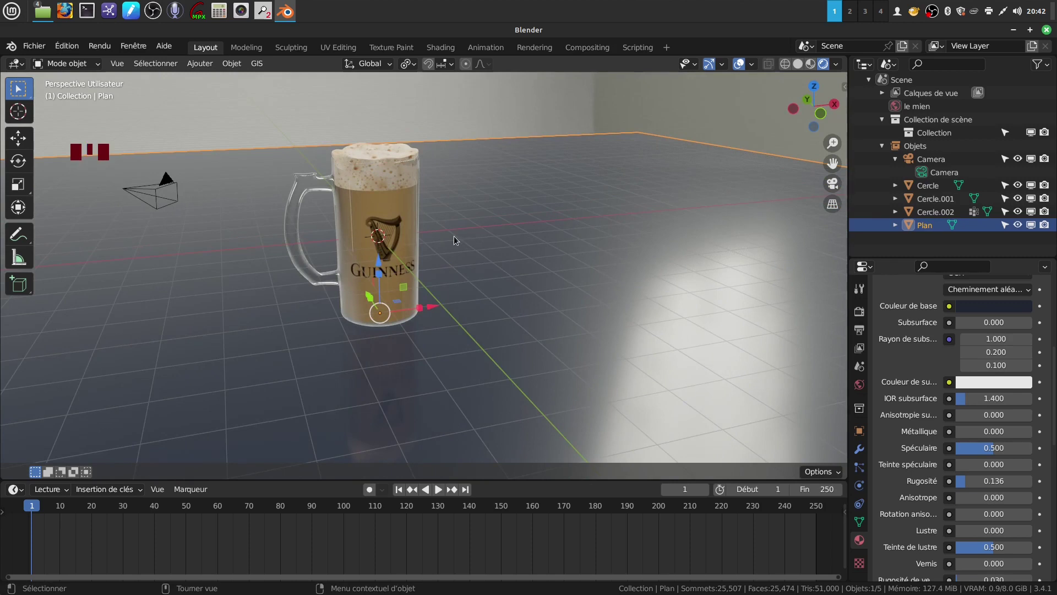
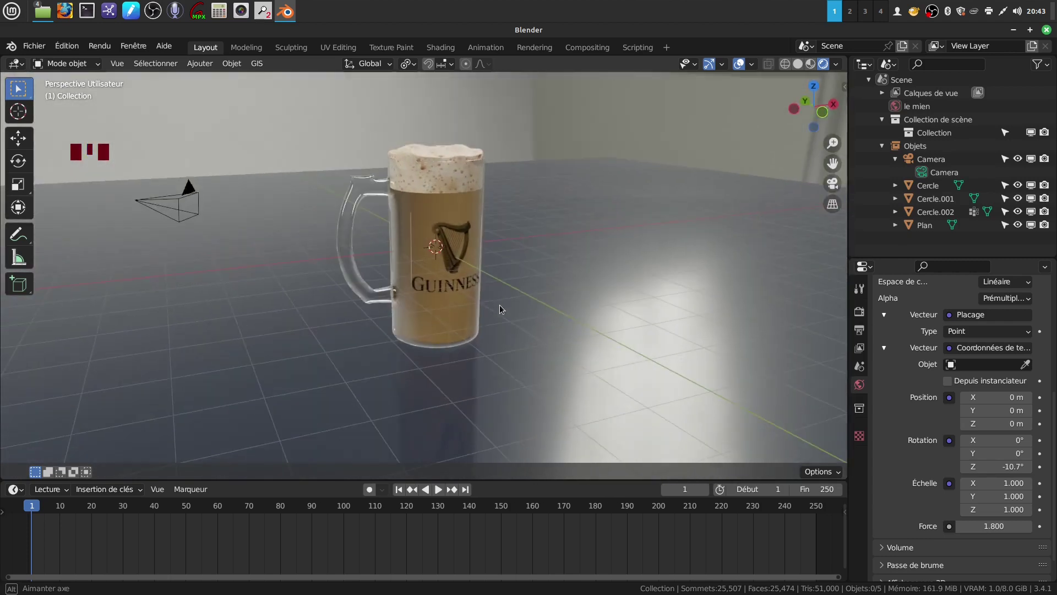
- Switch to the scene camera view and bring up the Eevee render settings
{"action": "left_click_drag", "start_coordinate": [490, 304], "coordinate": [489, 307]}
{"action": "key", "text": "ctrl+alt+KP_0"}
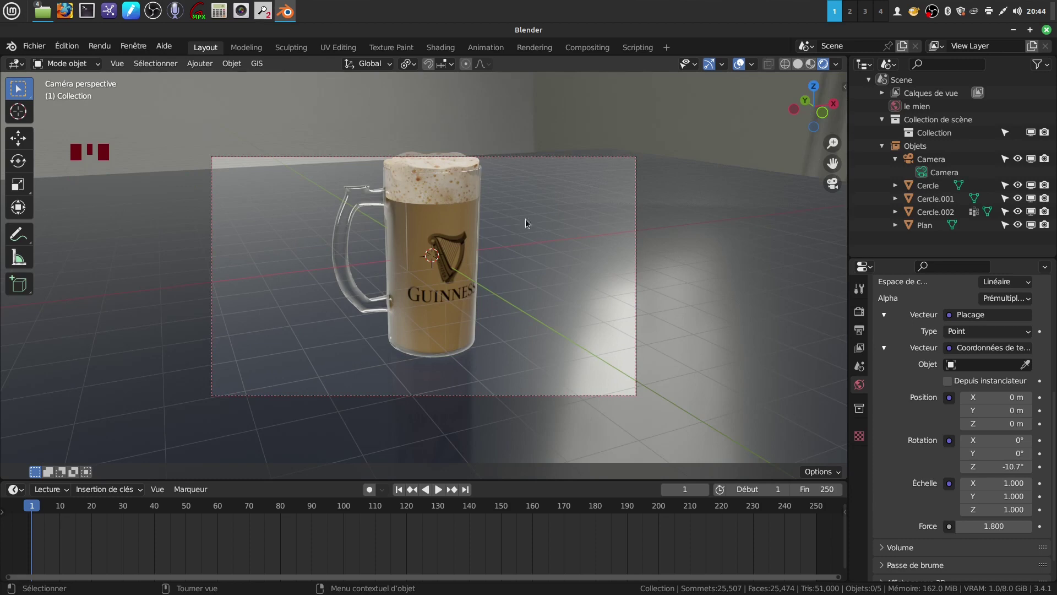
{"action": "scroll", "scroll_direction": "up", "scroll_amount": 3}
{"action": "scroll", "scroll_direction": "up", "scroll_amount": 3}
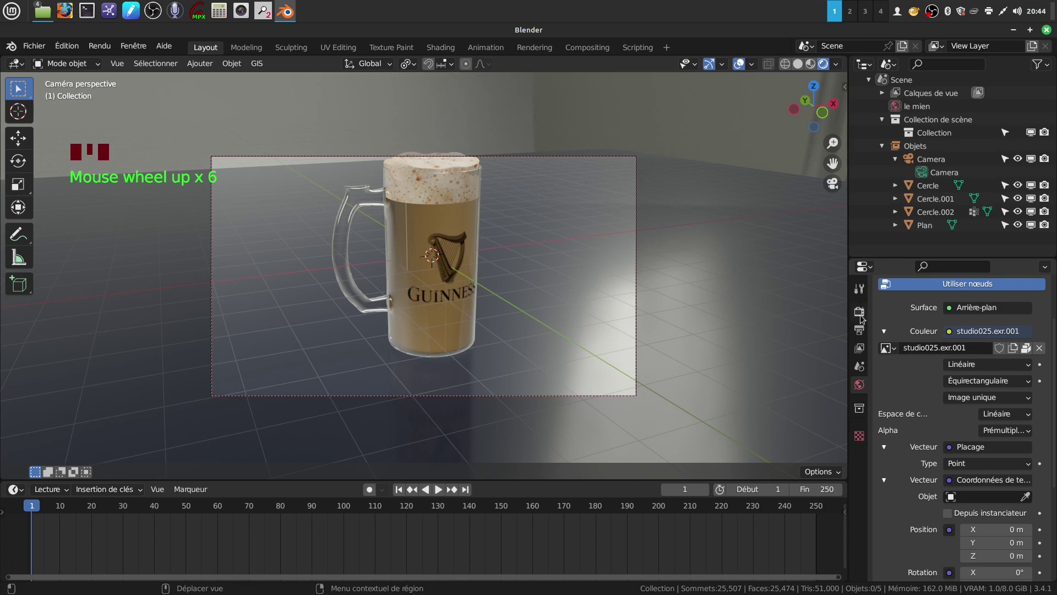
{"action": "left_click_drag", "start_coordinate": [862, 316], "coordinate": [1014, 314]}
{"action": "scroll", "scroll_direction": "up", "scroll_amount": 3}
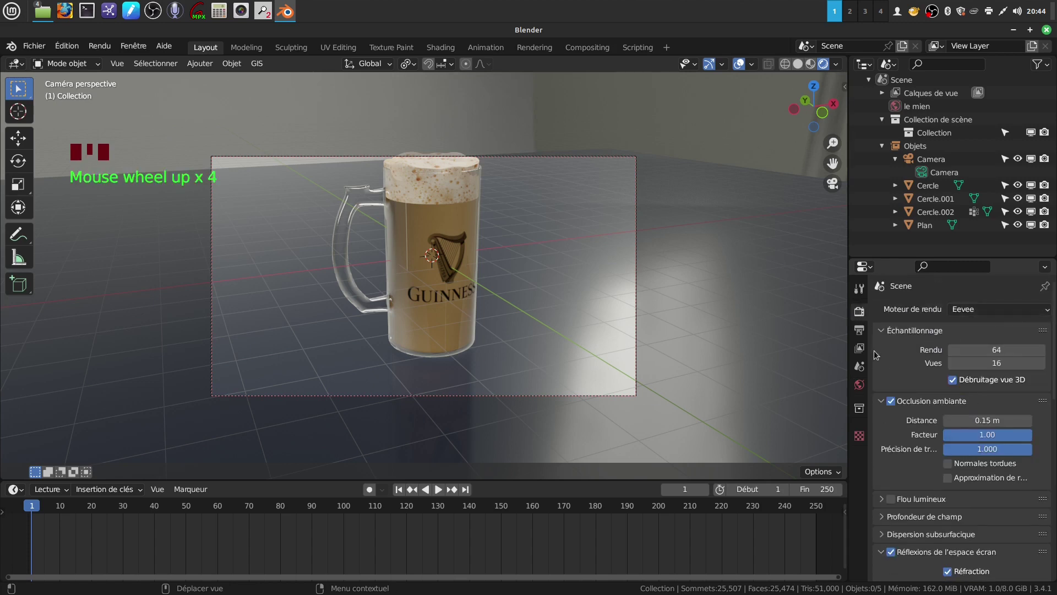
- Set the output resolution to 1920 × 2718 portrait in Output Properties
{"action": "left_click_drag", "start_coordinate": [860, 336], "coordinate": [432, 291]}
{"action": "scroll", "scroll_direction": "down", "scroll_amount": 3}
{"action": "scroll", "scroll_direction": "down", "scroll_amount": 3}
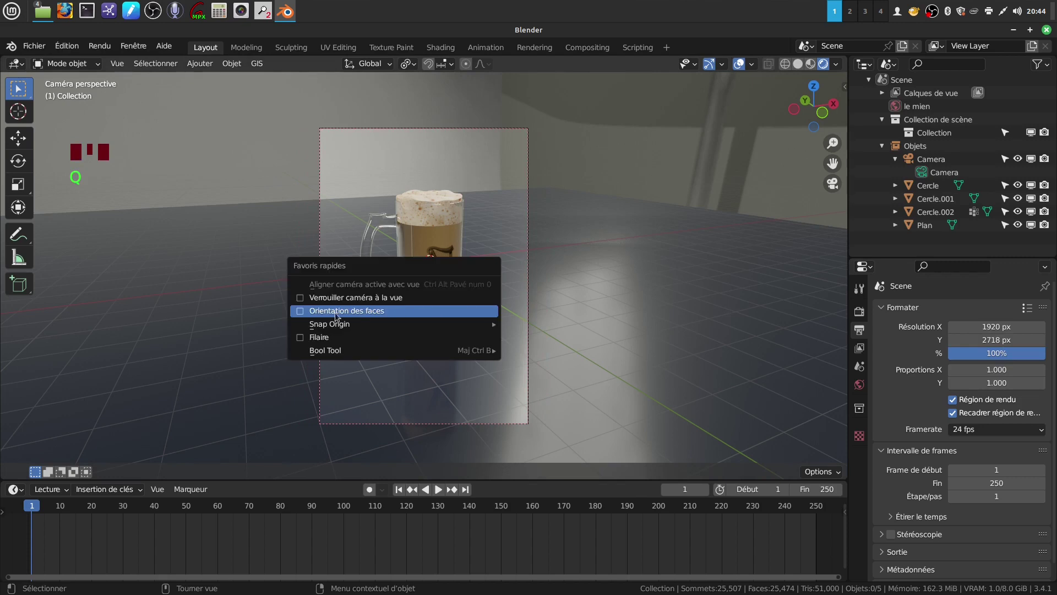
{"action": "scroll", "scroll_direction": "up", "scroll_amount": 3}
- Lock the camera to the view and reframe it so the mug is centred
{"action": "left_click_drag", "start_coordinate": [421, 326], "coordinate": [427, 355]}
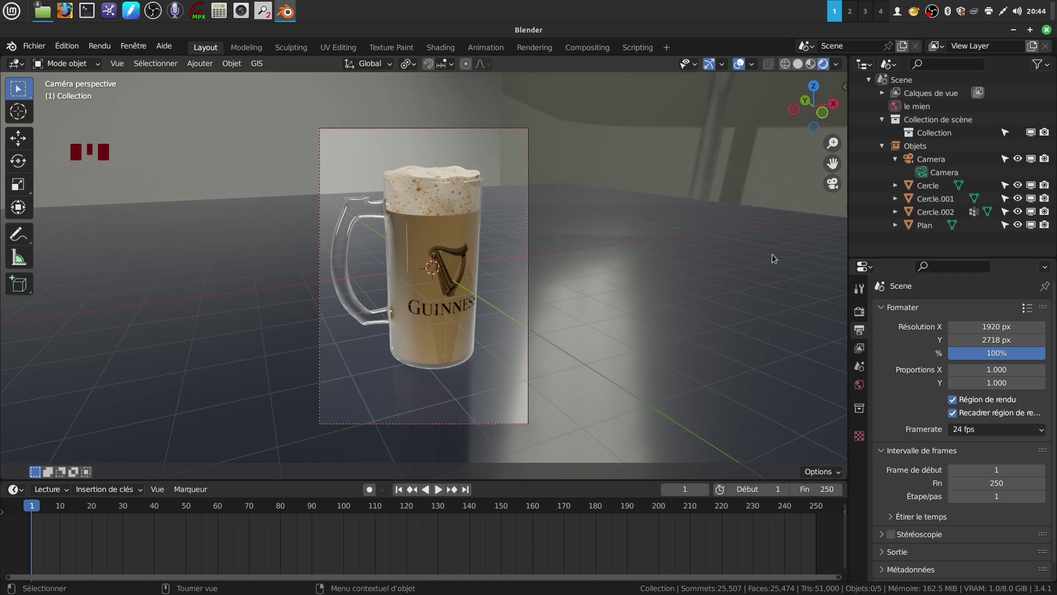
{"action": "scroll", "scroll_direction": "up", "scroll_amount": 3}
{"action": "scroll", "scroll_direction": "up", "scroll_amount": 3}
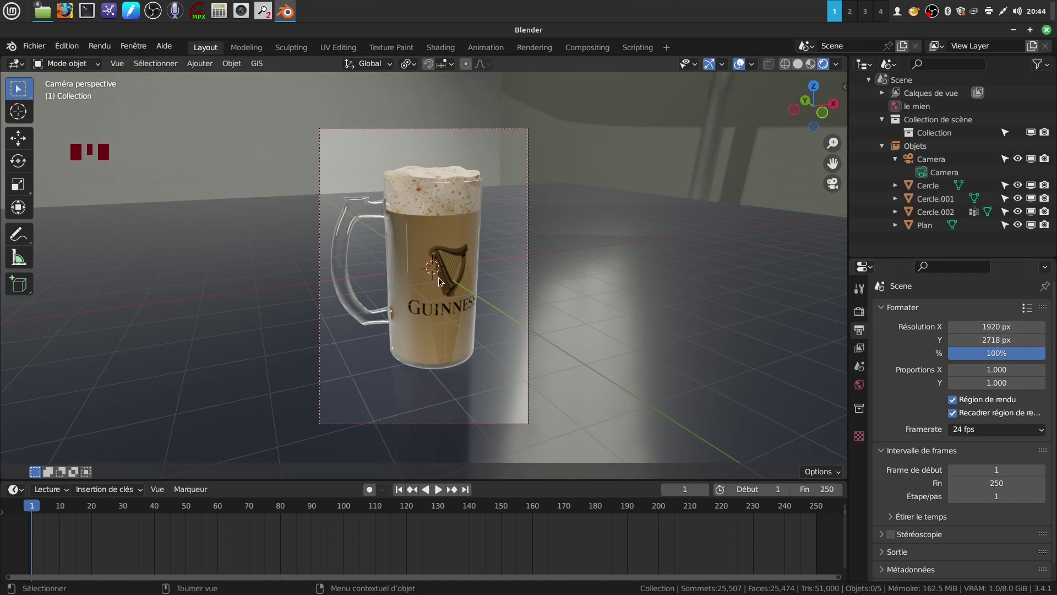